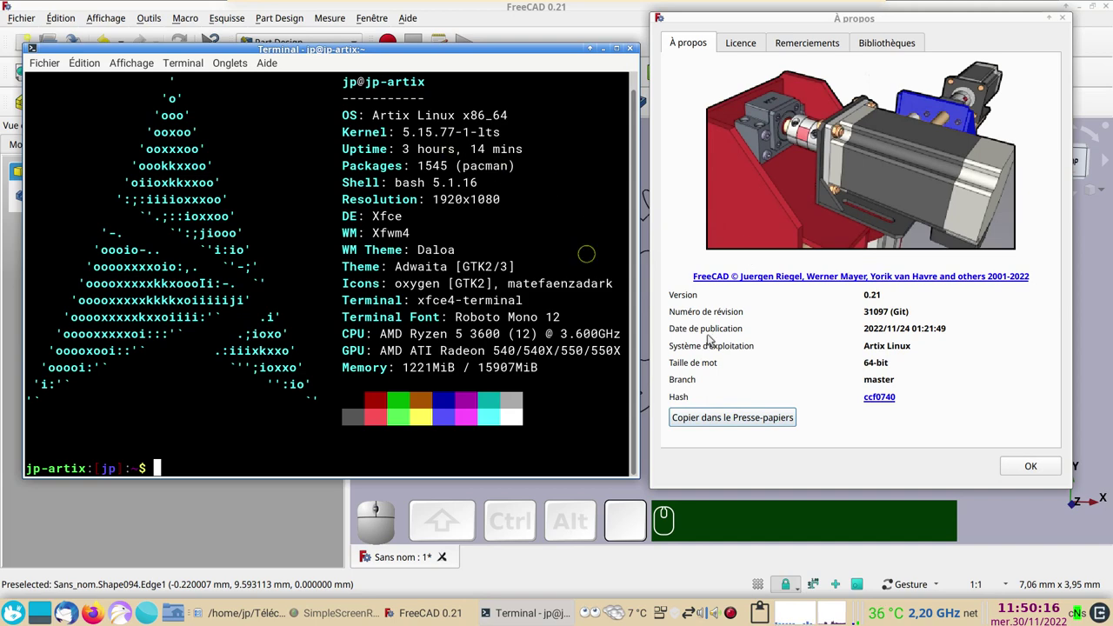
Close the À propos version window to return to the gear in the 3D view.
{"action": "left_click", "coordinate": [1051, 473]}
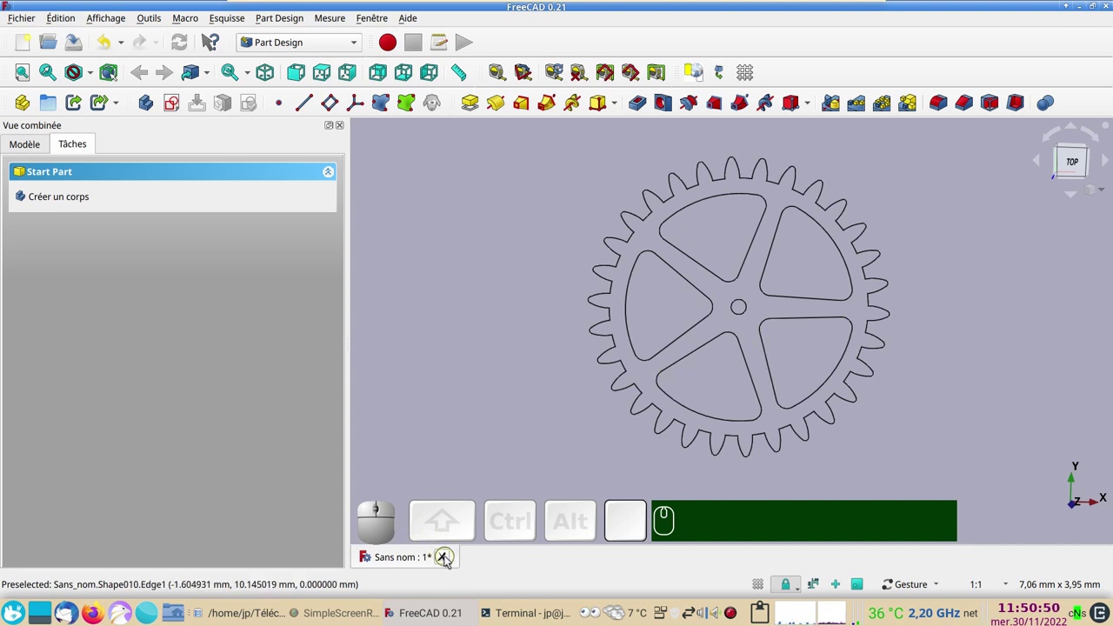
Quit FreeCAD choosing 'Fermer sans enregistrer' for the unsaved gear document.
{"action": "left_click", "coordinate": [453, 561]}
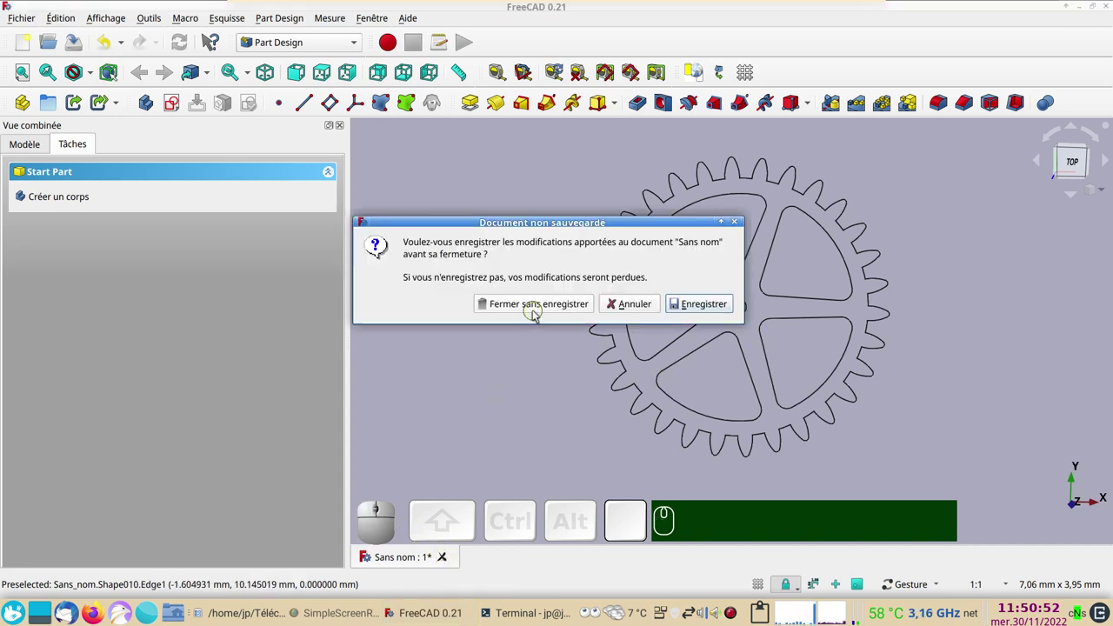
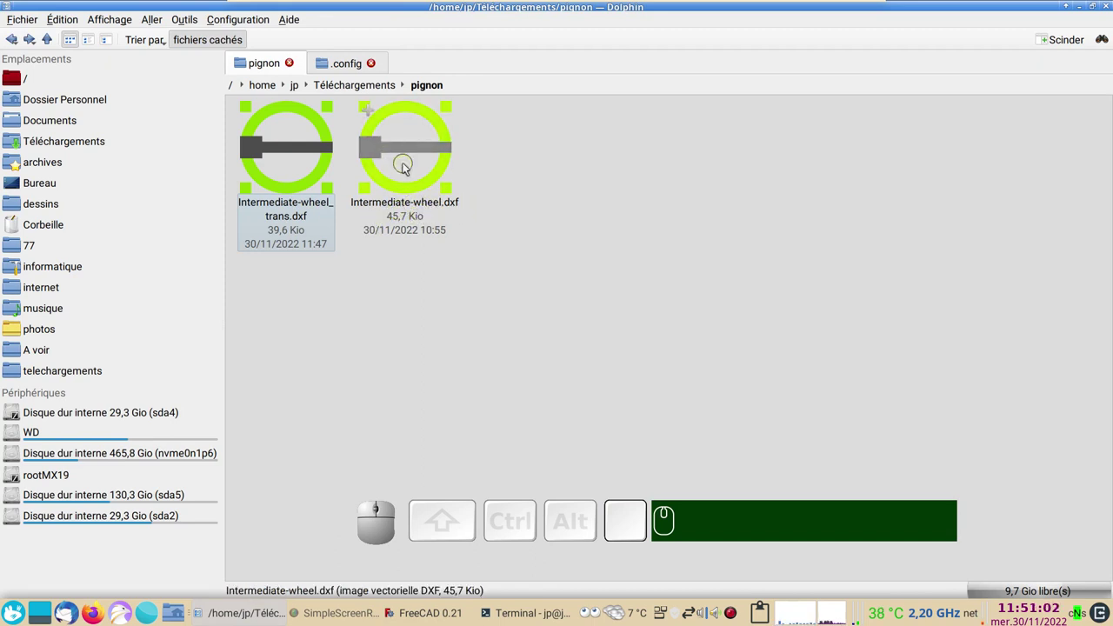
Open Intermediate-wheel.dxf in LibreCAD, accept the Welcome defaults and show the tool panels.
{"action": "left_click", "coordinate": [412, 167]}
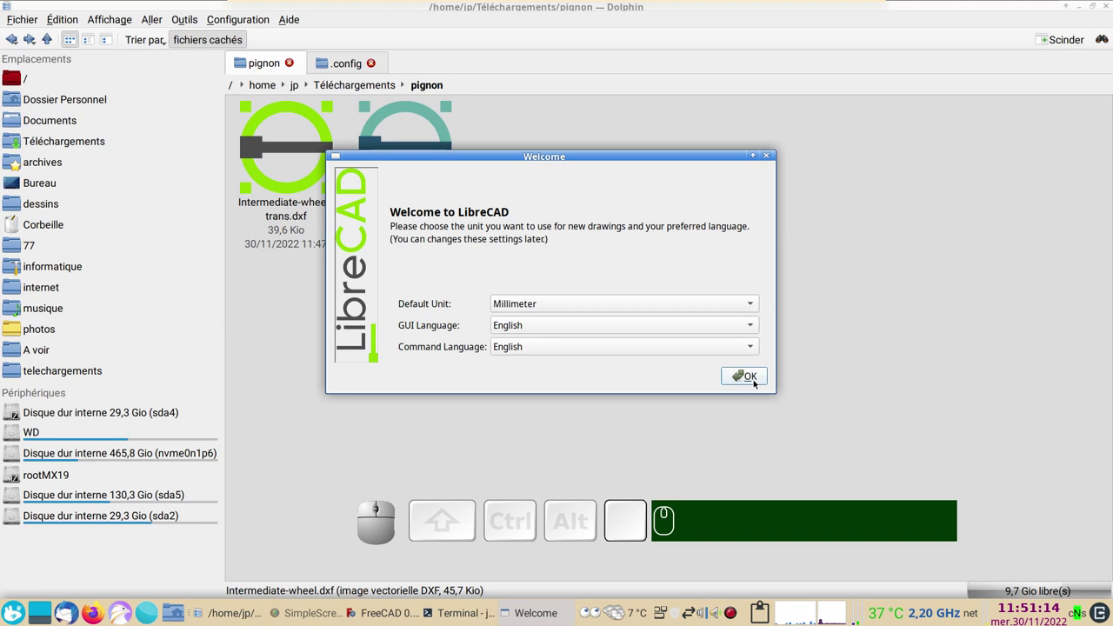
{"action": "left_click", "coordinate": [755, 382]}
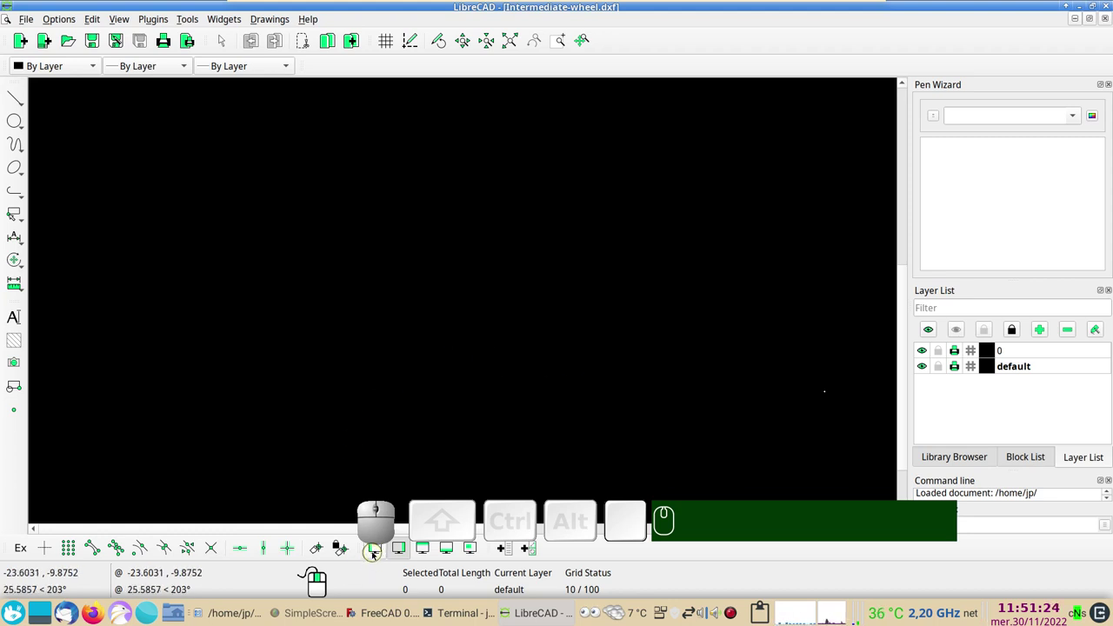
{"action": "left_click", "coordinate": [374, 551]}
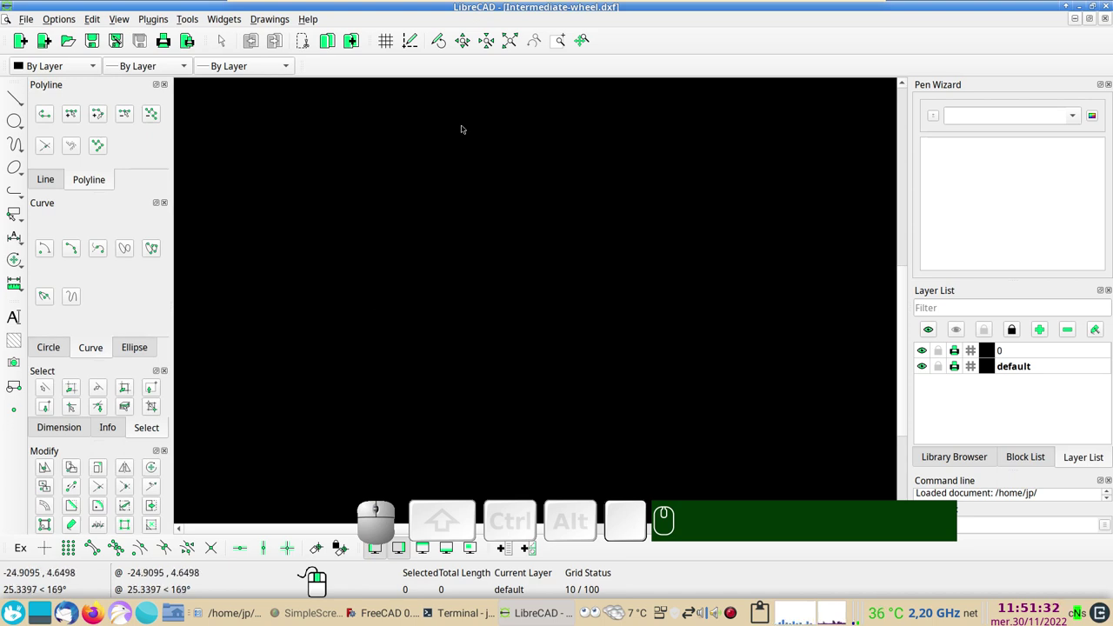
Delete the two stray points below the gear and fit the whole gear in view.
{"action": "left_click", "coordinate": [504, 47]}
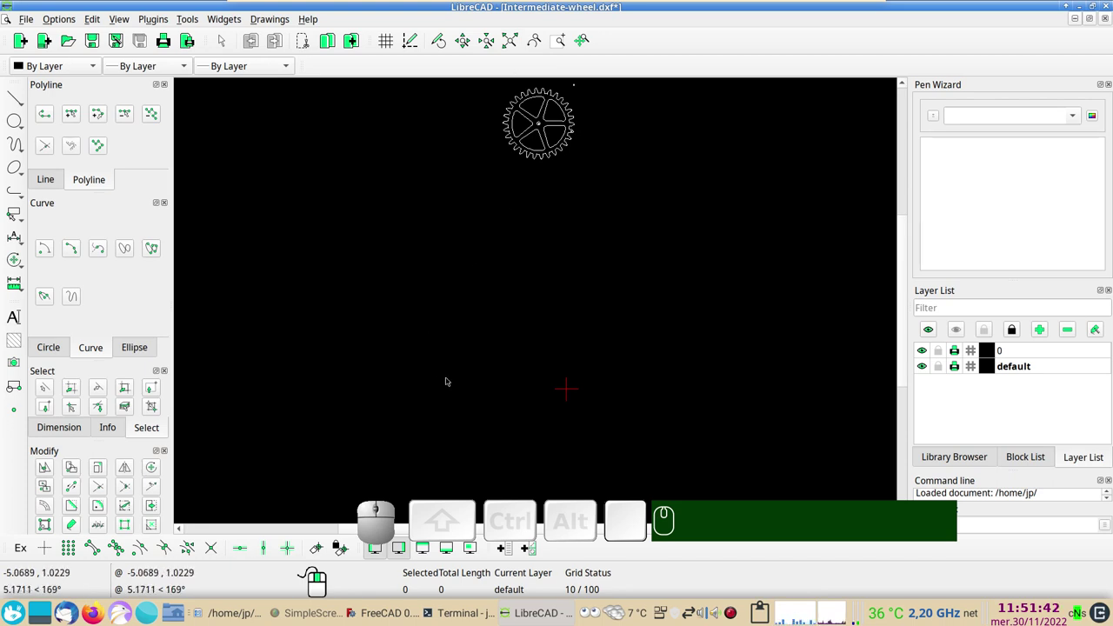
{"action": "left_click_drag", "start_coordinate": [492, 448], "coordinate": [402, 436]}
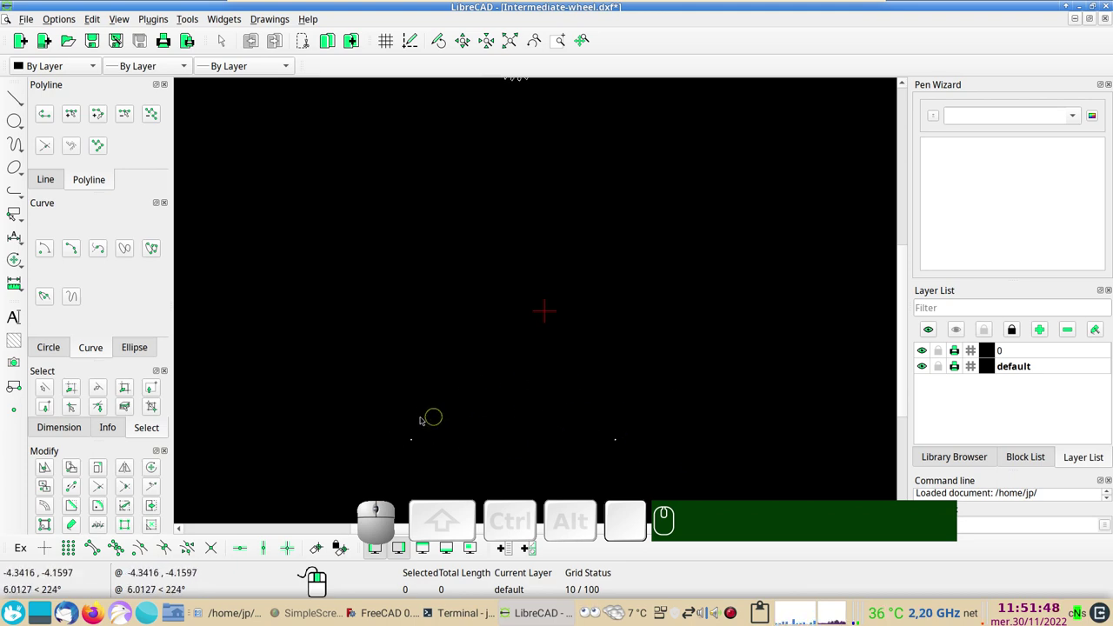
{"action": "left_click_drag", "start_coordinate": [392, 427], "coordinate": [748, 442]}
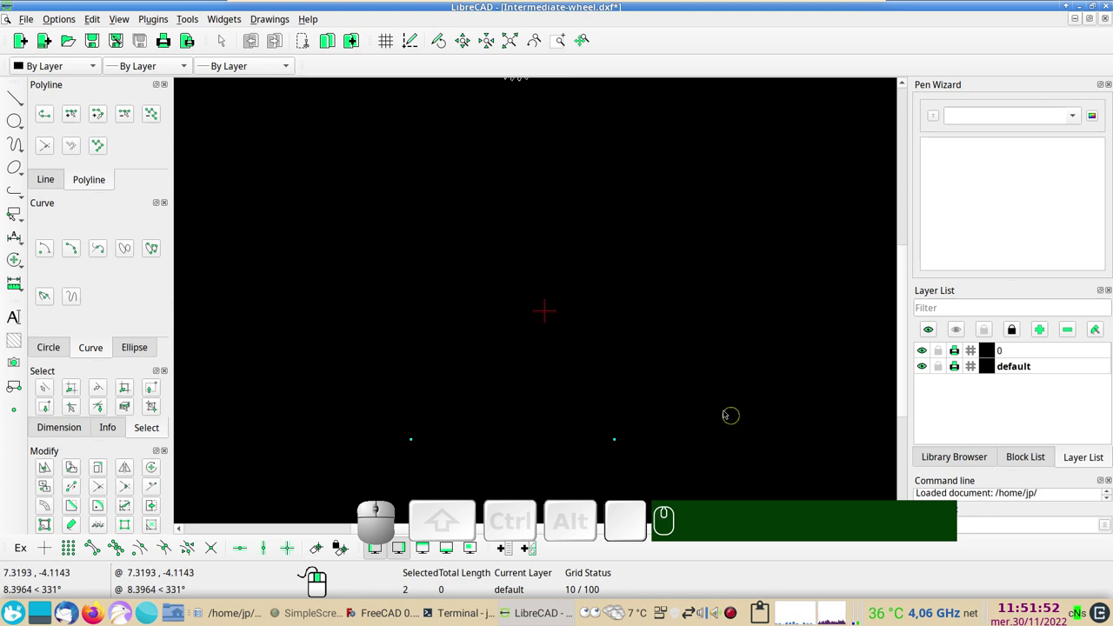
{"action": "key", "text": "Delete"}
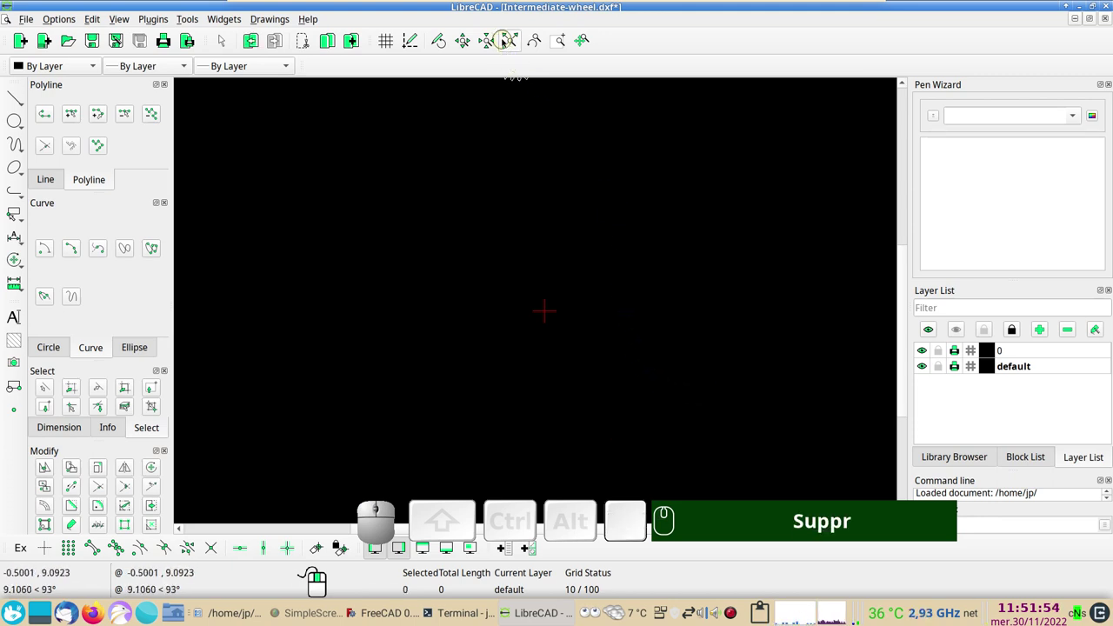
{"action": "left_click", "coordinate": [506, 41]}
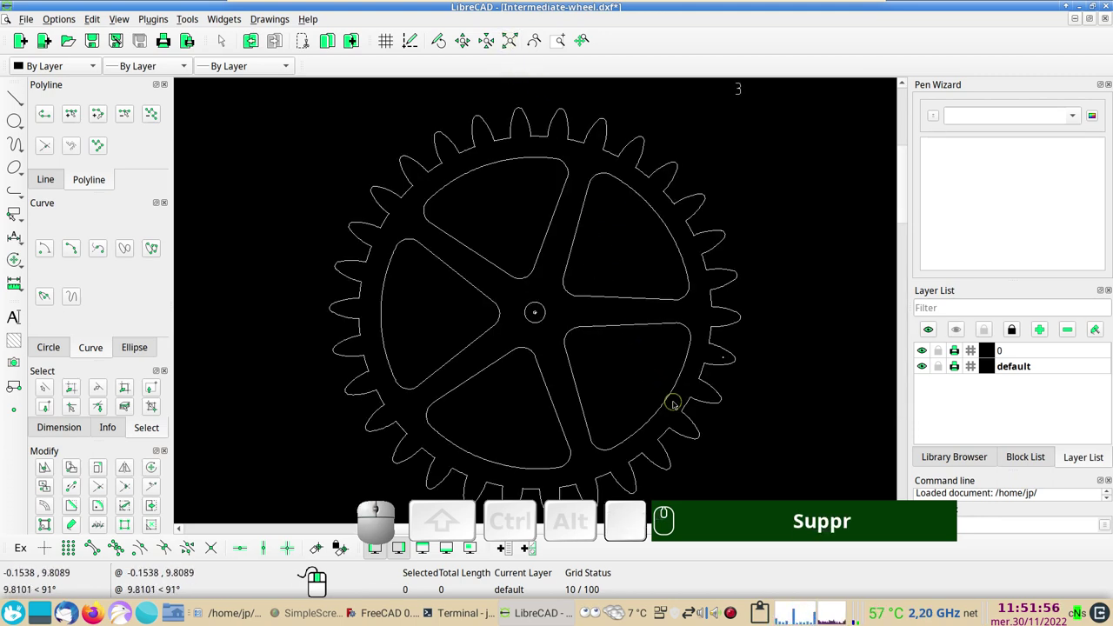
Delete the stray point inside the gear's centre hole.
{"action": "left_click", "coordinate": [743, 94]}
{"action": "key", "text": "Delete"}
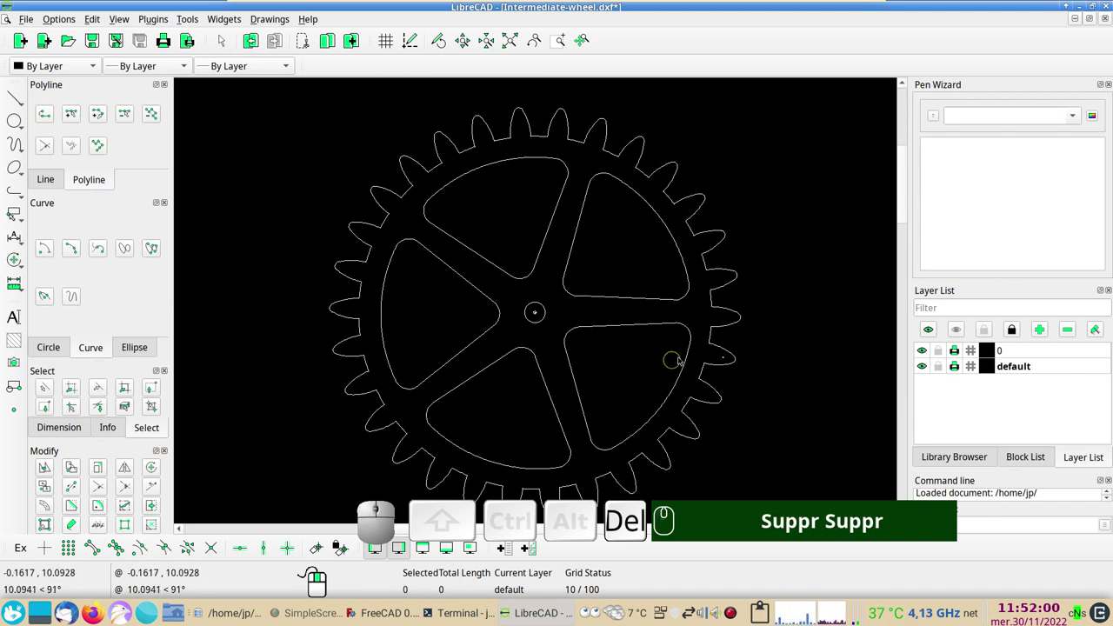
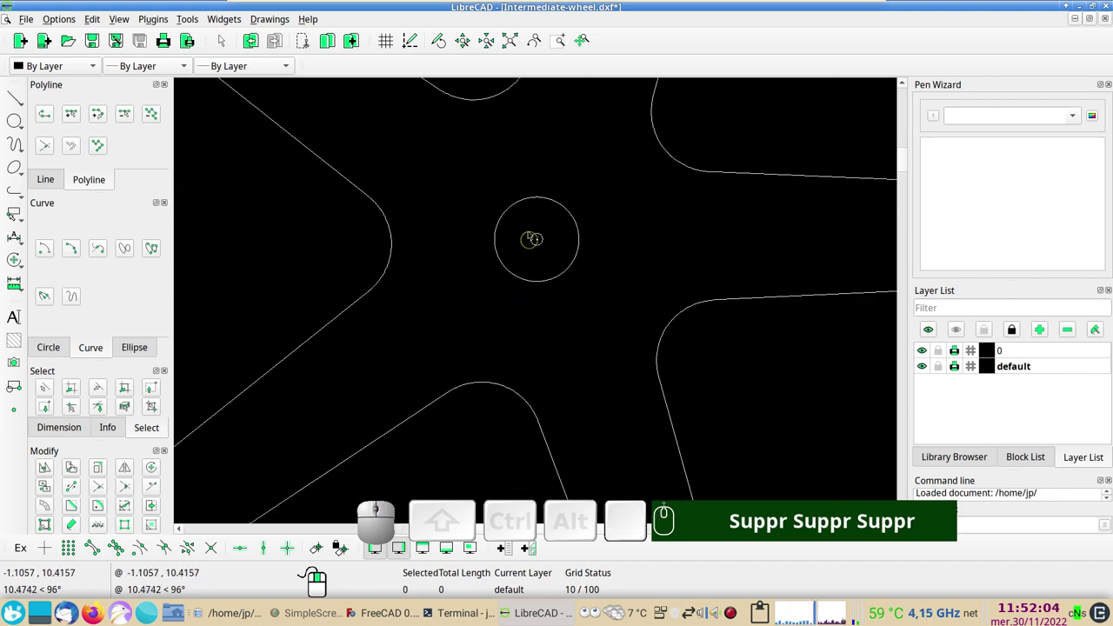
{"action": "left_click_drag", "start_coordinate": [527, 225], "coordinate": [494, 323]}
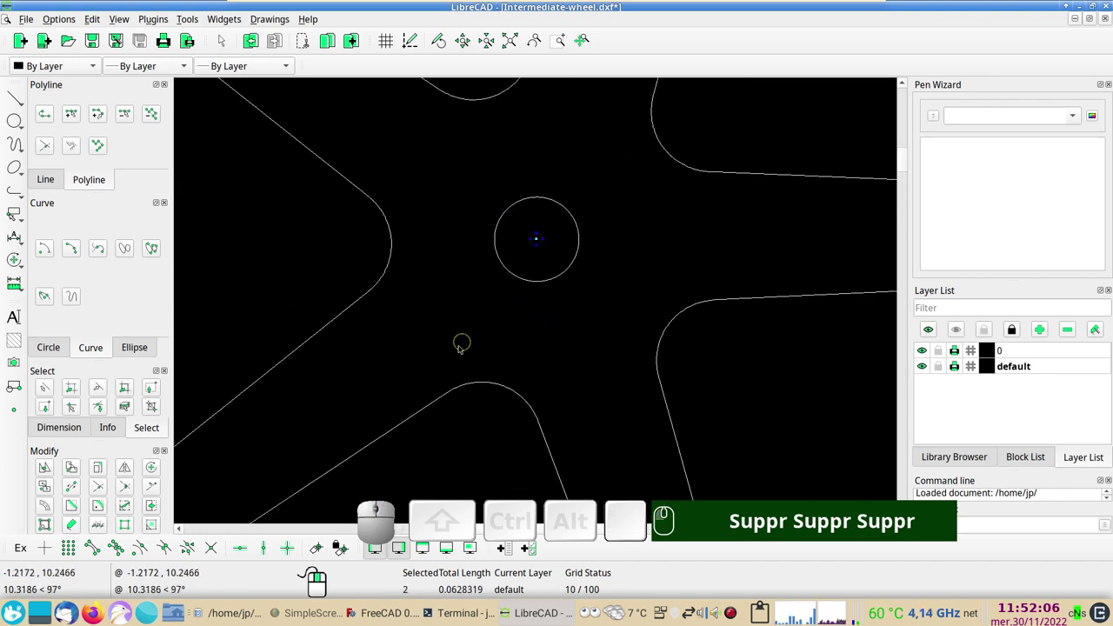
{"action": "key", "text": "Delete"}
{"action": "scroll", "scroll_direction": "down", "scroll_amount": 3}
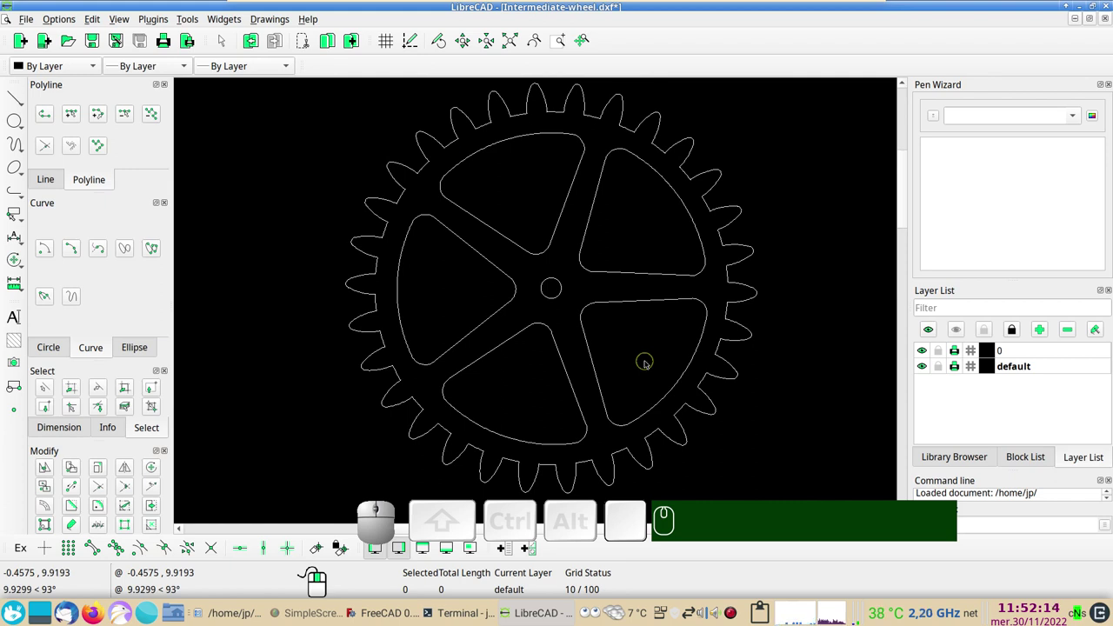
{"action": "scroll", "scroll_direction": "down", "scroll_amount": 3}
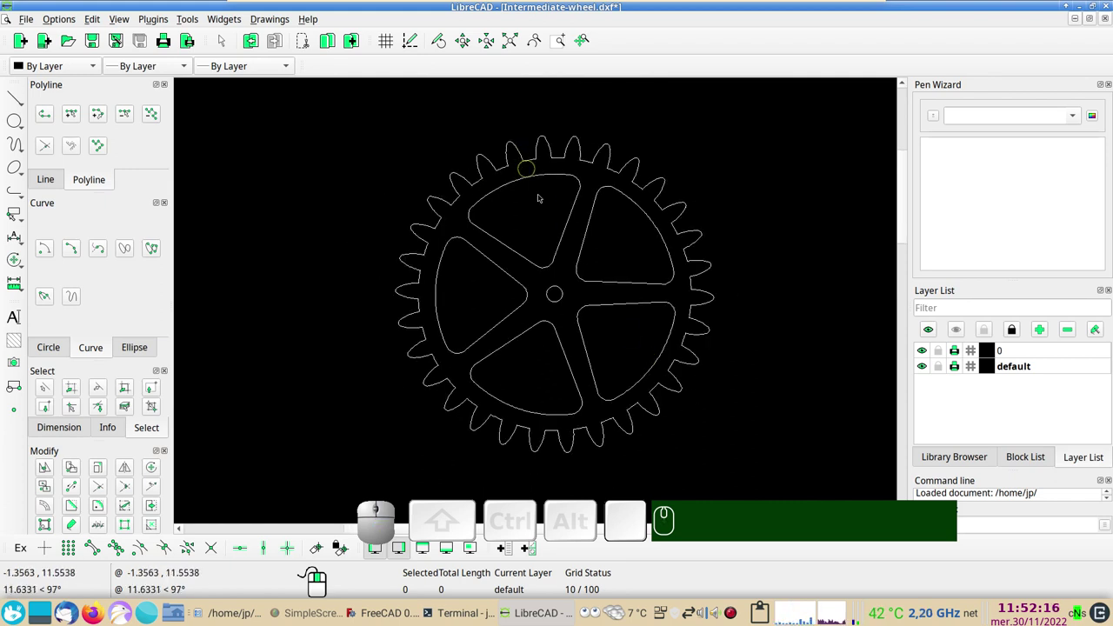
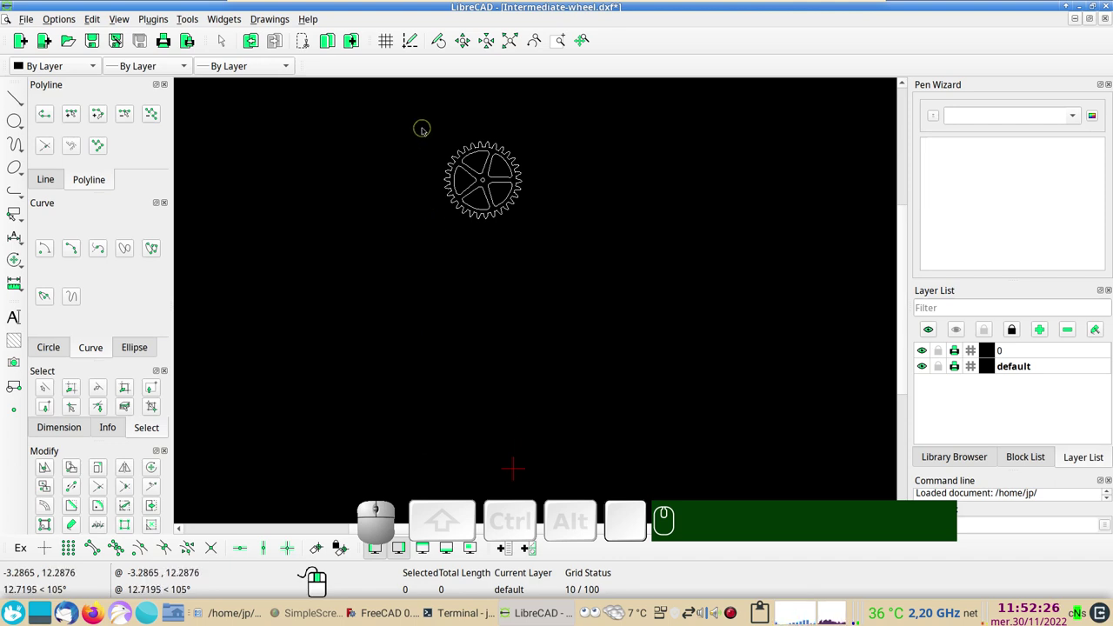
Select the whole gear, start Move/Copy and pick the hub centre with Snap Center.
{"action": "left_click_drag", "start_coordinate": [427, 129], "coordinate": [492, 288]}
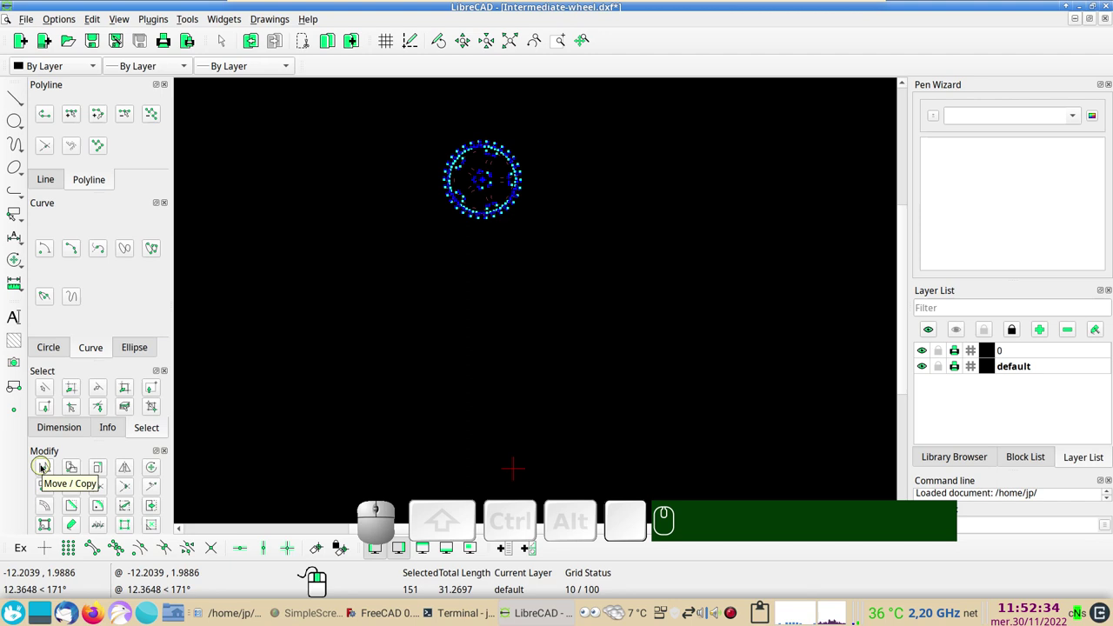
{"action": "left_click", "coordinate": [42, 468]}
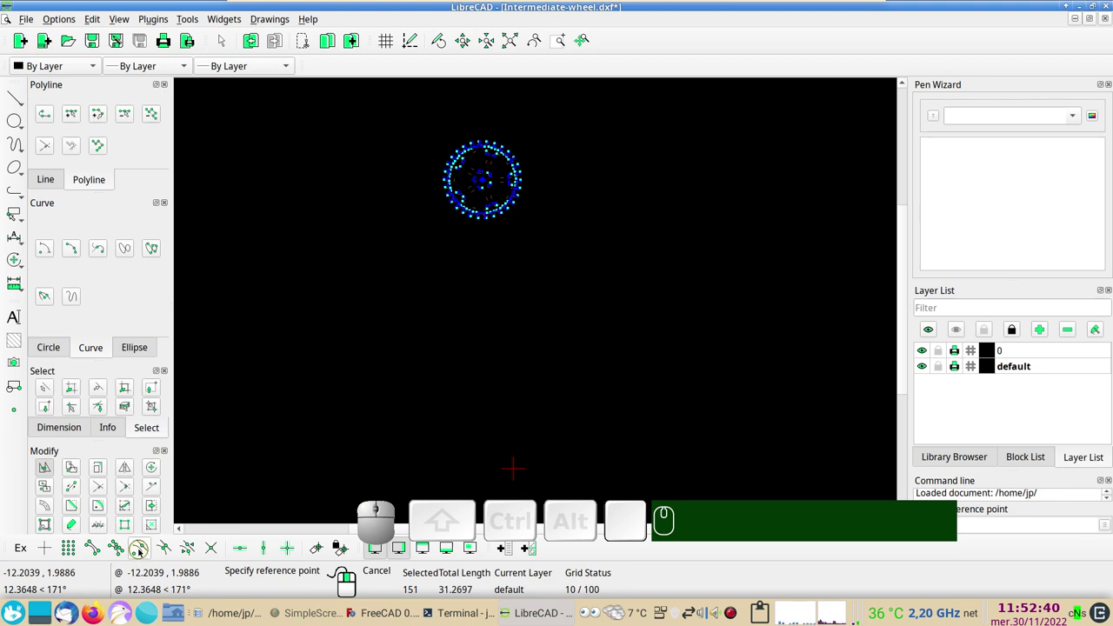
{"action": "left_click", "coordinate": [140, 551]}
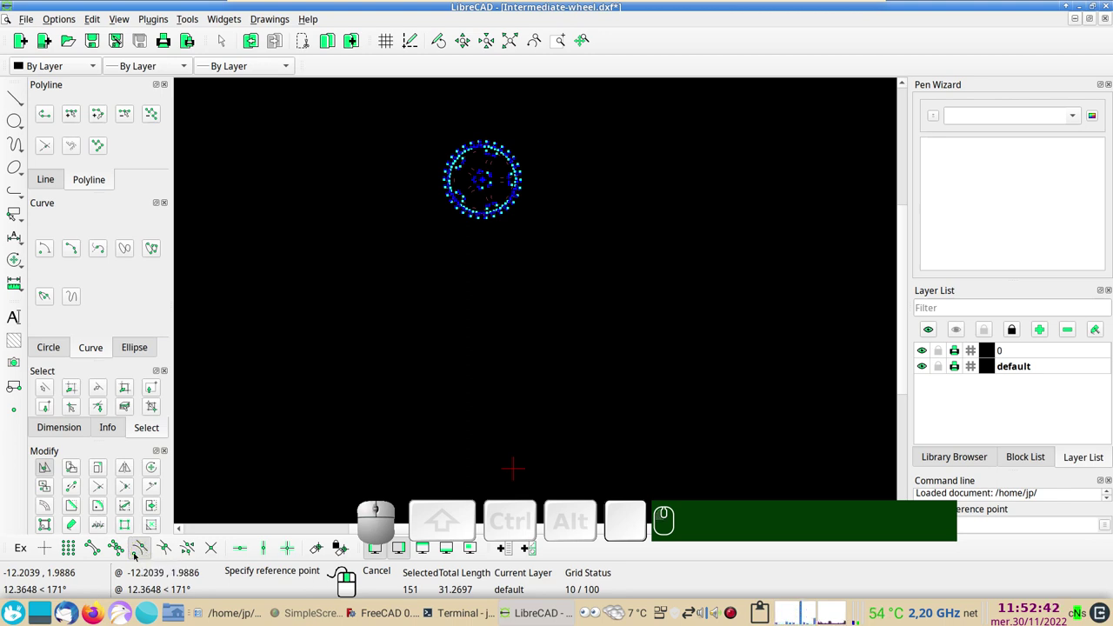
{"action": "scroll", "scroll_direction": "up", "scroll_amount": 3}
{"action": "scroll", "scroll_direction": "up", "scroll_amount": 3}
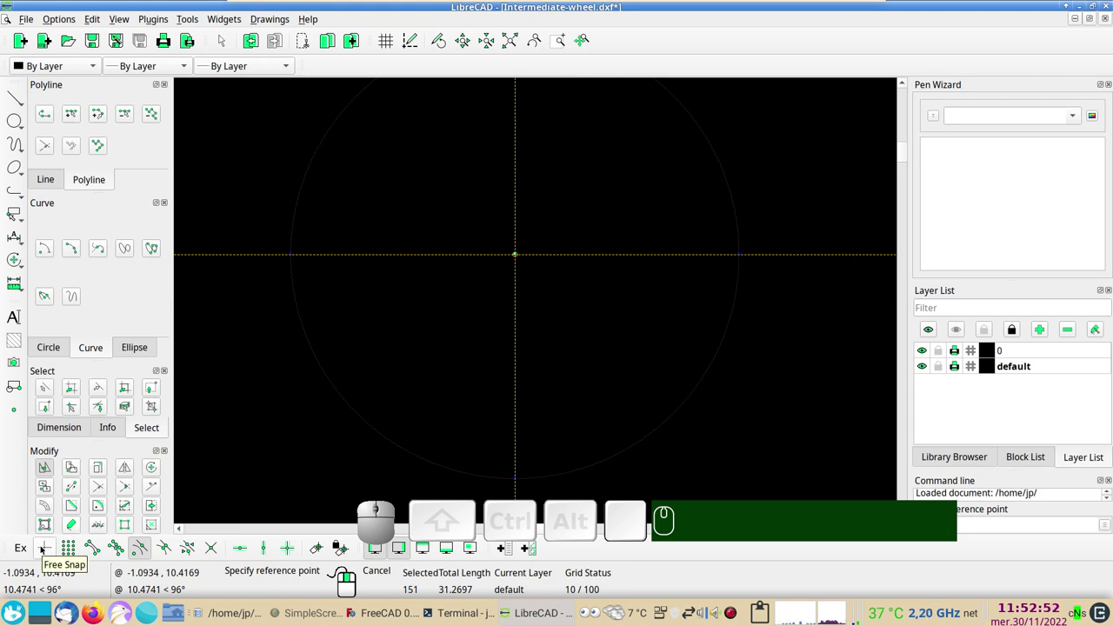
{"action": "left_click", "coordinate": [42, 548]}
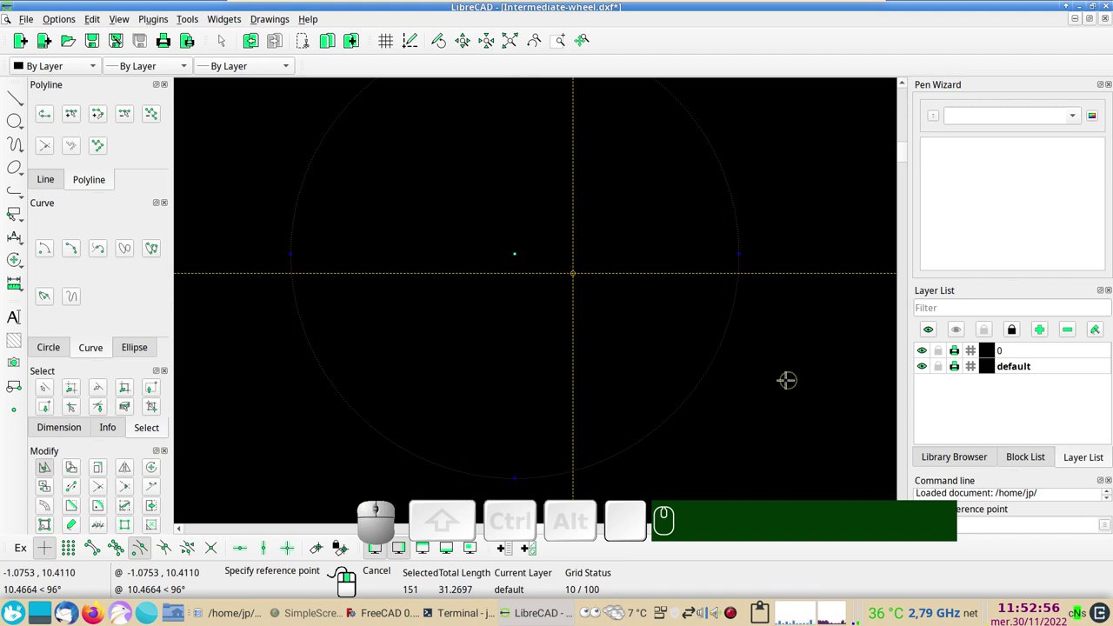
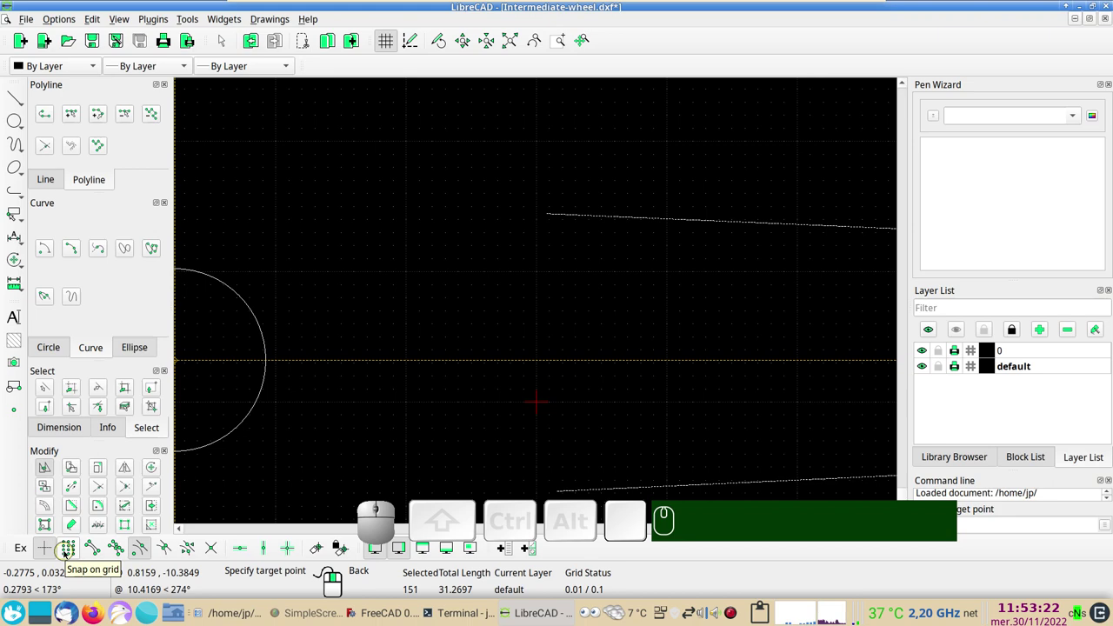
Snap the target to the grid origin and confirm the move with Delete Original.
{"action": "left_click", "coordinate": [66, 554]}
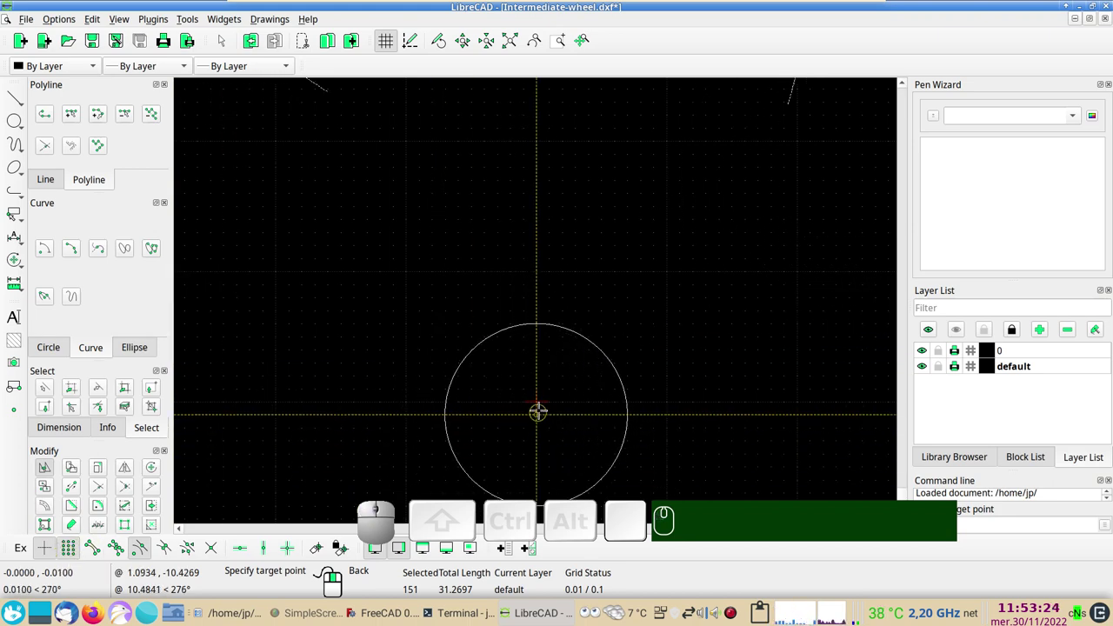
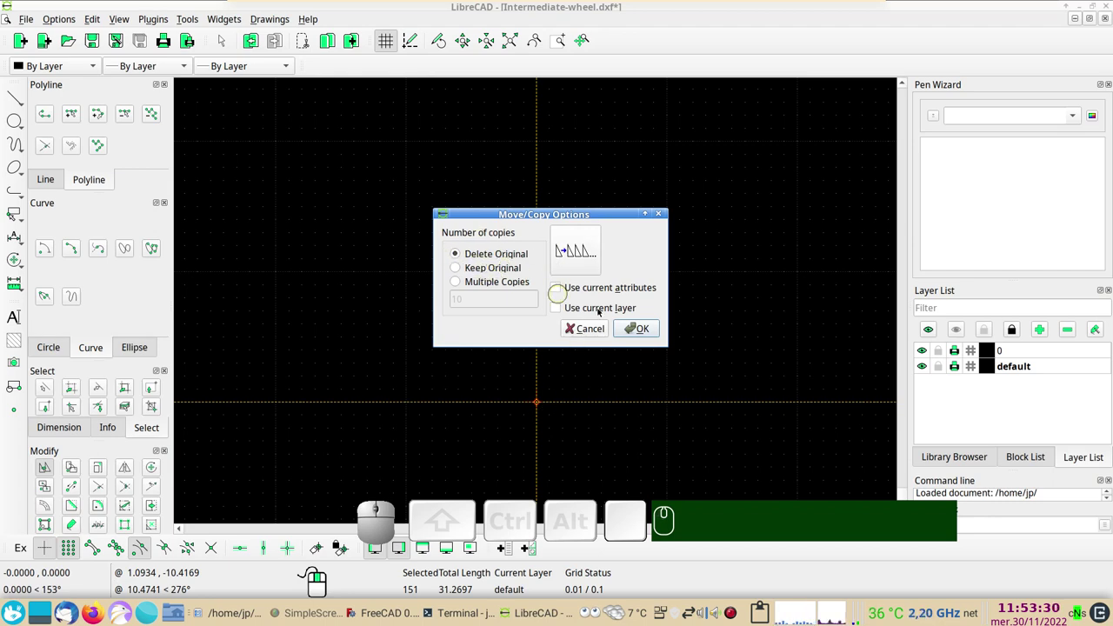
{"action": "left_click", "coordinate": [637, 327]}
{"action": "scroll", "scroll_direction": "down", "scroll_amount": 3}
{"action": "scroll", "scroll_direction": "down", "scroll_amount": 3}
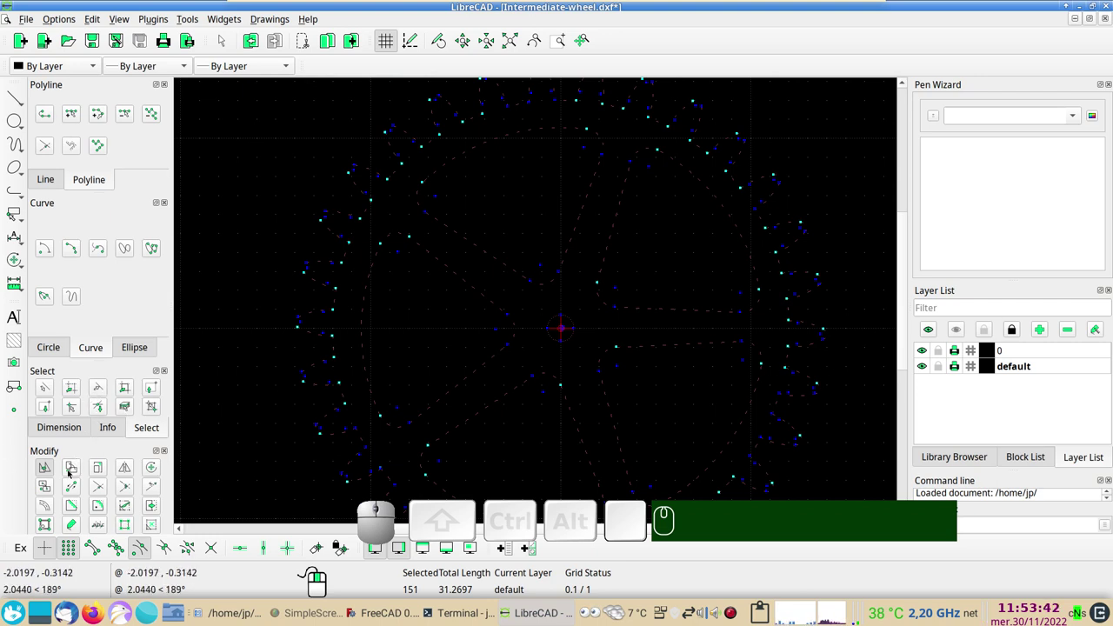
Rotate the selected gear about the origin by 1.32706 degrees with Delete Original.
{"action": "left_click", "coordinate": [70, 472]}
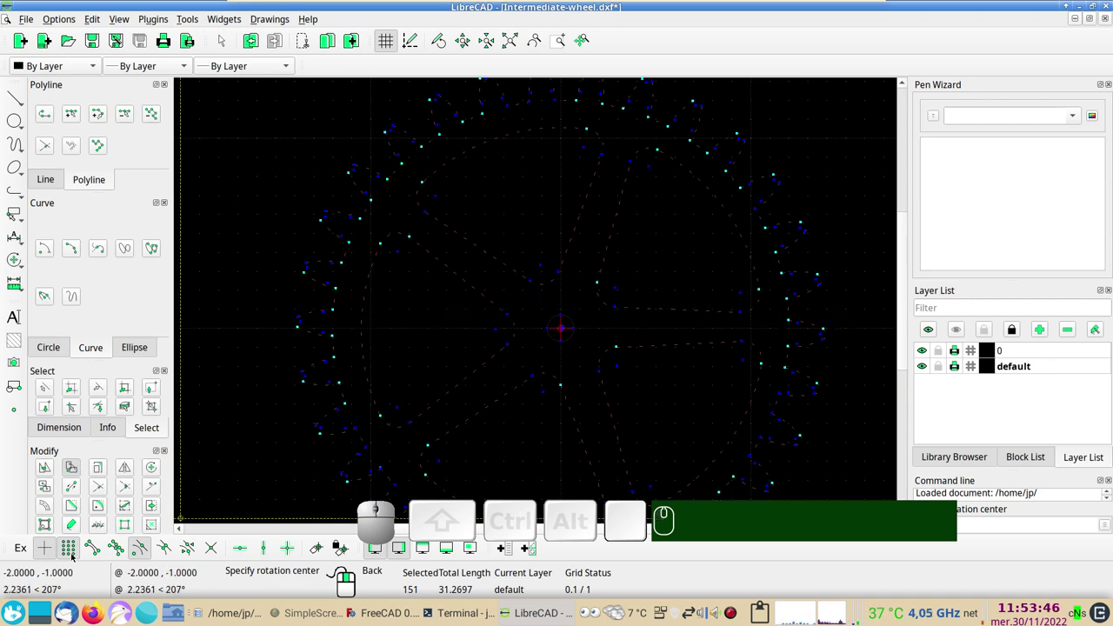
{"action": "left_click", "coordinate": [74, 556]}
{"action": "scroll", "scroll_direction": "up", "scroll_amount": 3}
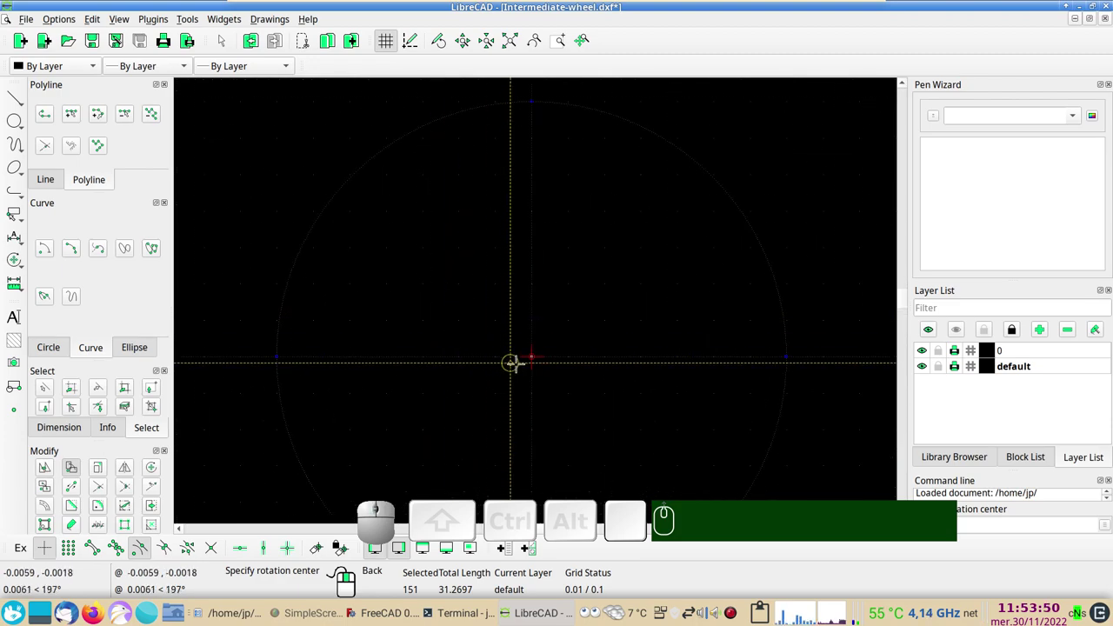
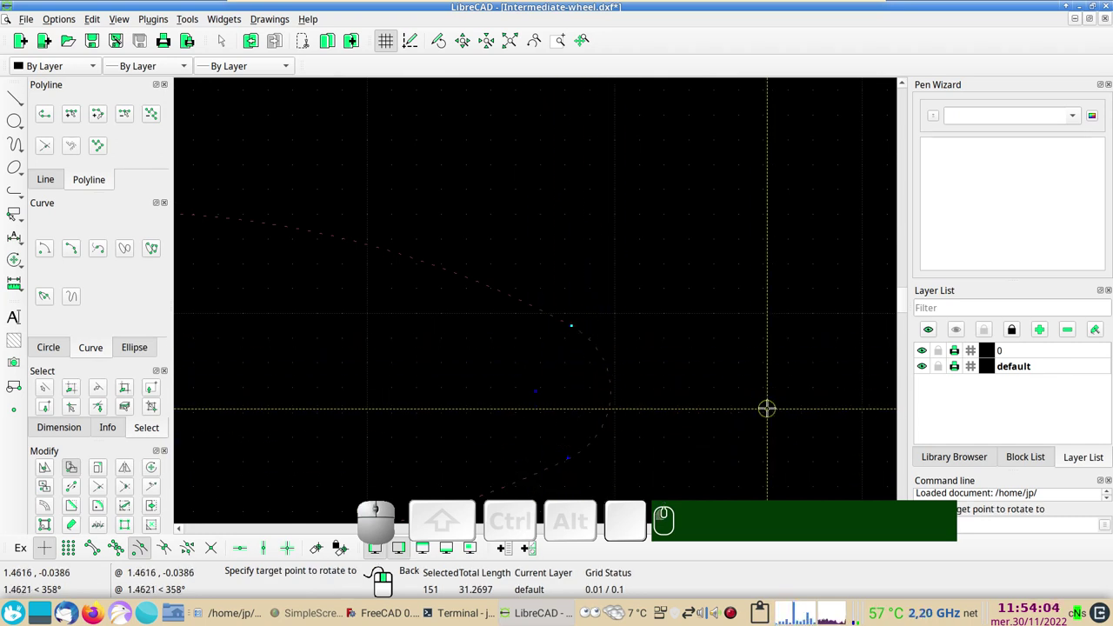
{"action": "scroll", "scroll_direction": "down", "scroll_amount": 3}
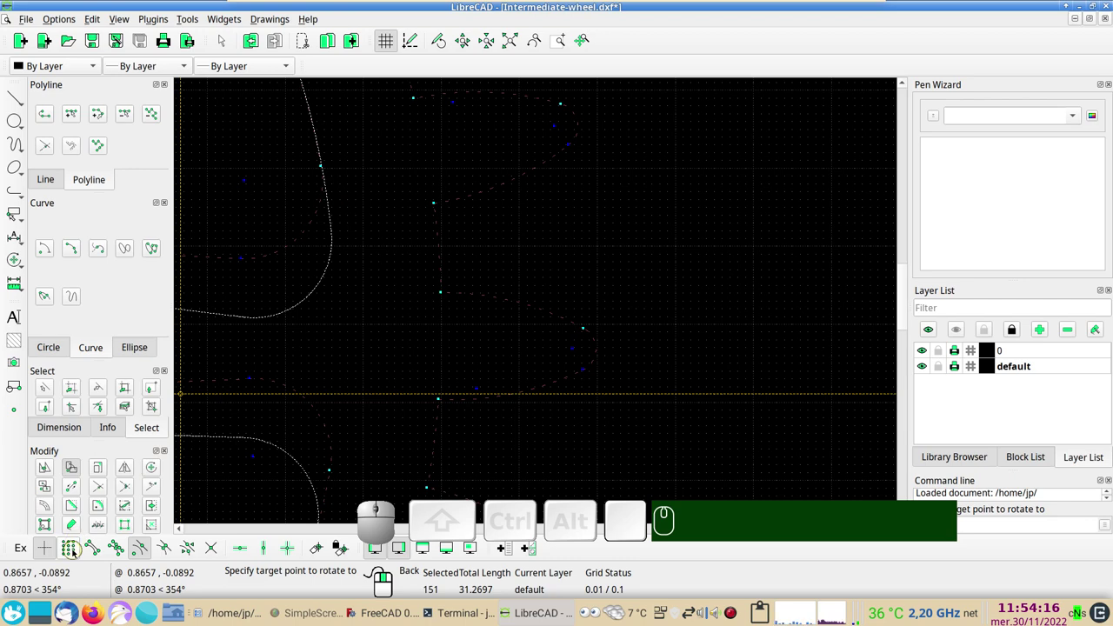
{"action": "left_click", "coordinate": [75, 552]}
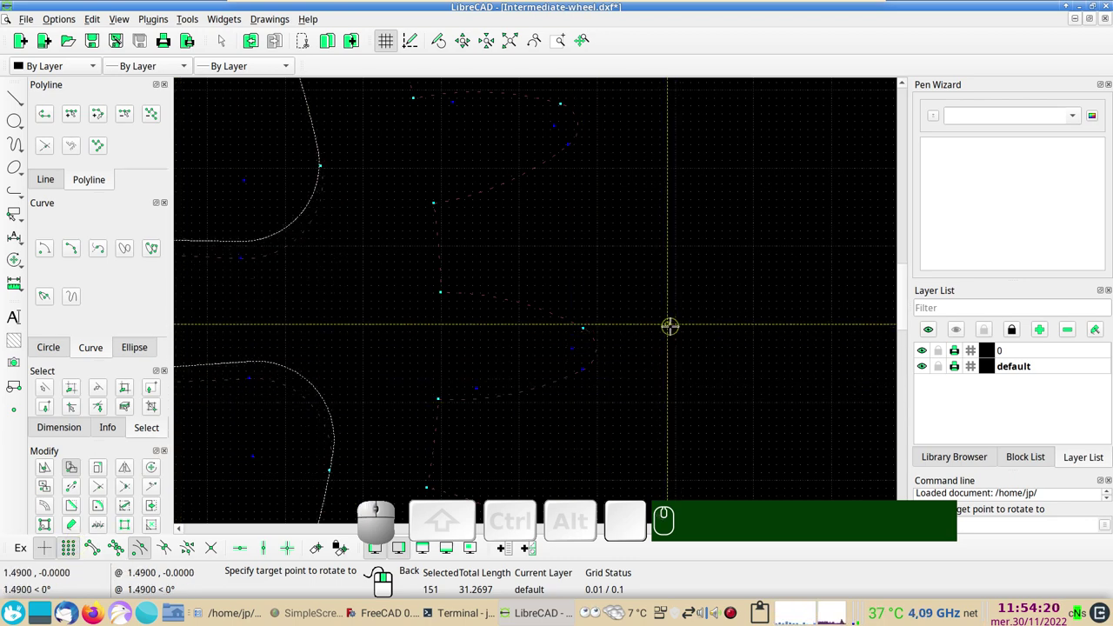
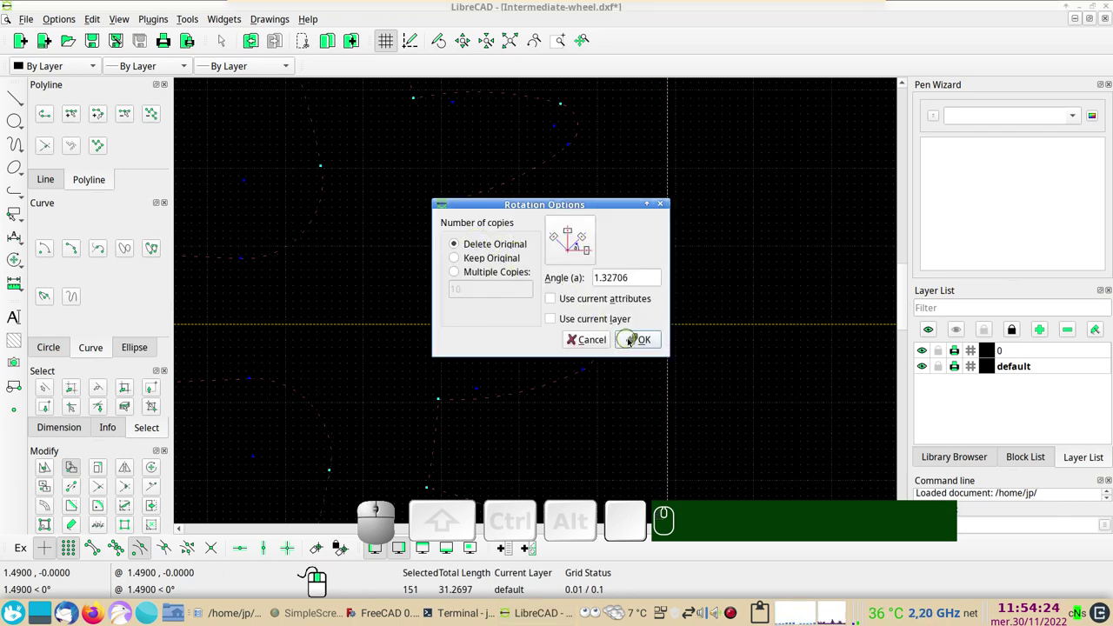
{"action": "left_click", "coordinate": [638, 343]}
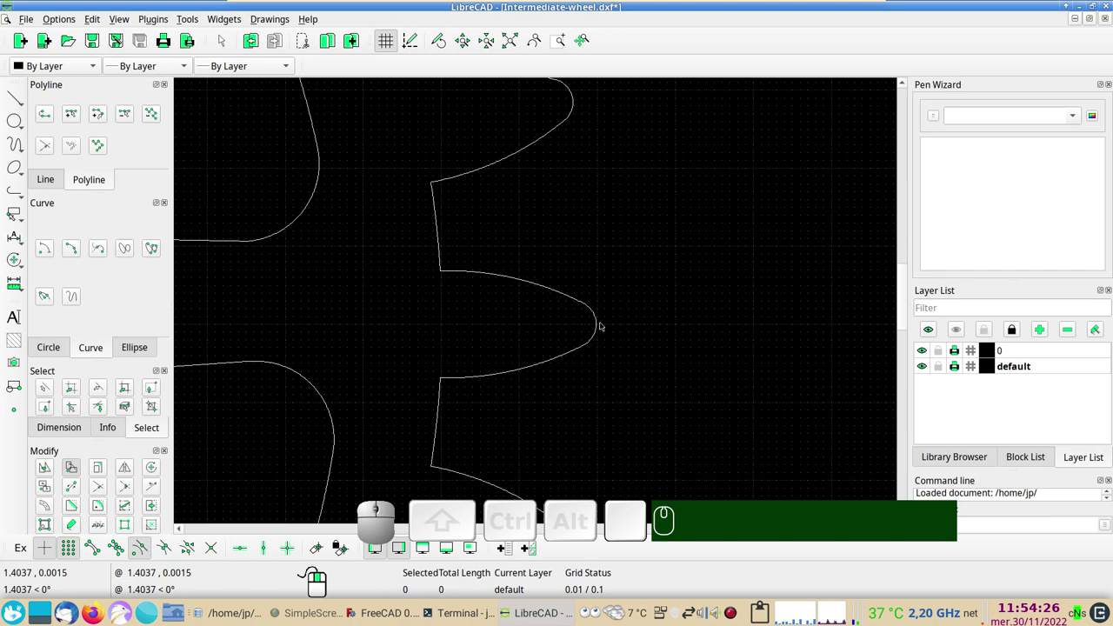
{"action": "scroll", "scroll_direction": "down", "scroll_amount": 3}
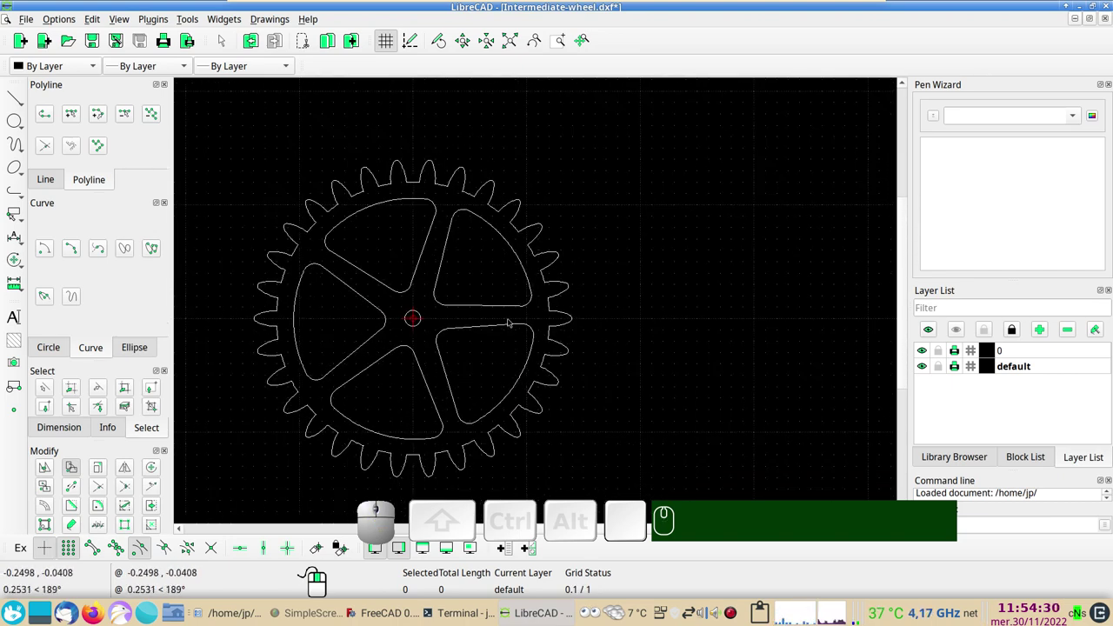
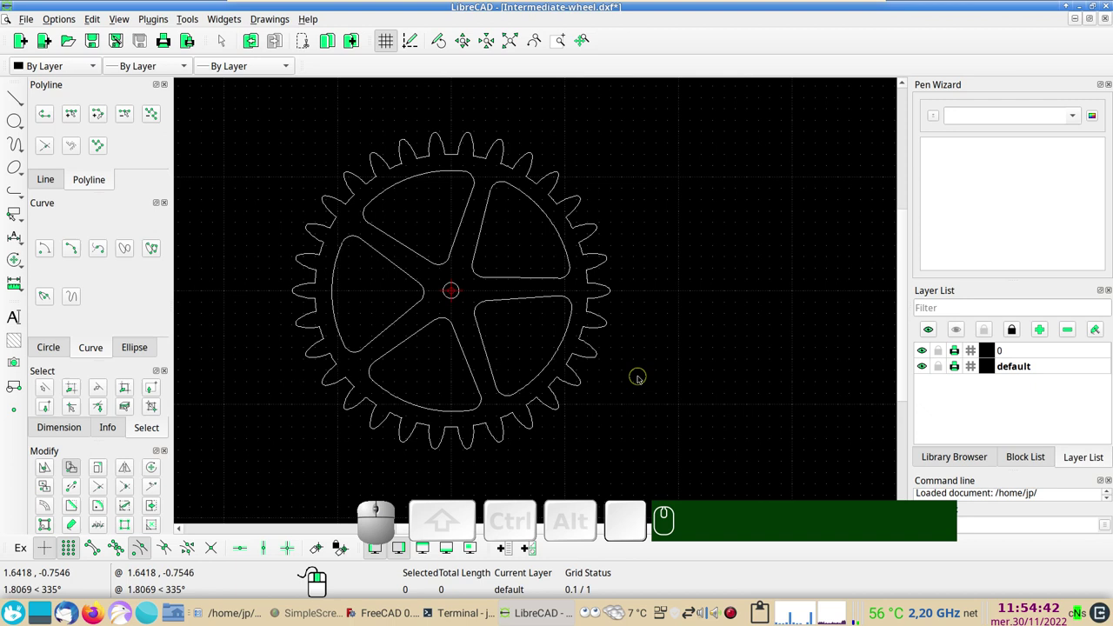
{"action": "scroll", "scroll_direction": "up", "scroll_amount": 3}
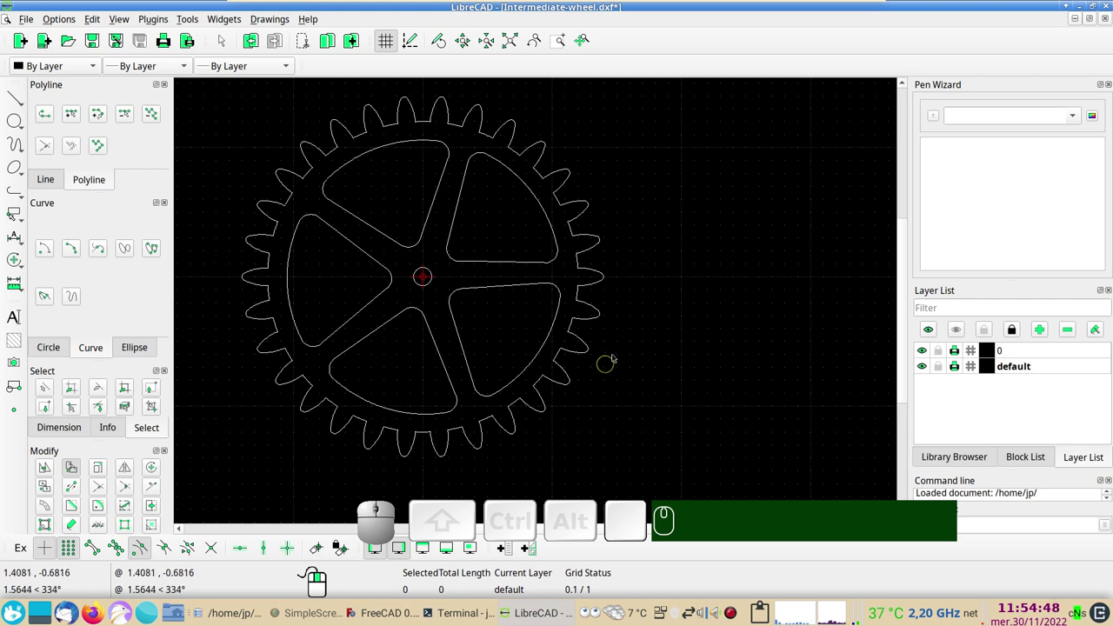
{"action": "left_click_drag", "start_coordinate": [636, 275], "coordinate": [672, 298]}
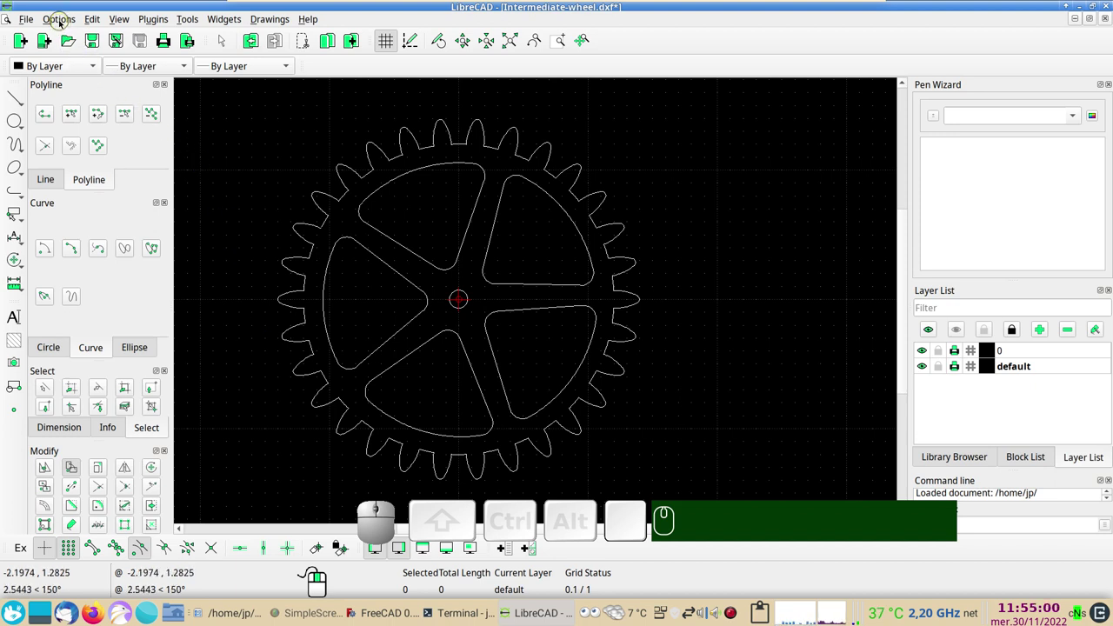
{"action": "left_click", "coordinate": [60, 23]}
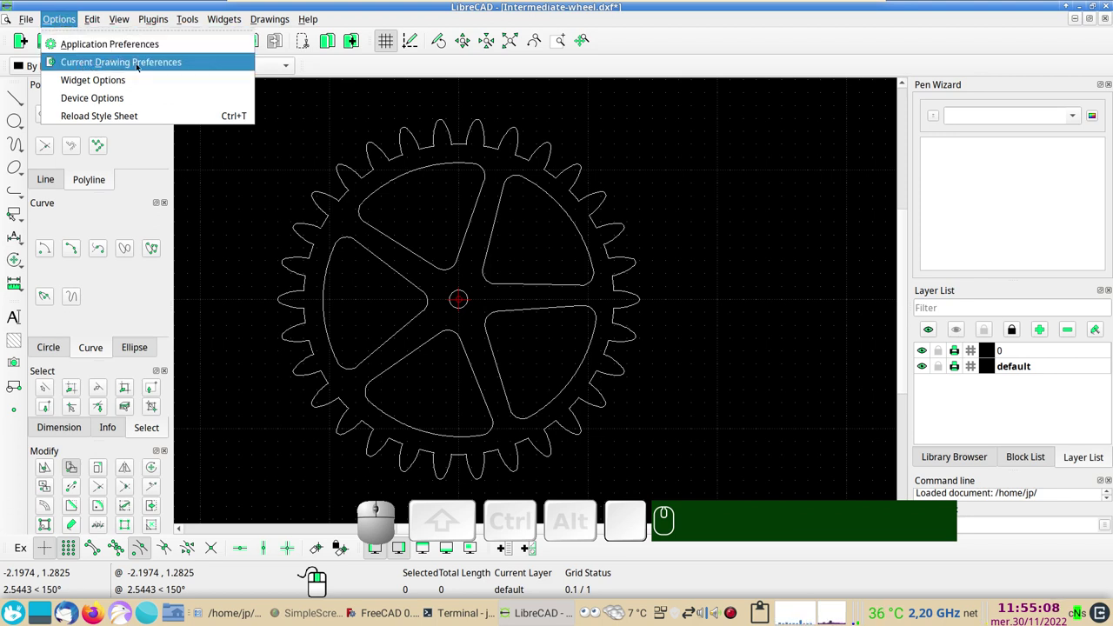
{"action": "left_click", "coordinate": [138, 66]}
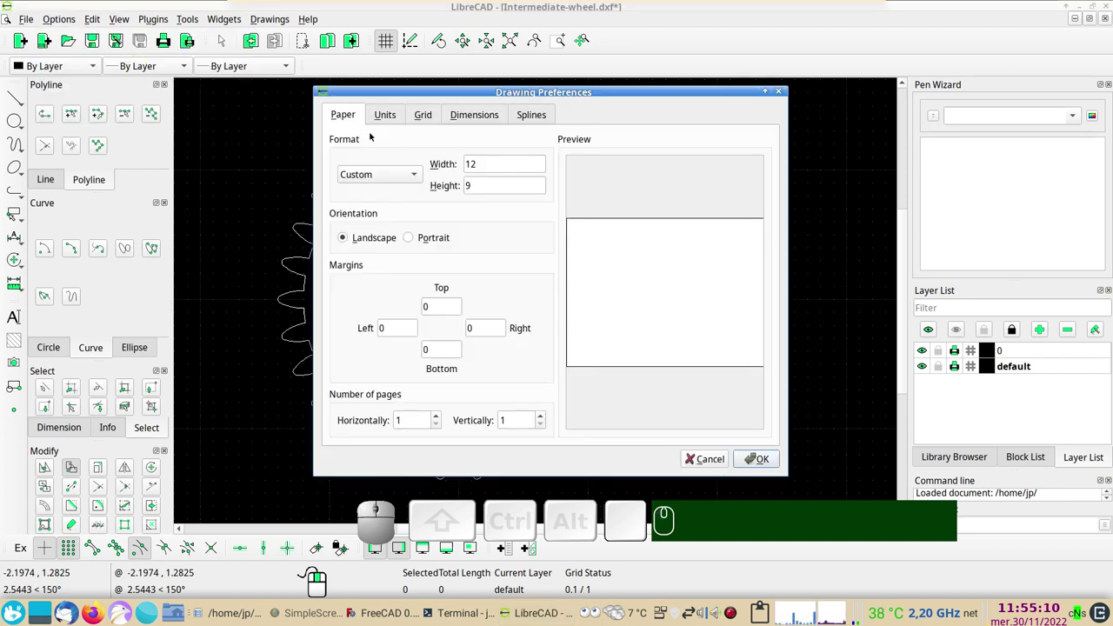
{"action": "left_click", "coordinate": [384, 117]}
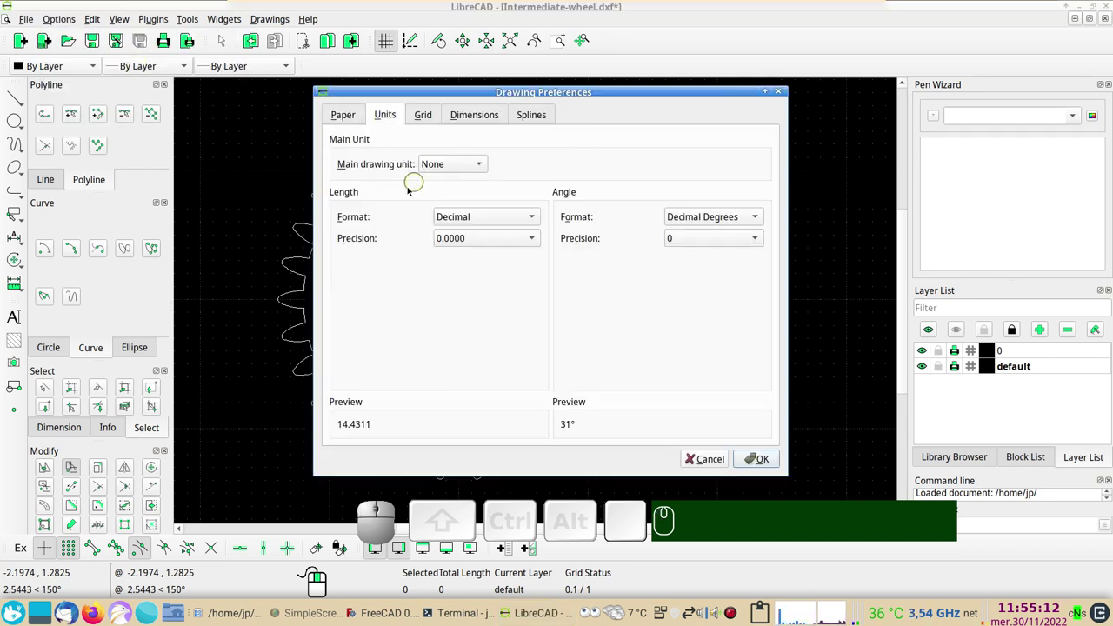
{"action": "left_click", "coordinate": [480, 163]}
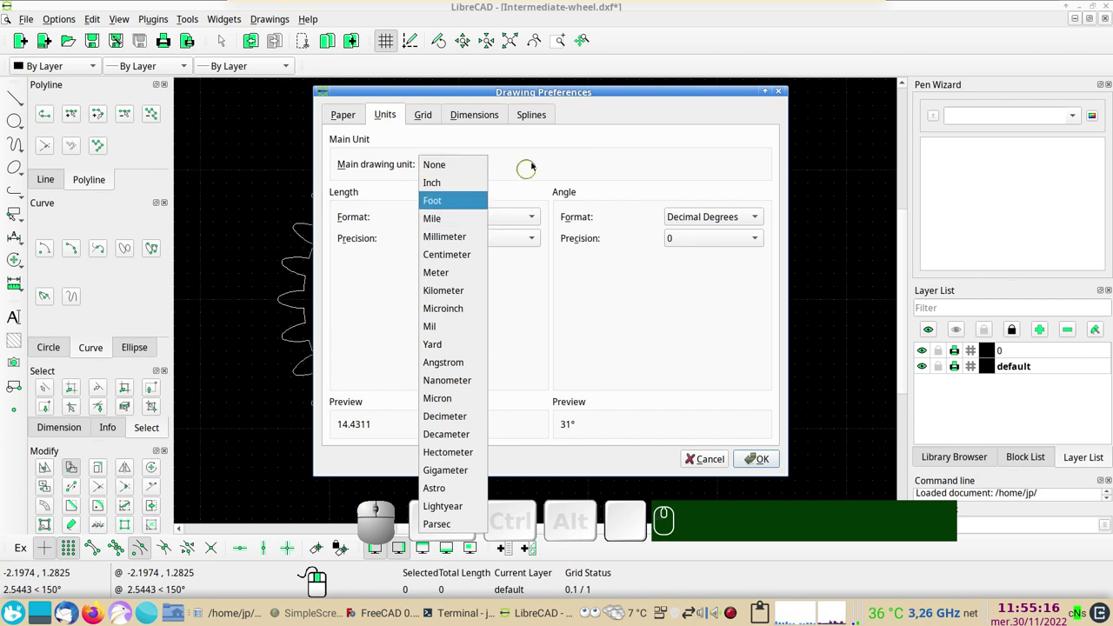
{"action": "left_click", "coordinate": [536, 143]}
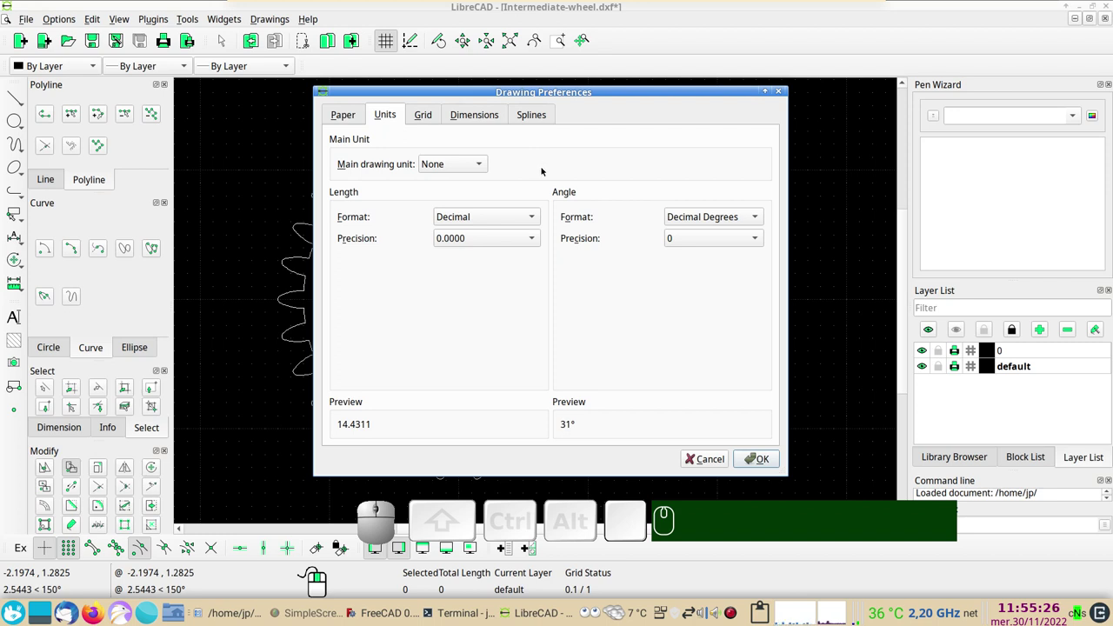
{"action": "left_click", "coordinate": [700, 463]}
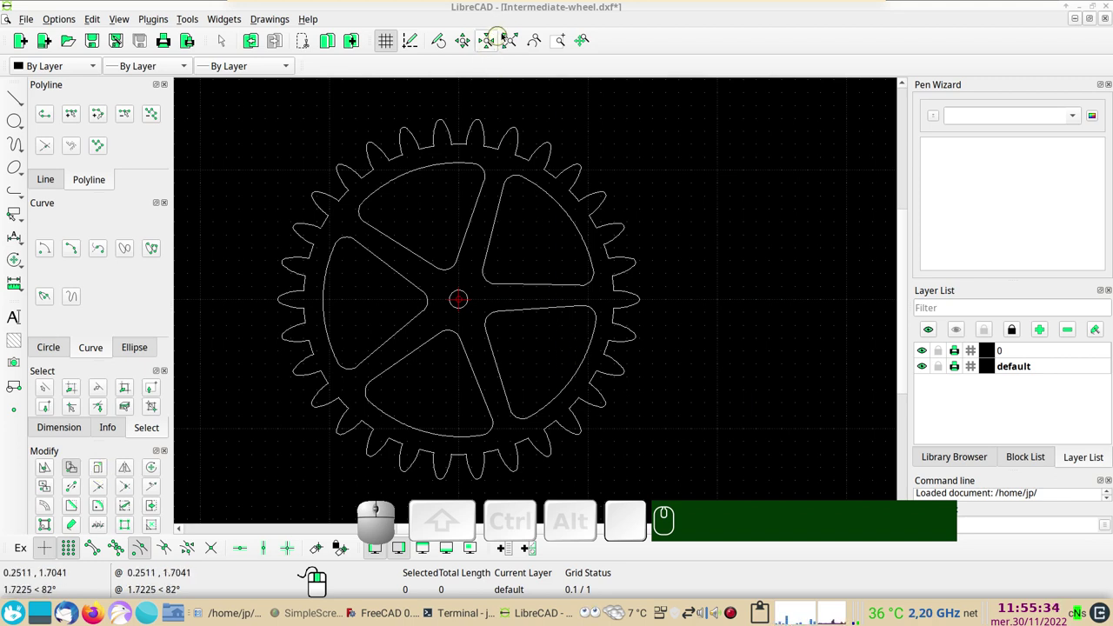
{"action": "left_click", "coordinate": [509, 37]}
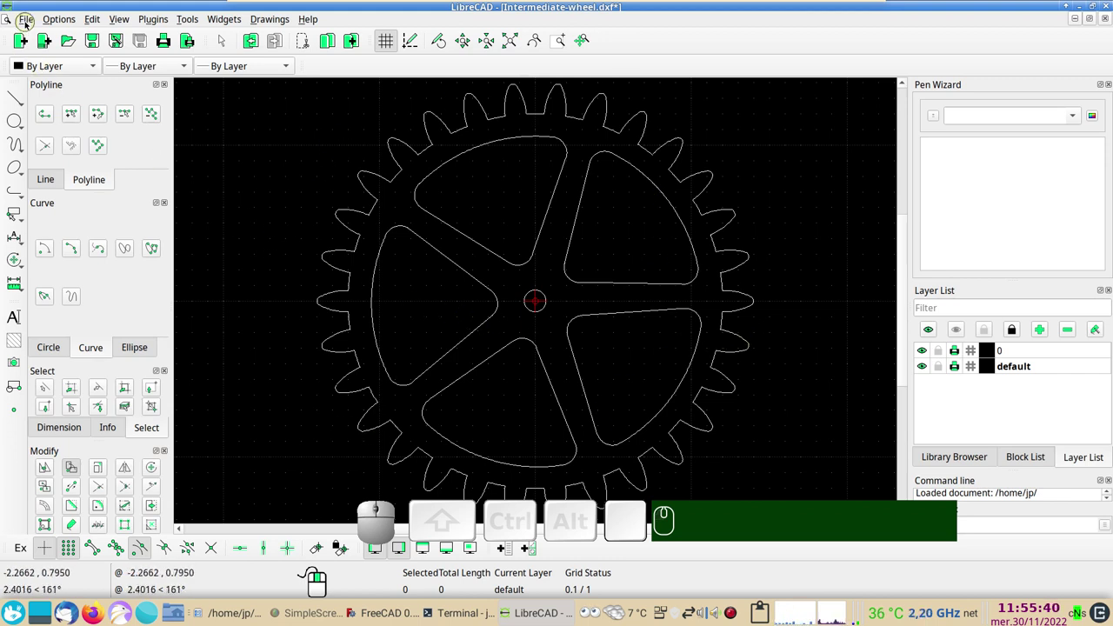
Save as Intermediate-wheel_trans.dxf in Téléchargements/pignon, confirming the overwrite.
{"action": "left_click", "coordinate": [27, 24]}
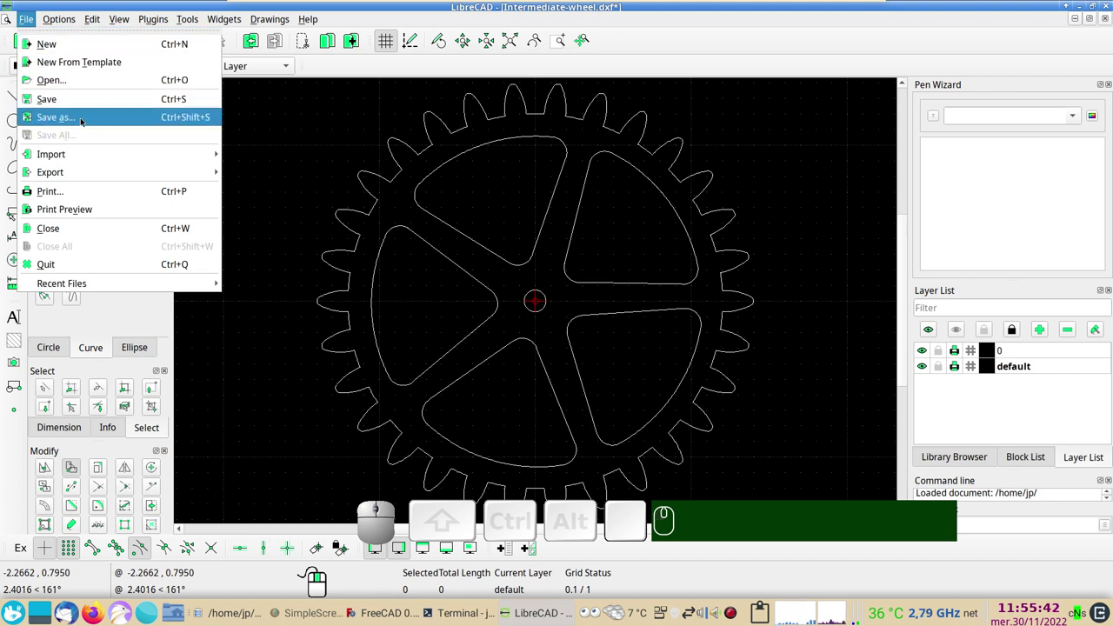
{"action": "left_click", "coordinate": [81, 120]}
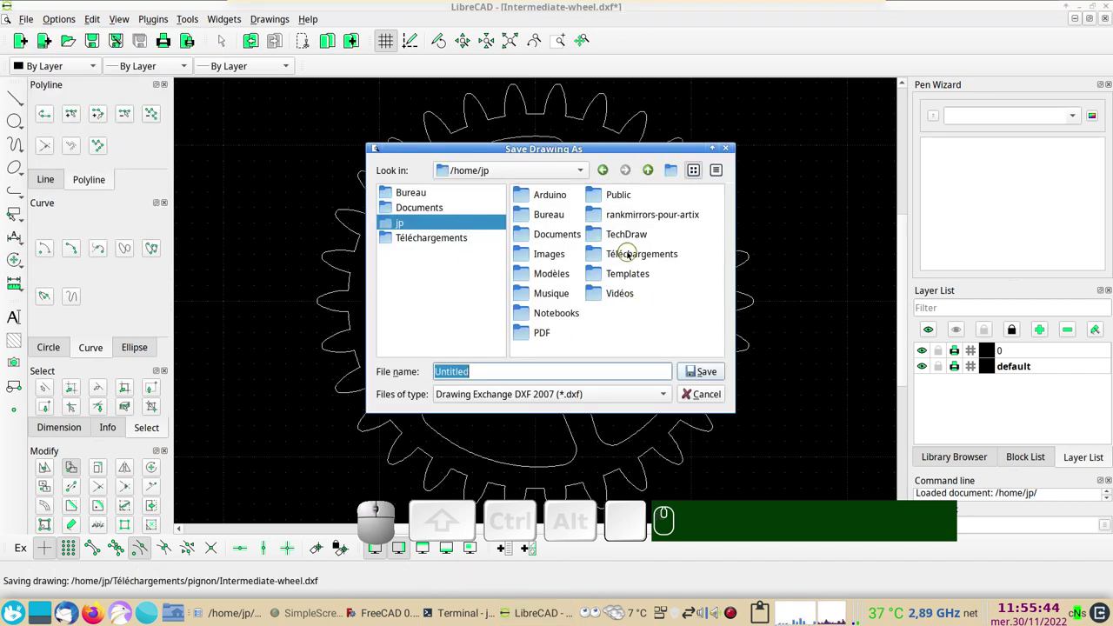
{"action": "left_click", "coordinate": [629, 254]}
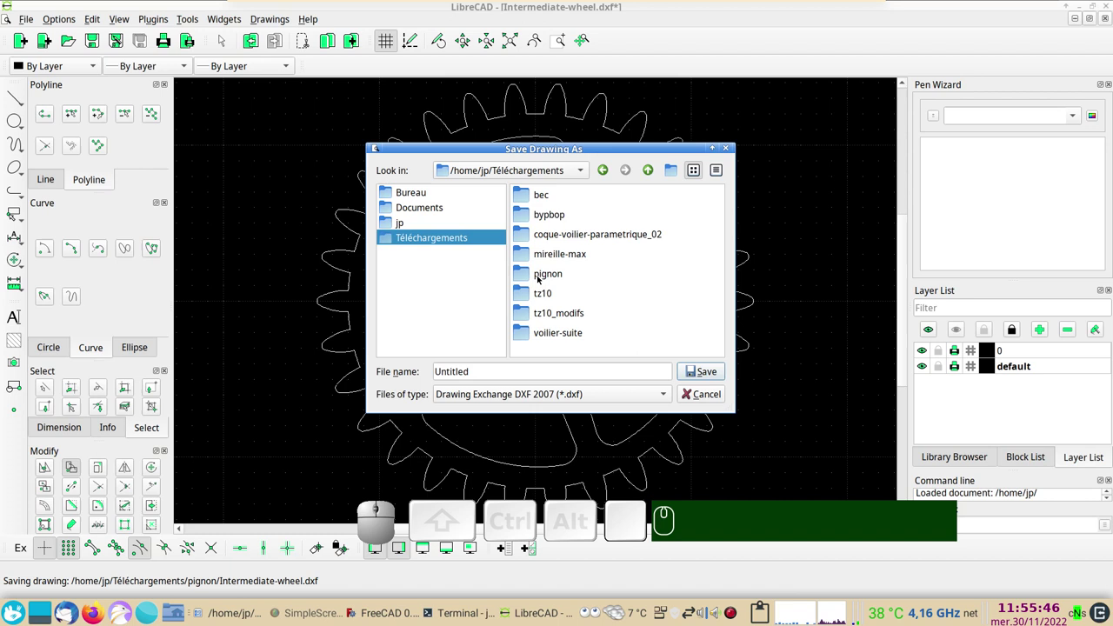
{"action": "left_click", "coordinate": [539, 276]}
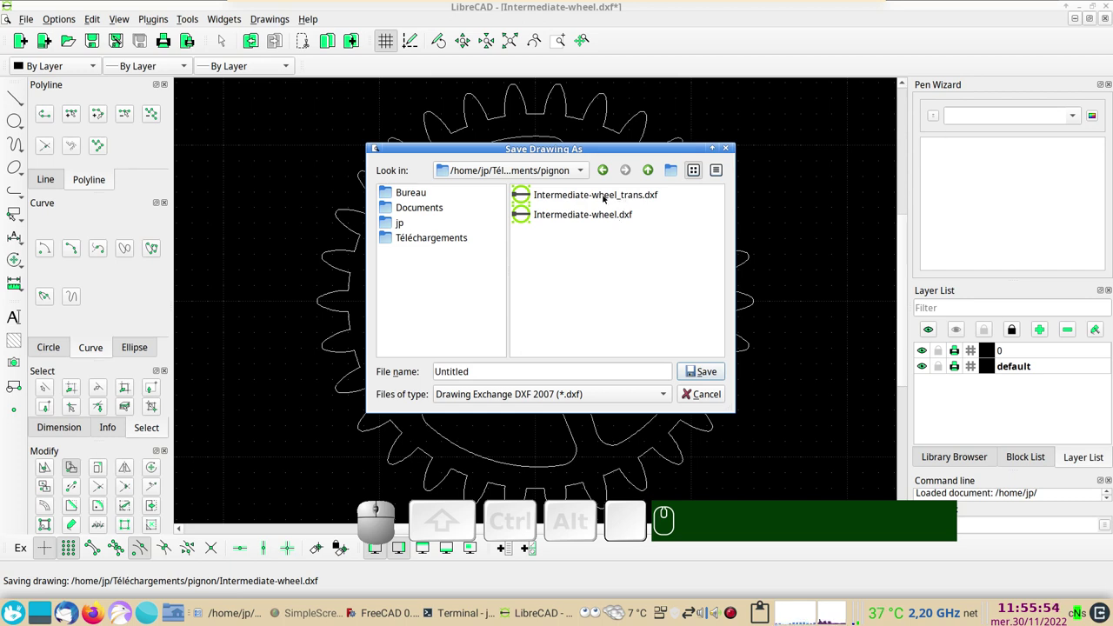
{"action": "left_click", "coordinate": [604, 197]}
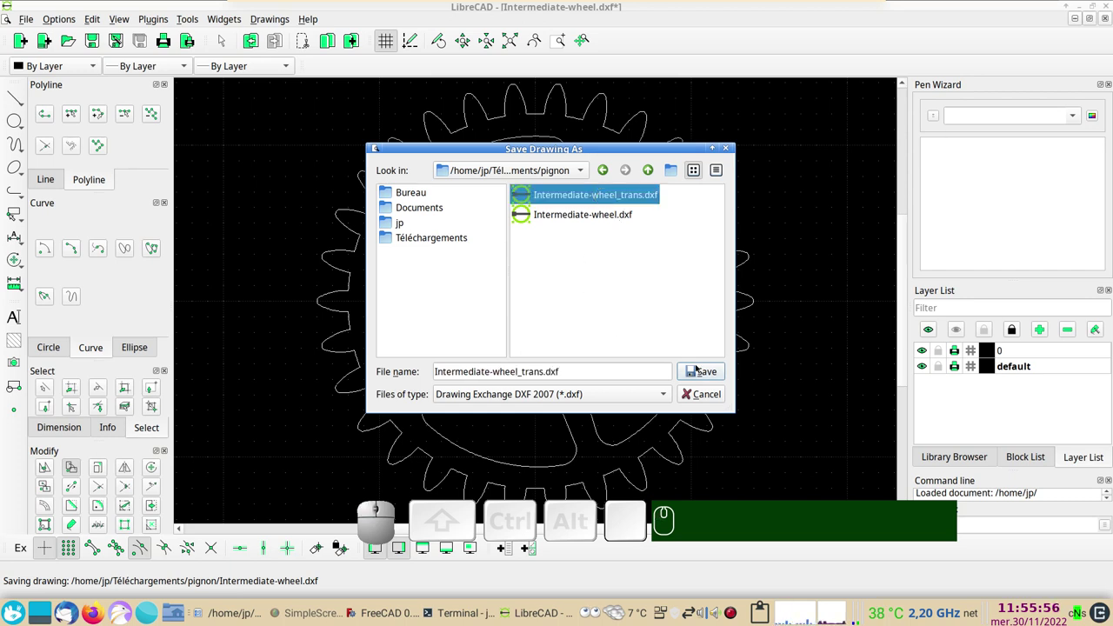
{"action": "left_click", "coordinate": [696, 367]}
{"action": "left_click", "coordinate": [638, 291]}
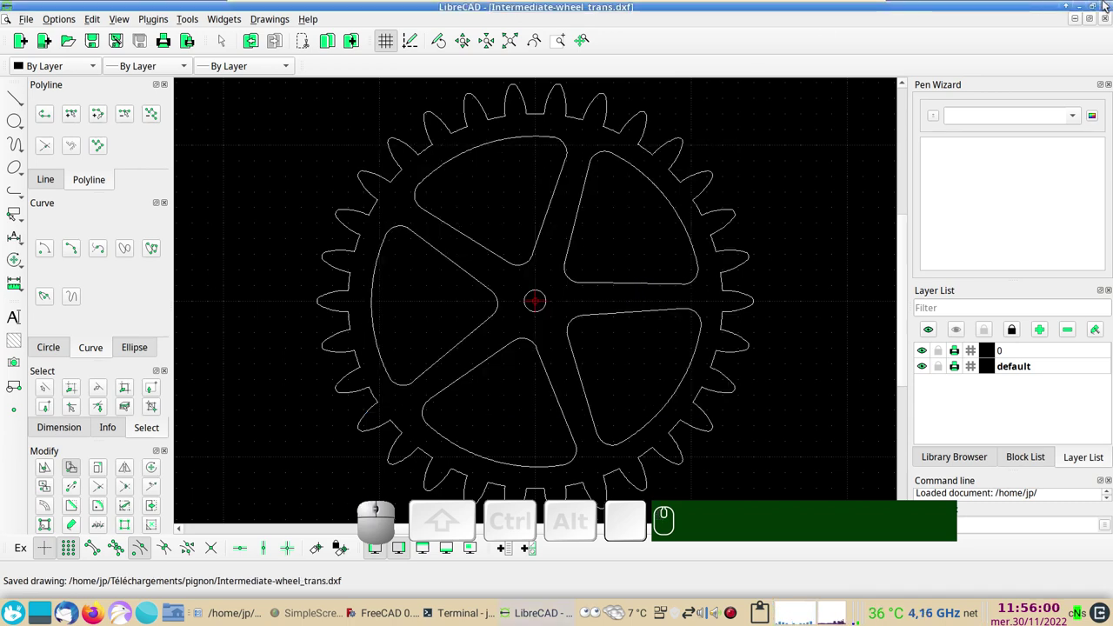
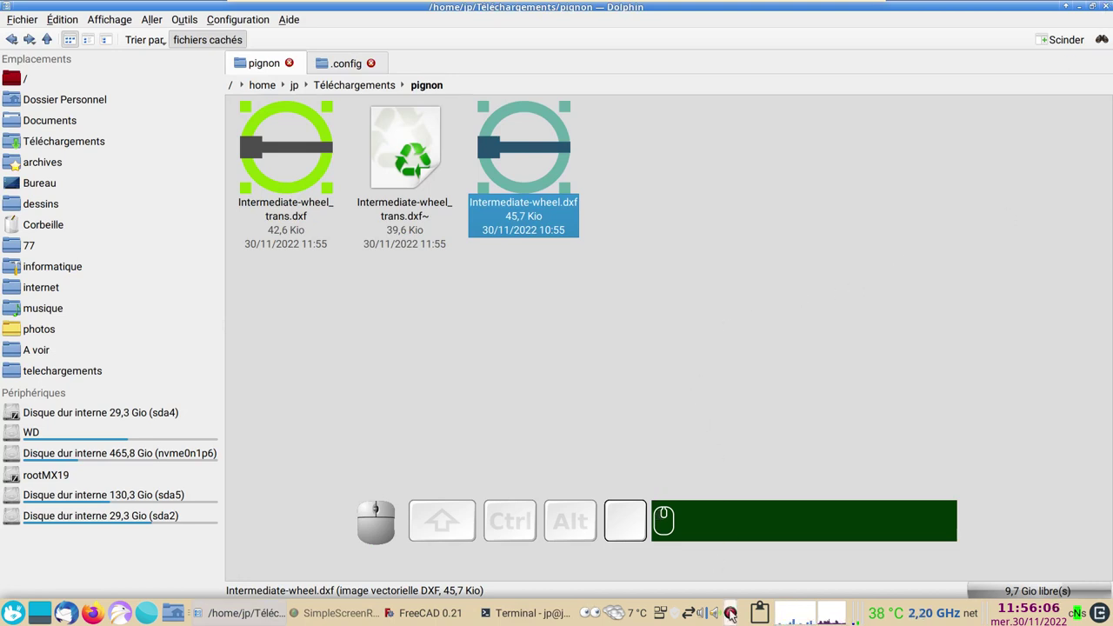
Bring FreeCAD to the front from the taskbar beside Dolphin's pignon folder.
{"action": "right_click", "coordinate": [738, 615]}
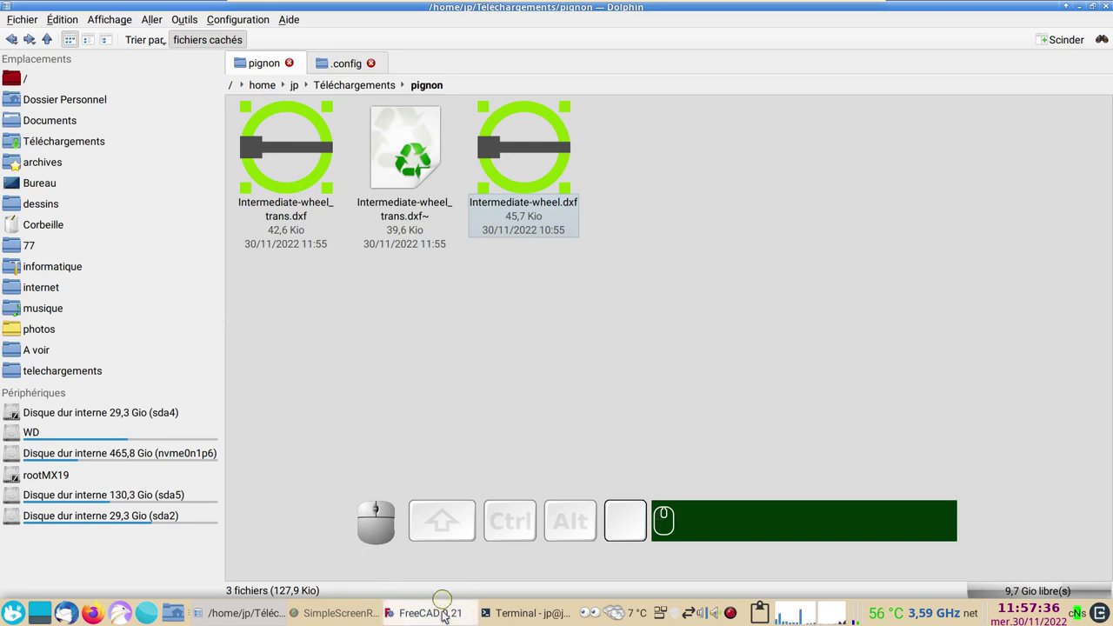
{"action": "left_click", "coordinate": [451, 616]}
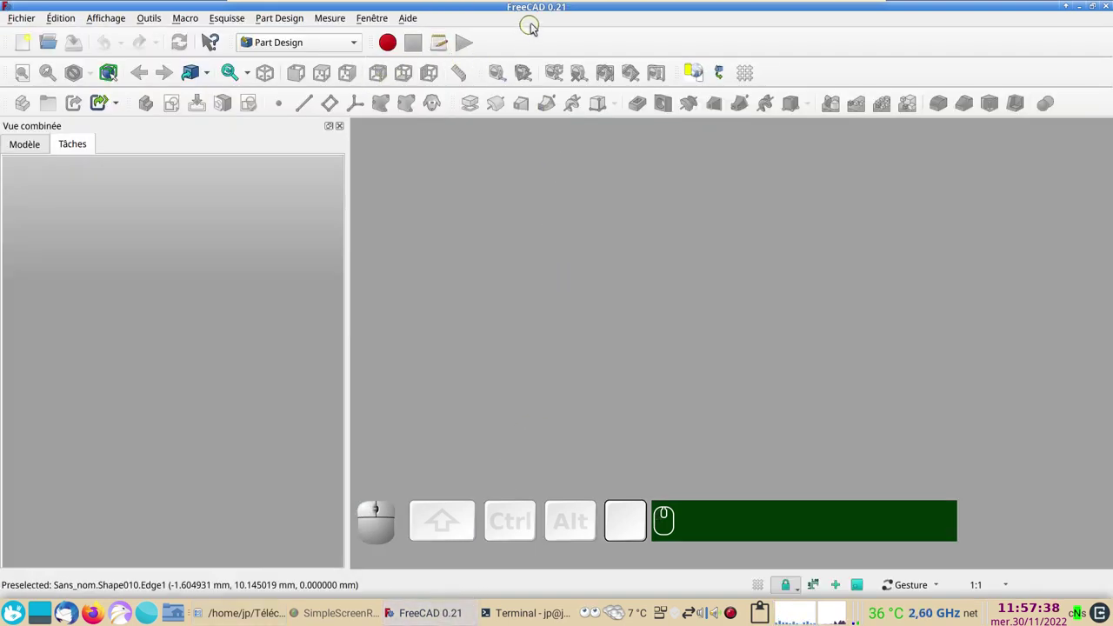
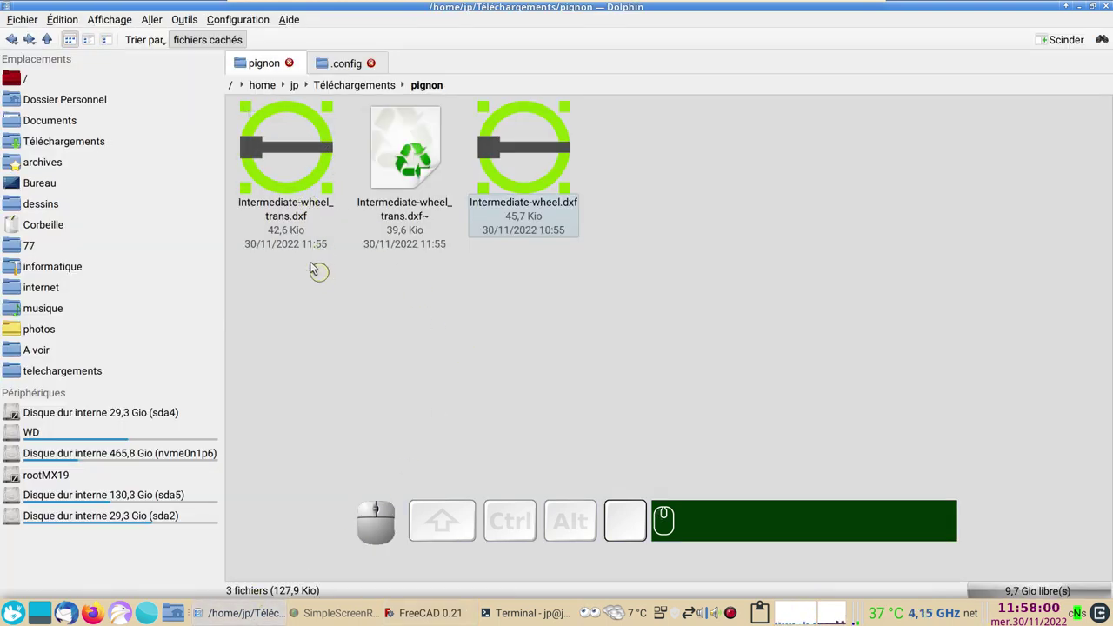
Drag Intermediate-wheel_trans.dxf from Dolphin into FreeCAD and show the Modèle tree of imported shapes.
{"action": "left_click", "coordinate": [321, 307]}
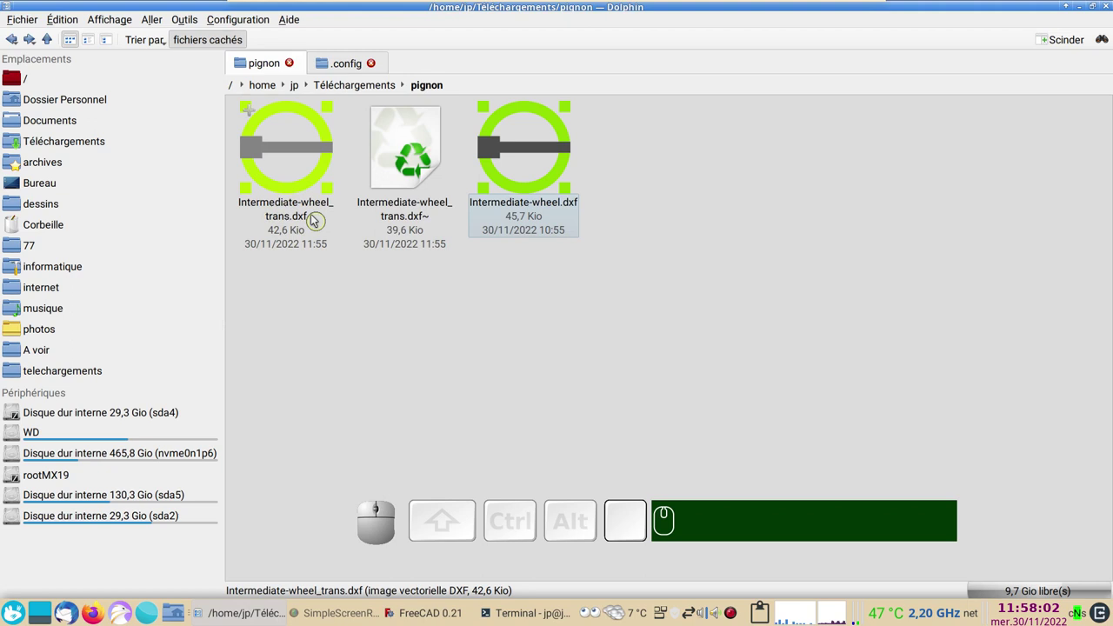
{"action": "left_click_drag", "start_coordinate": [289, 145], "coordinate": [359, 399]}
{"action": "left_click_drag", "start_coordinate": [384, 448], "coordinate": [620, 257]}
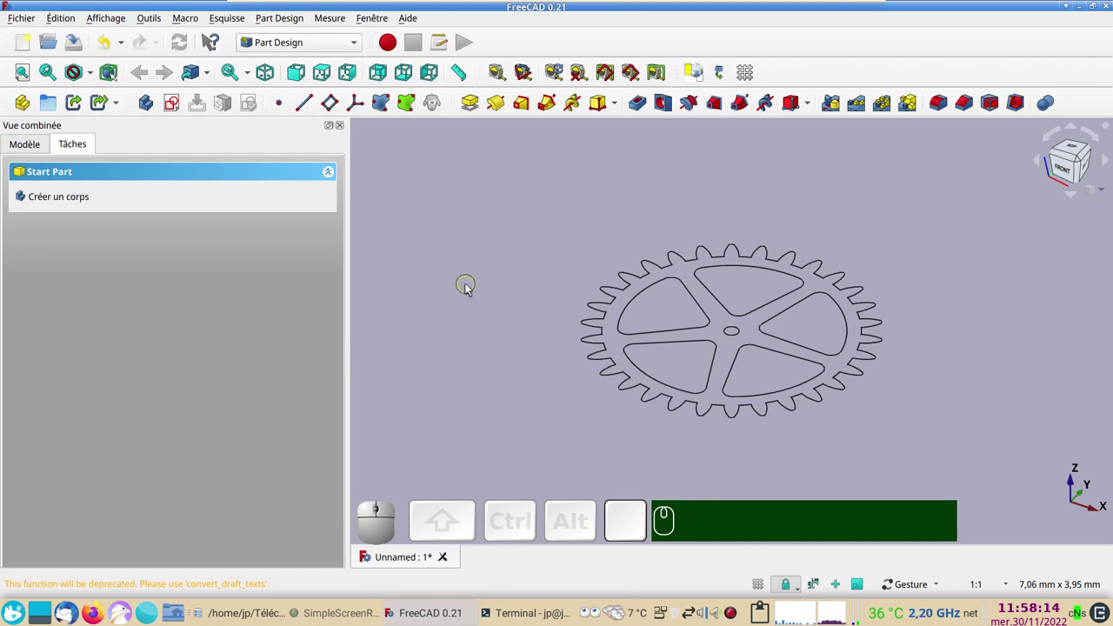
{"action": "key", "text": "KP_0"}
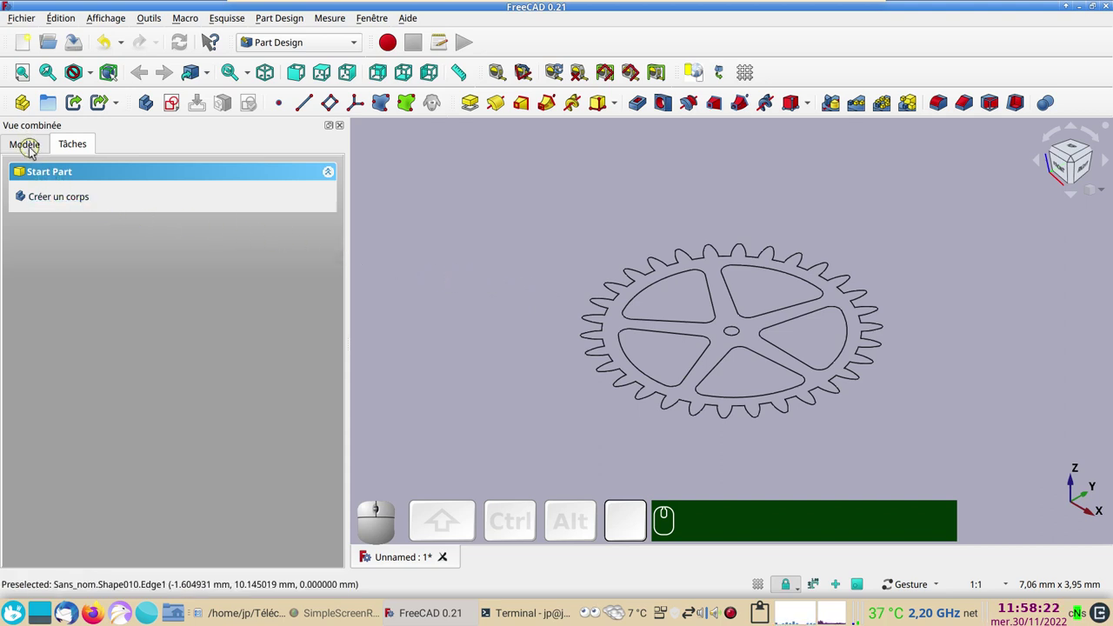
{"action": "left_click", "coordinate": [34, 147]}
{"action": "left_click_drag", "start_coordinate": [343, 182], "coordinate": [389, 184]}
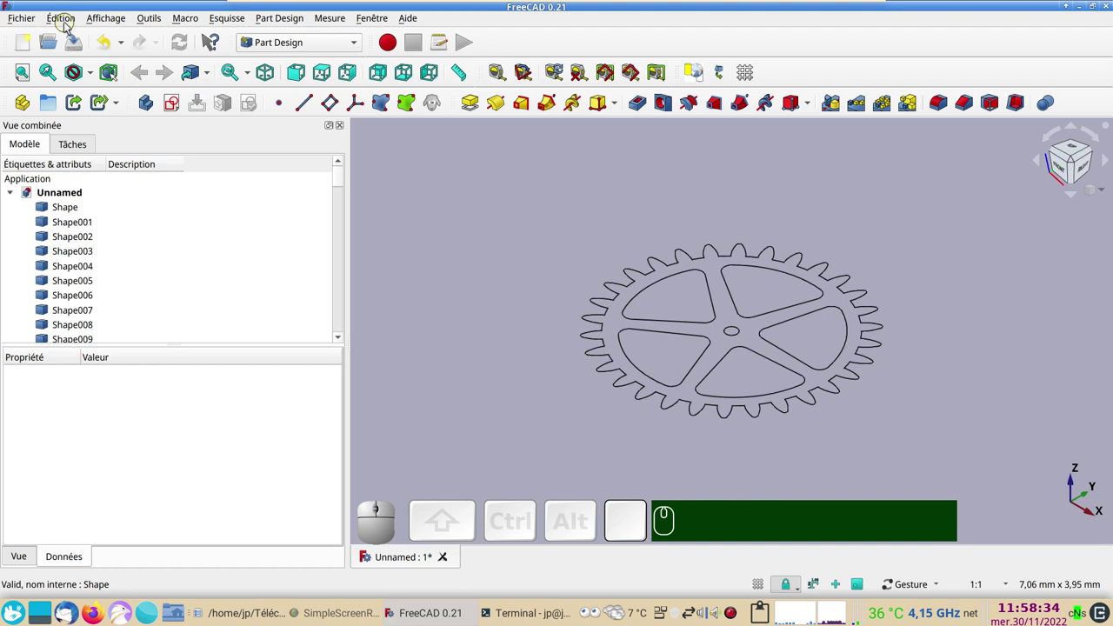
Select all imported shapes from Shape to Shape150 in the model tree.
{"action": "left_click", "coordinate": [65, 17]}
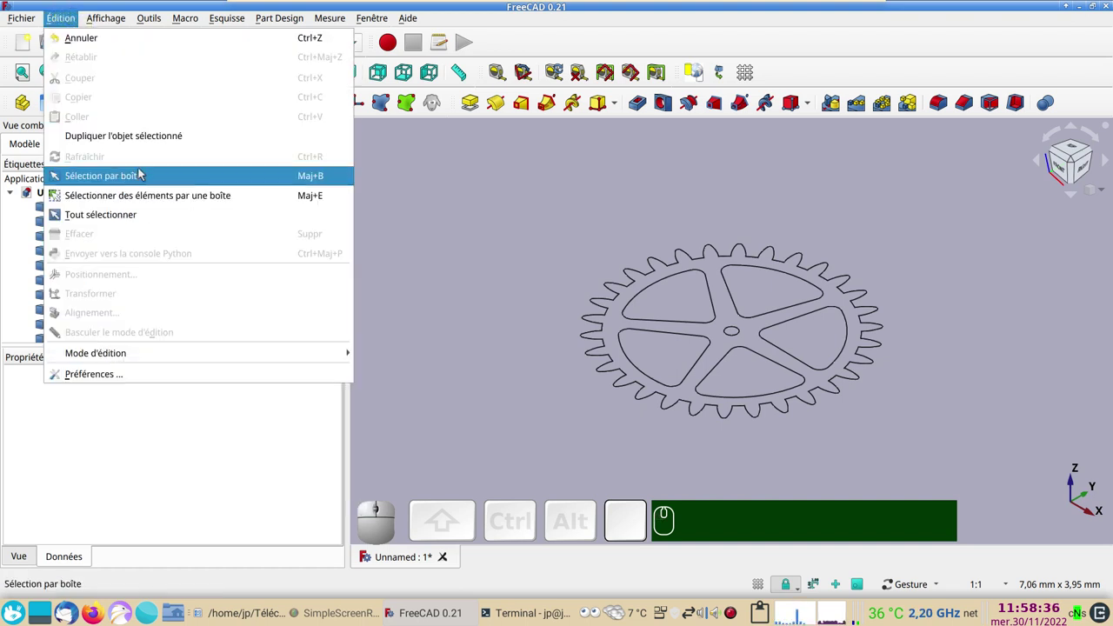
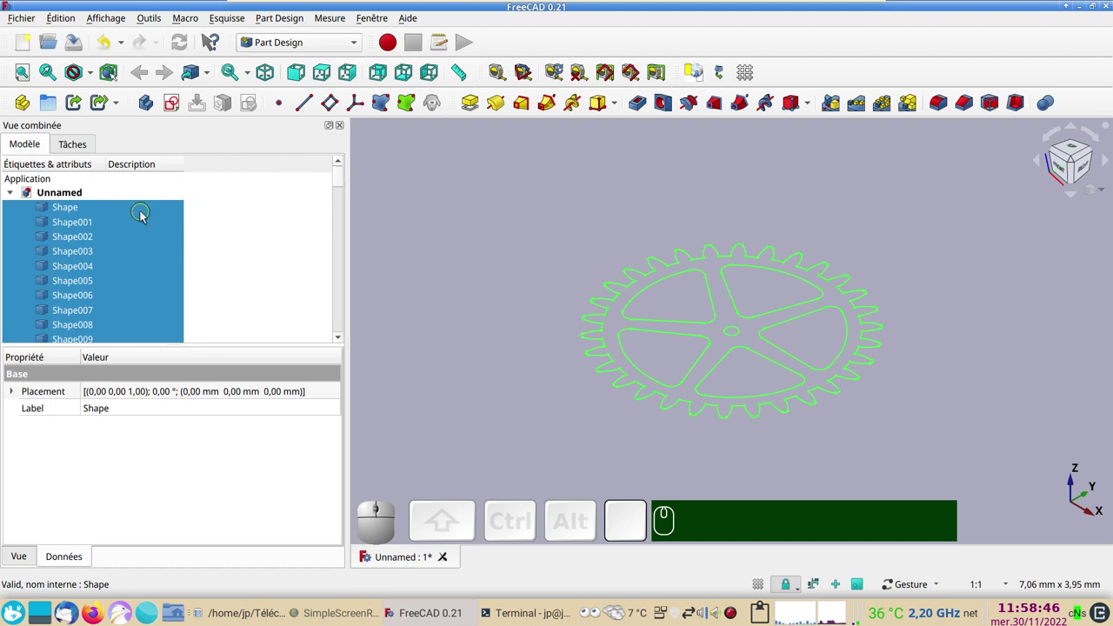
{"action": "left_click", "coordinate": [144, 209]}
{"action": "left_click_drag", "start_coordinate": [350, 187], "coordinate": [192, 362]}
{"action": "left_click", "coordinate": [86, 329]}
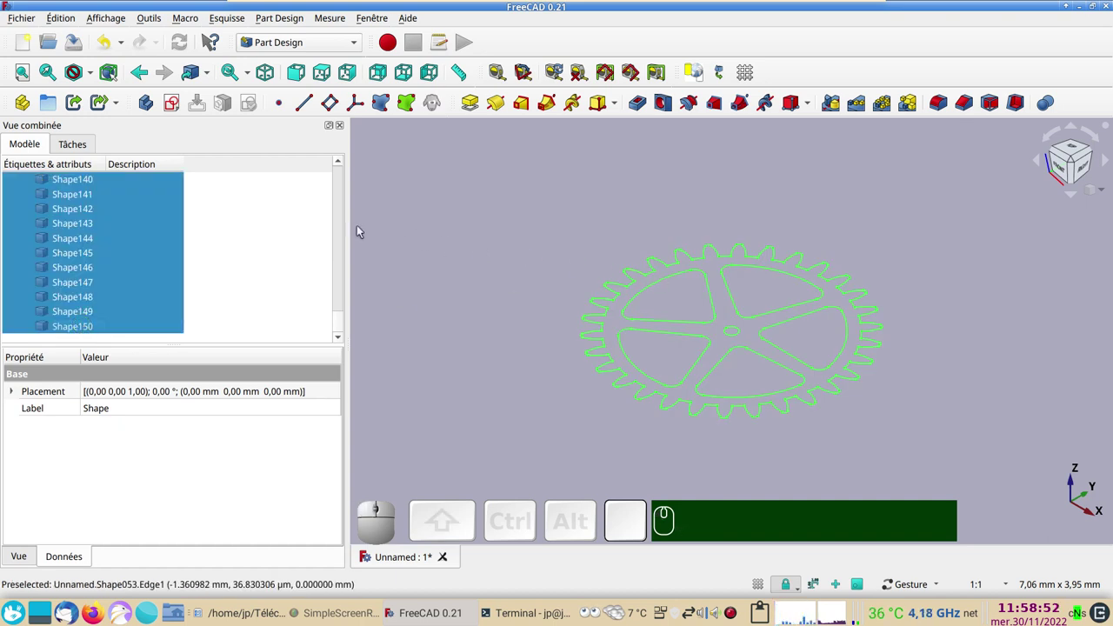
Switch to the Part workbench and make a Compound of the shapes, then select it.
{"action": "left_click", "coordinate": [325, 44]}
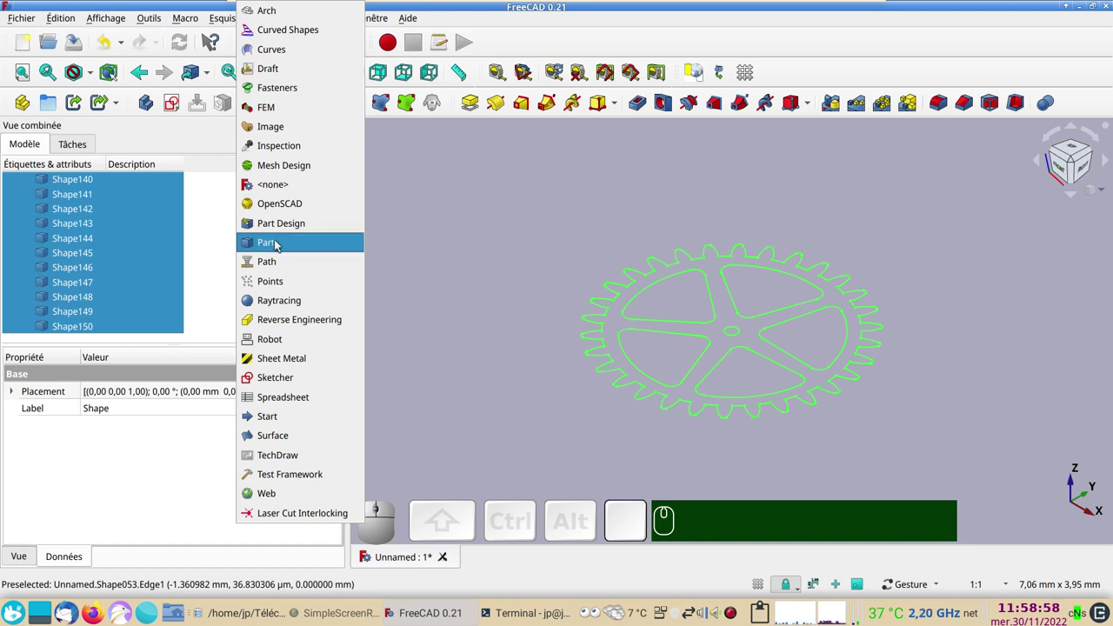
{"action": "left_click", "coordinate": [279, 244]}
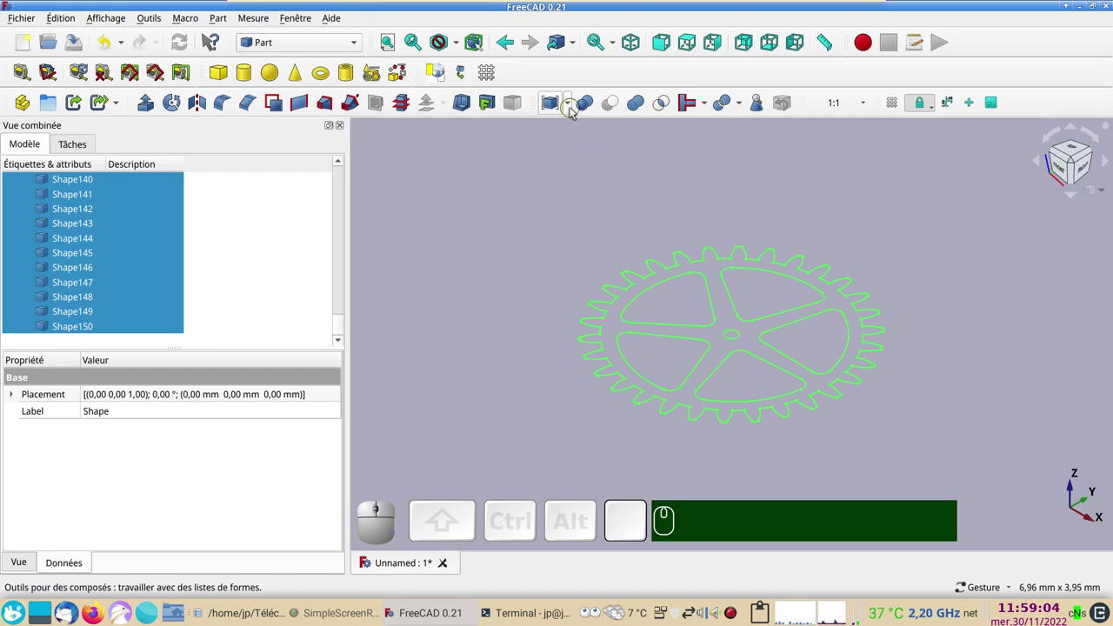
{"action": "left_click", "coordinate": [574, 110]}
{"action": "left_click", "coordinate": [573, 131]}
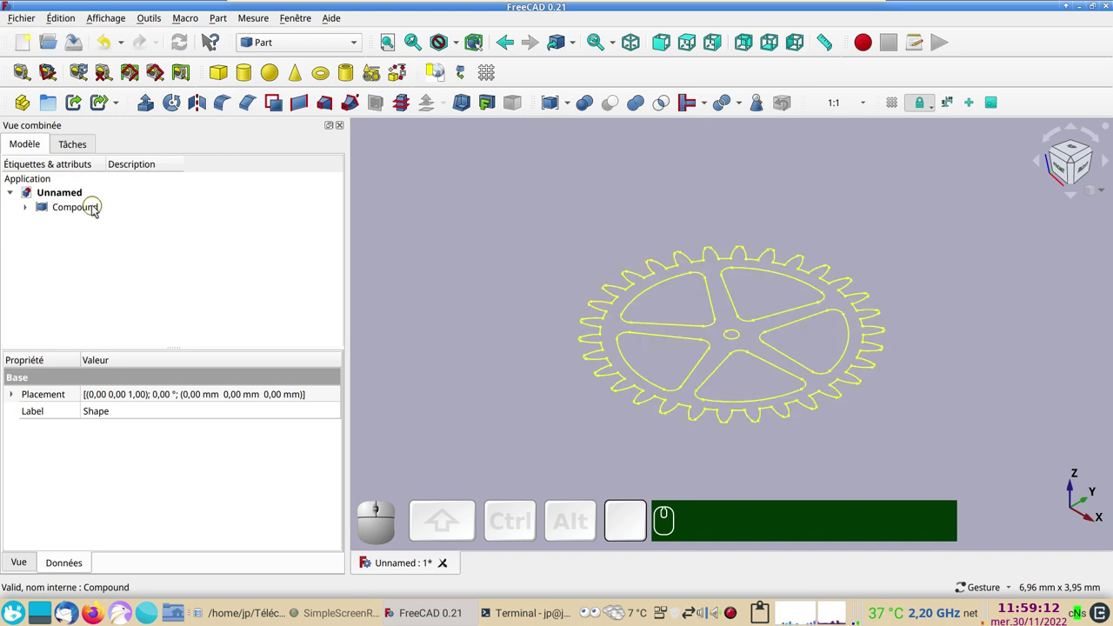
{"action": "left_click", "coordinate": [97, 209]}
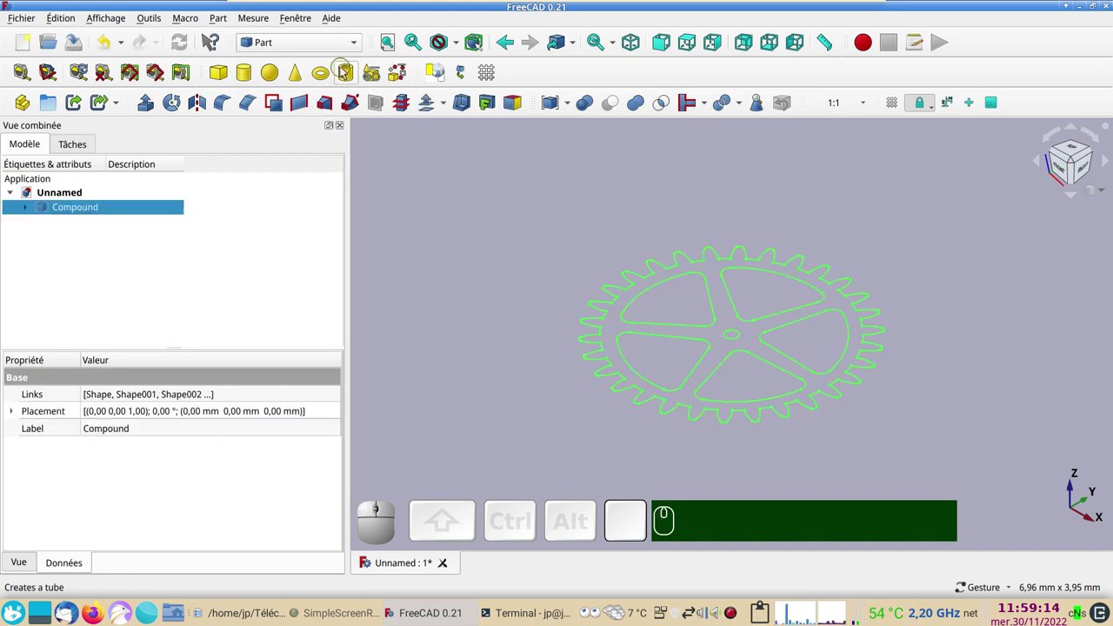
Switch to the Draft workbench and toggle off the drafting grid.
{"action": "left_click", "coordinate": [360, 47]}
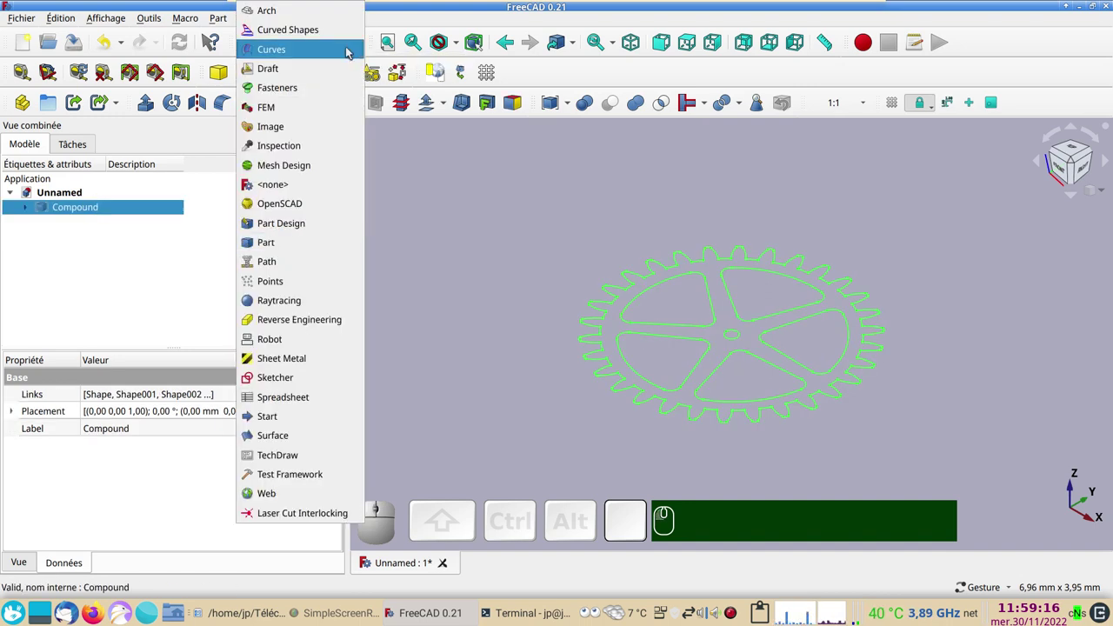
{"action": "left_click_drag", "start_coordinate": [325, 75], "coordinate": [274, 72]}
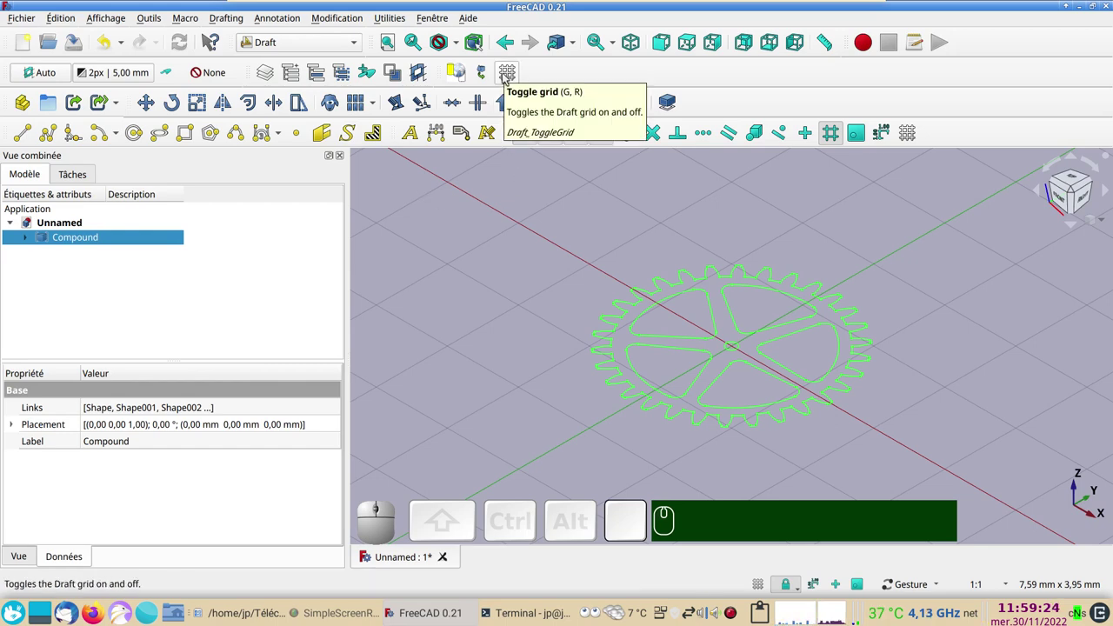
{"action": "left_click", "coordinate": [507, 78]}
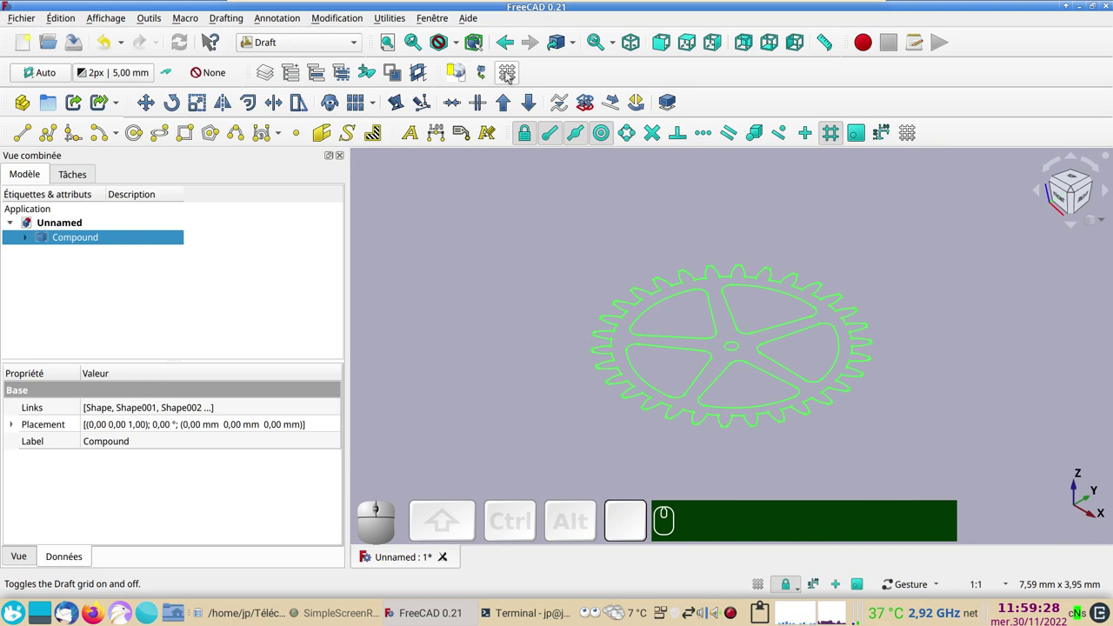
{"action": "left_click", "coordinate": [511, 75]}
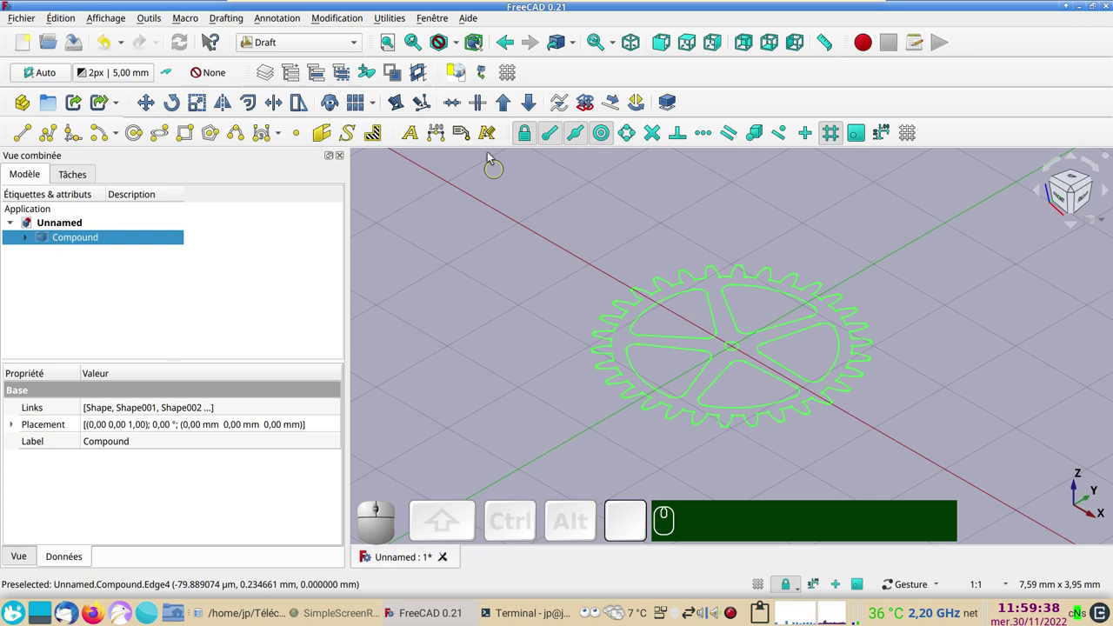
{"action": "left_click", "coordinate": [514, 83]}
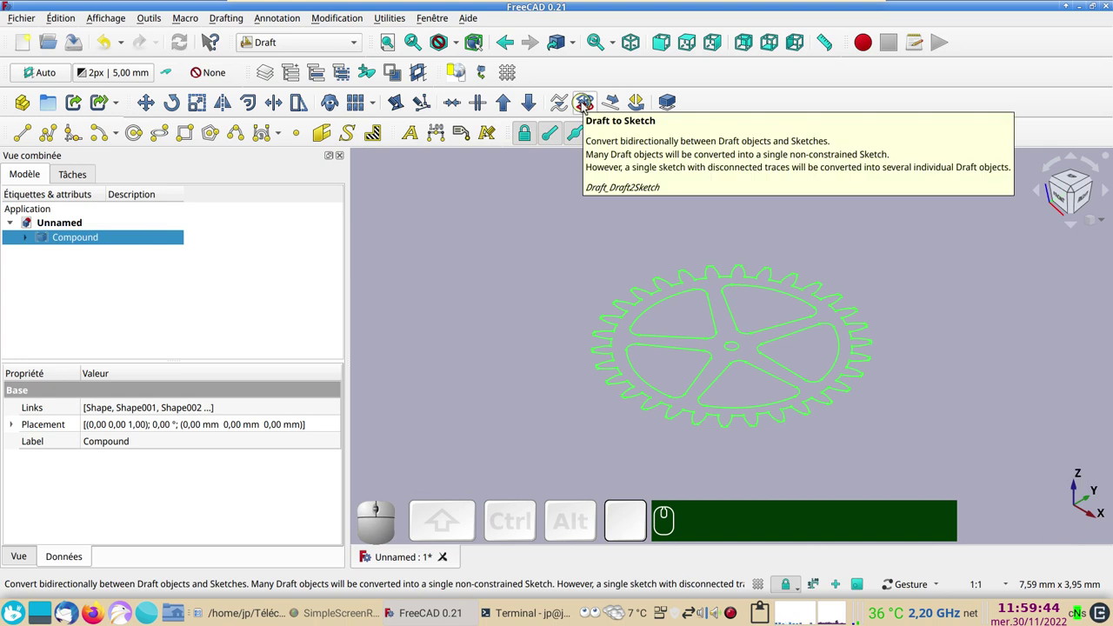
Convert the gear Compound into a new Sketch and hide the original Compound.
{"action": "left_click", "coordinate": [586, 106]}
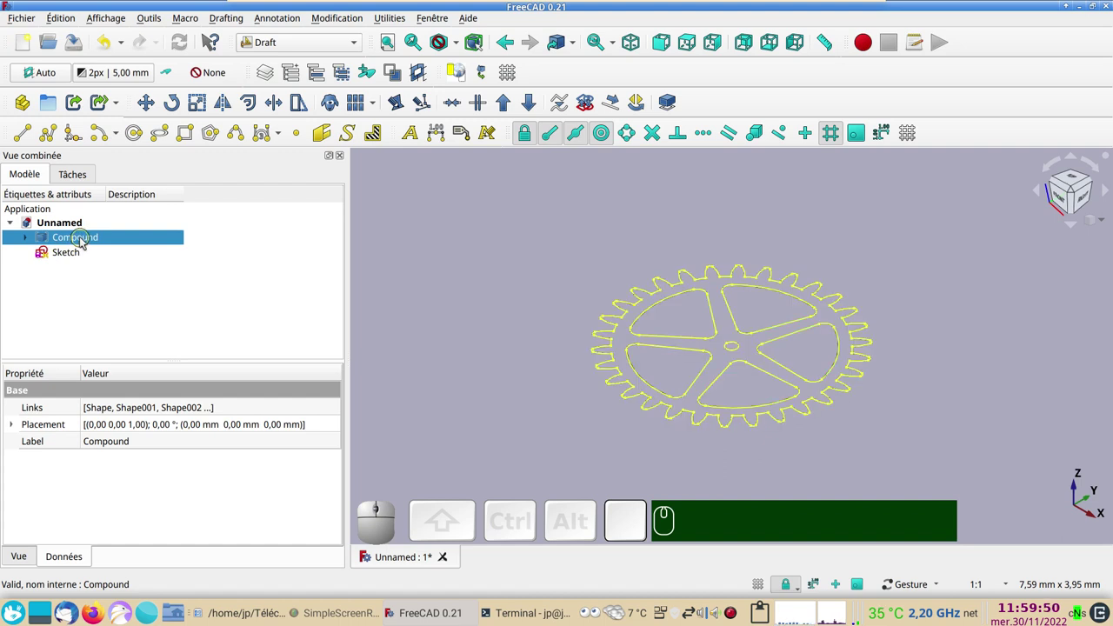
{"action": "key", "text": "space"}
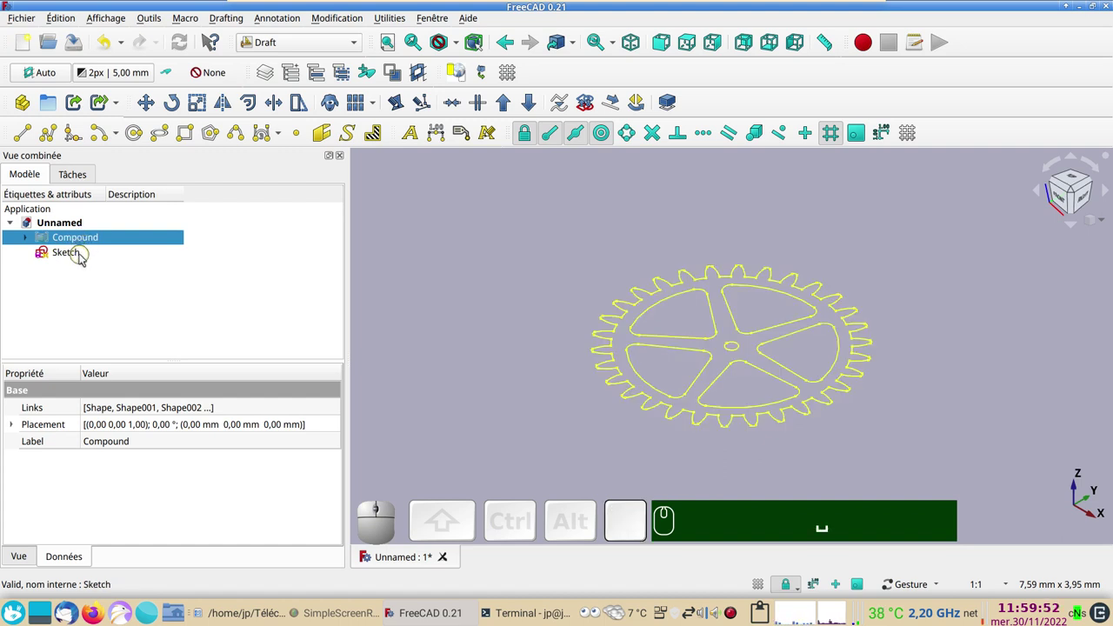
{"action": "left_click", "coordinate": [85, 258]}
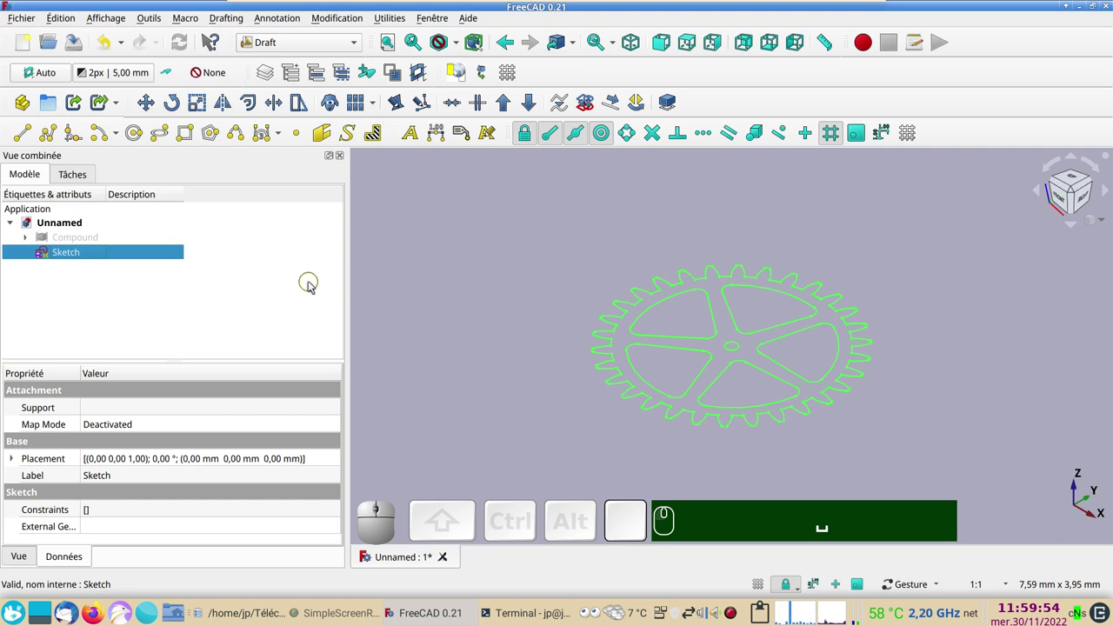
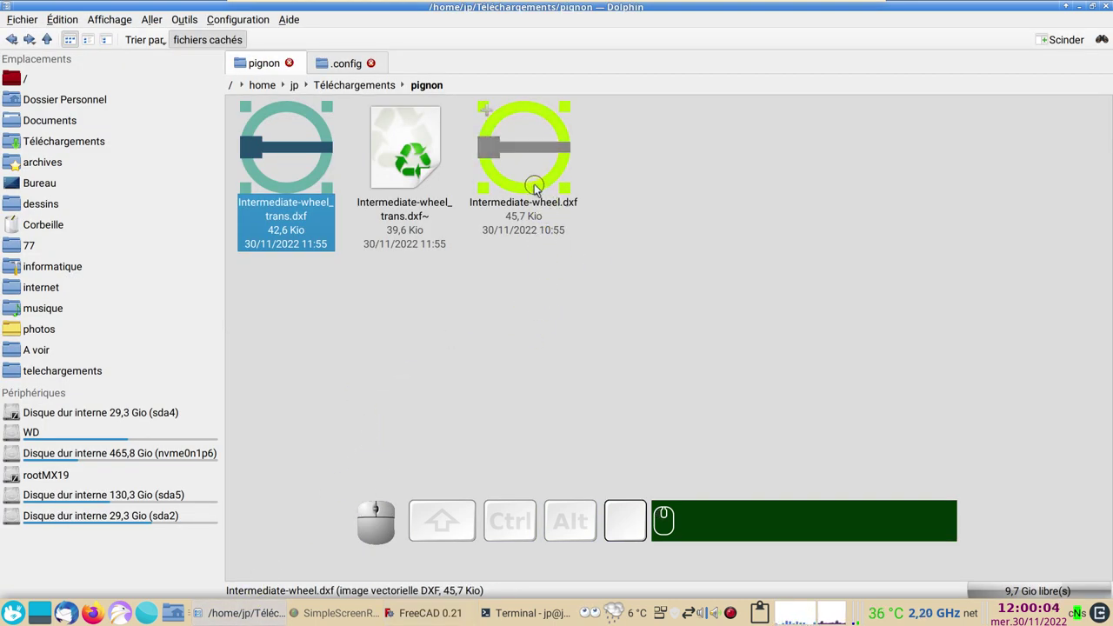
Load Intermediate-wheel.dxf in LibreCAD and zoom in on the overshooting lines.
{"action": "left_click", "coordinate": [539, 186]}
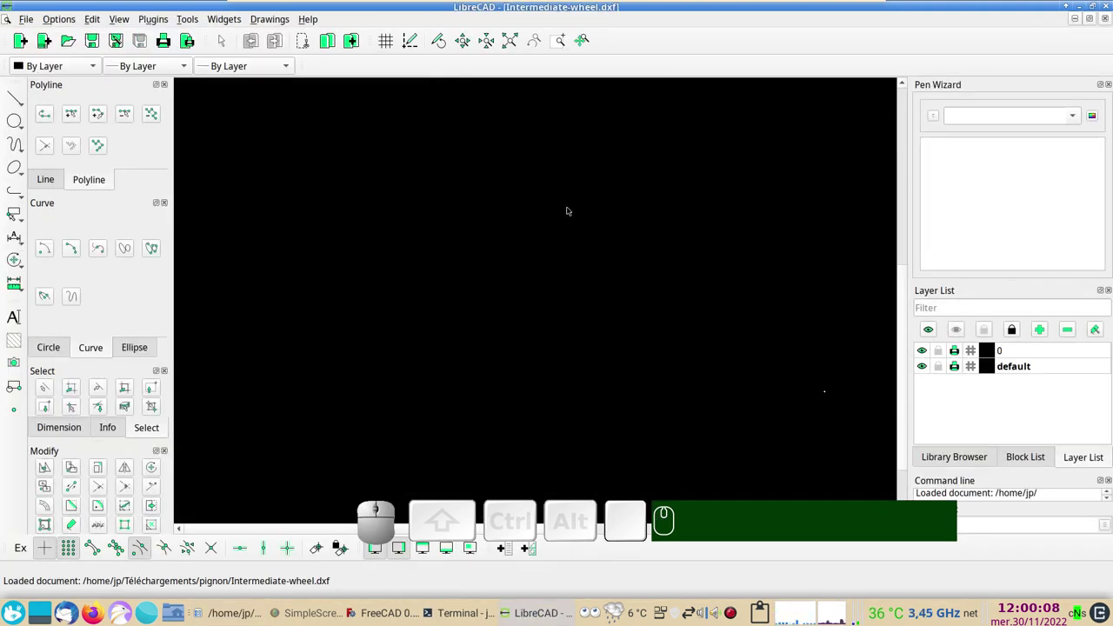
{"action": "left_click", "coordinate": [508, 38]}
{"action": "scroll", "scroll_direction": "up", "scroll_amount": 3}
{"action": "scroll", "scroll_direction": "up", "scroll_amount": 3}
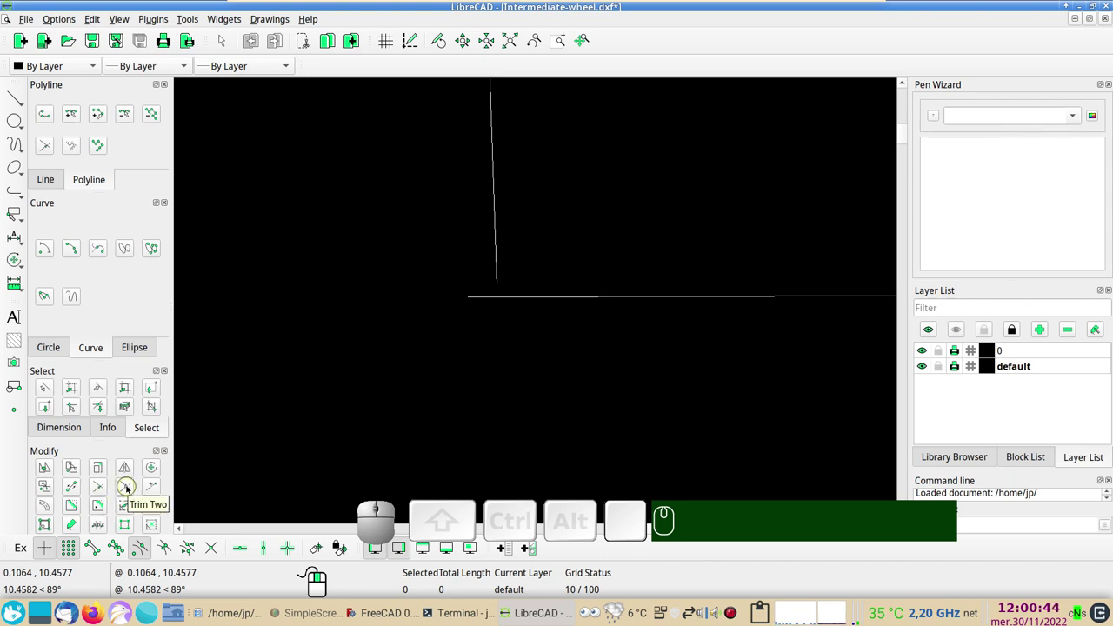
Trim the two crossing lines into a clean corner with Trim Two, then close the drawing.
{"action": "left_click", "coordinate": [128, 488]}
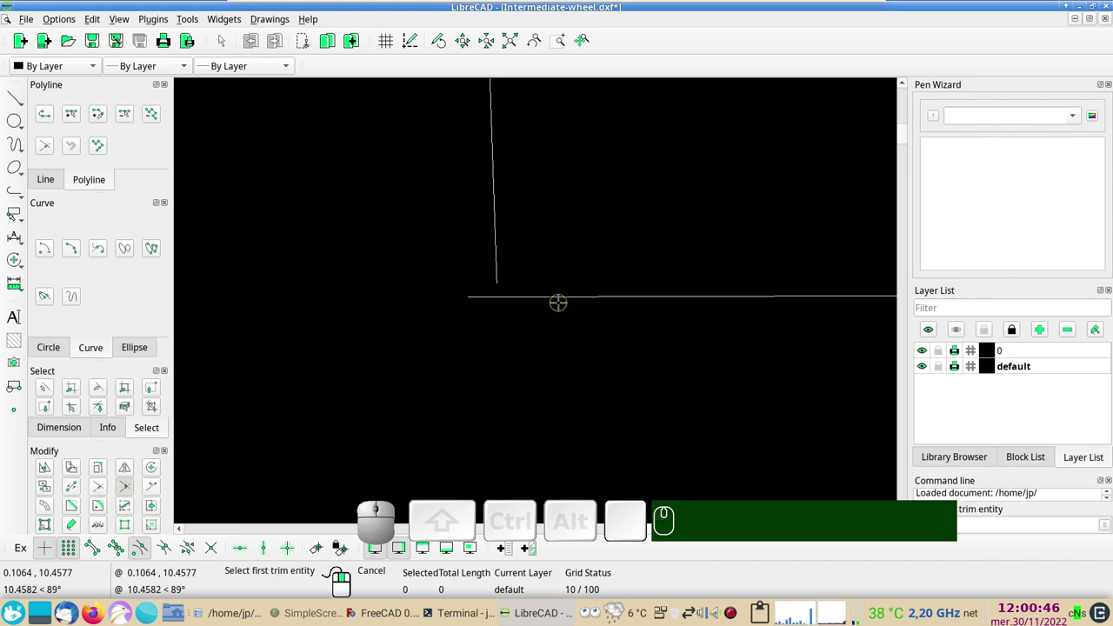
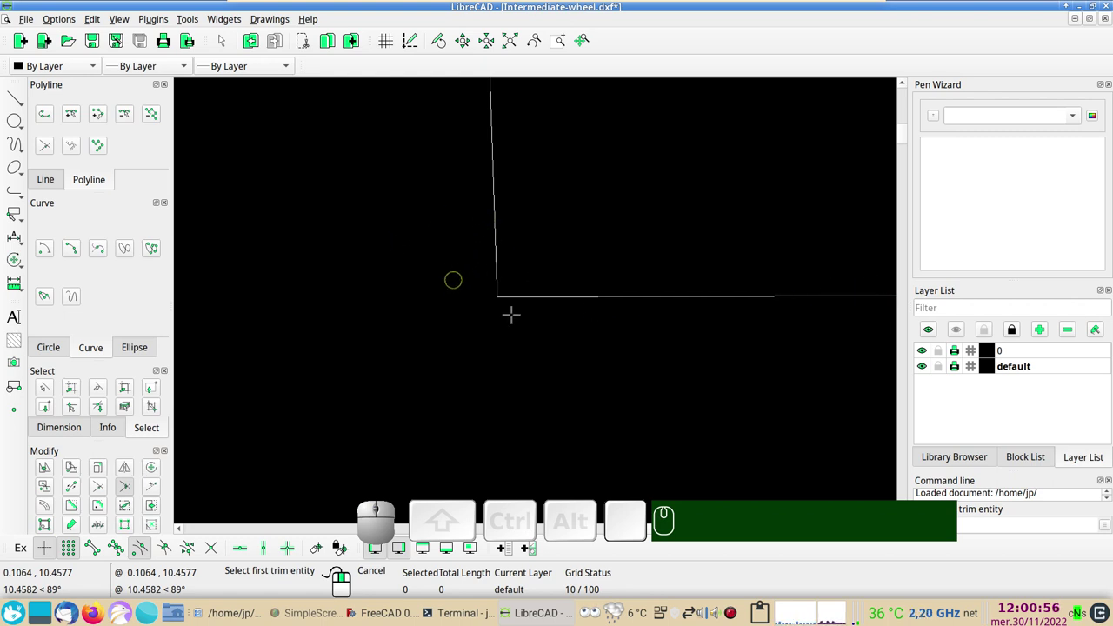
{"action": "scroll", "scroll_direction": "down", "scroll_amount": 3}
{"action": "scroll", "scroll_direction": "down", "scroll_amount": 3}
{"action": "left_click", "coordinate": [1112, 5]}
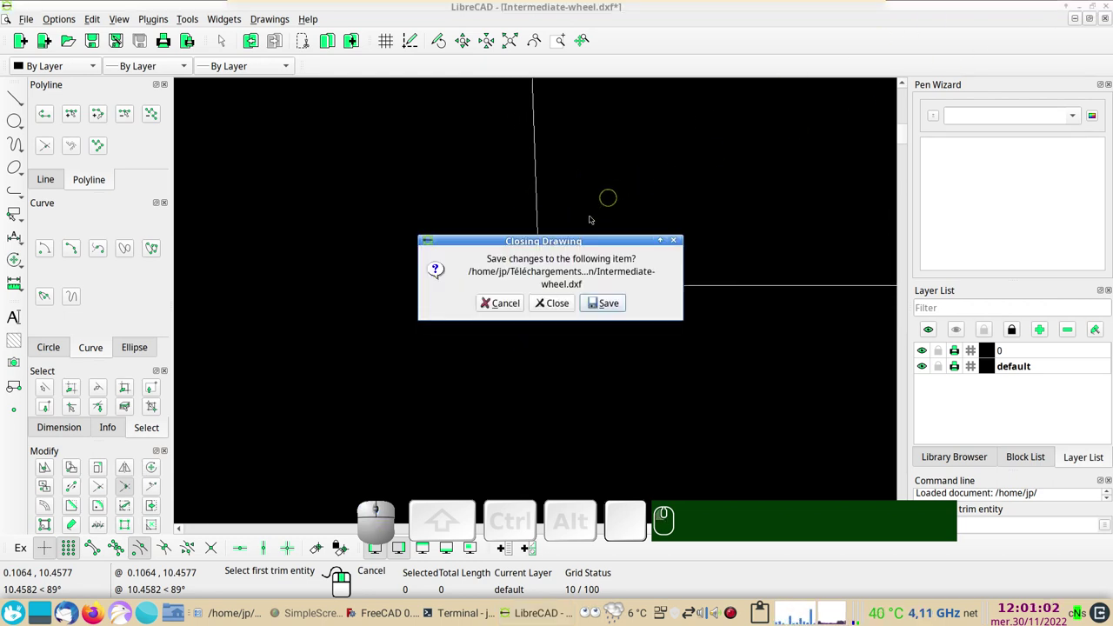
Discard the LibreCAD changes and return to FreeCAD in the Sketcher workbench.
{"action": "left_click", "coordinate": [558, 308]}
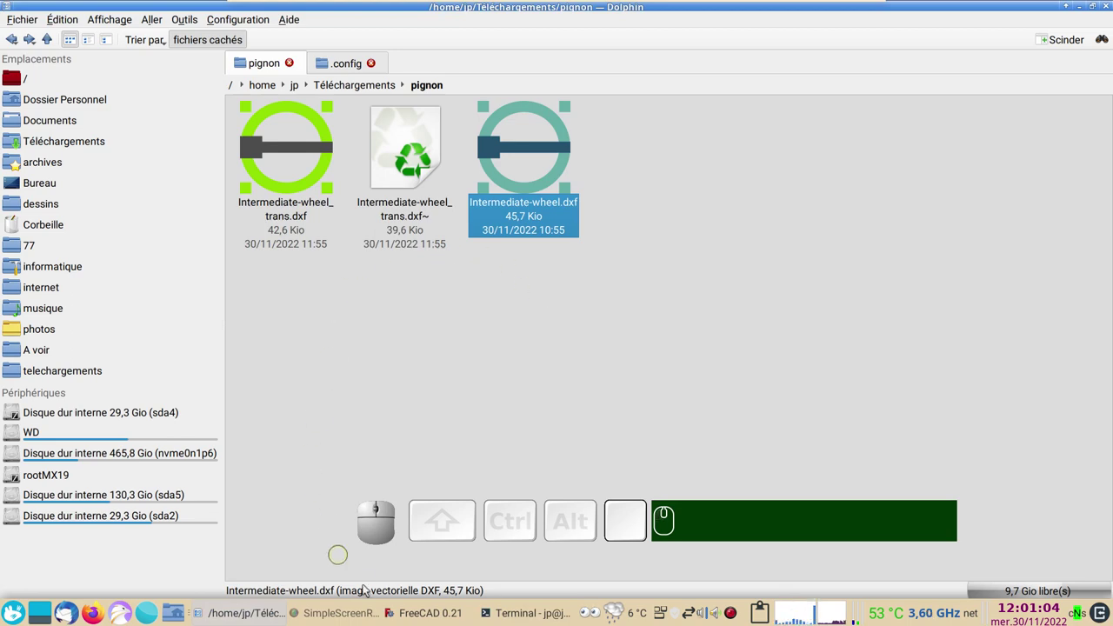
{"action": "left_click", "coordinate": [411, 614]}
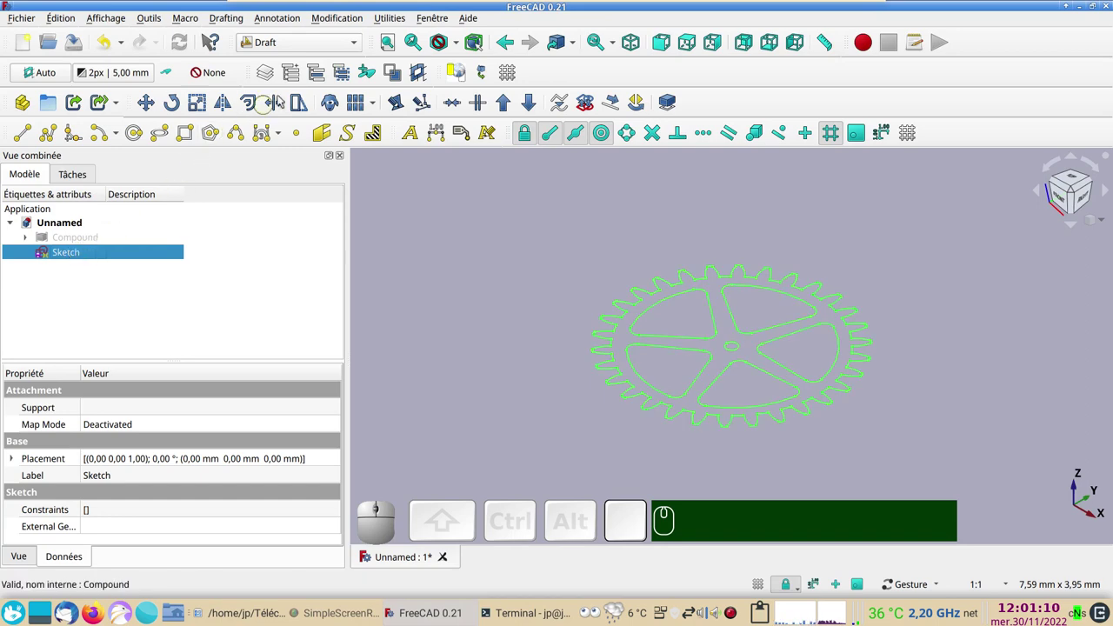
{"action": "left_click", "coordinate": [330, 49]}
{"action": "left_click", "coordinate": [316, 378]}
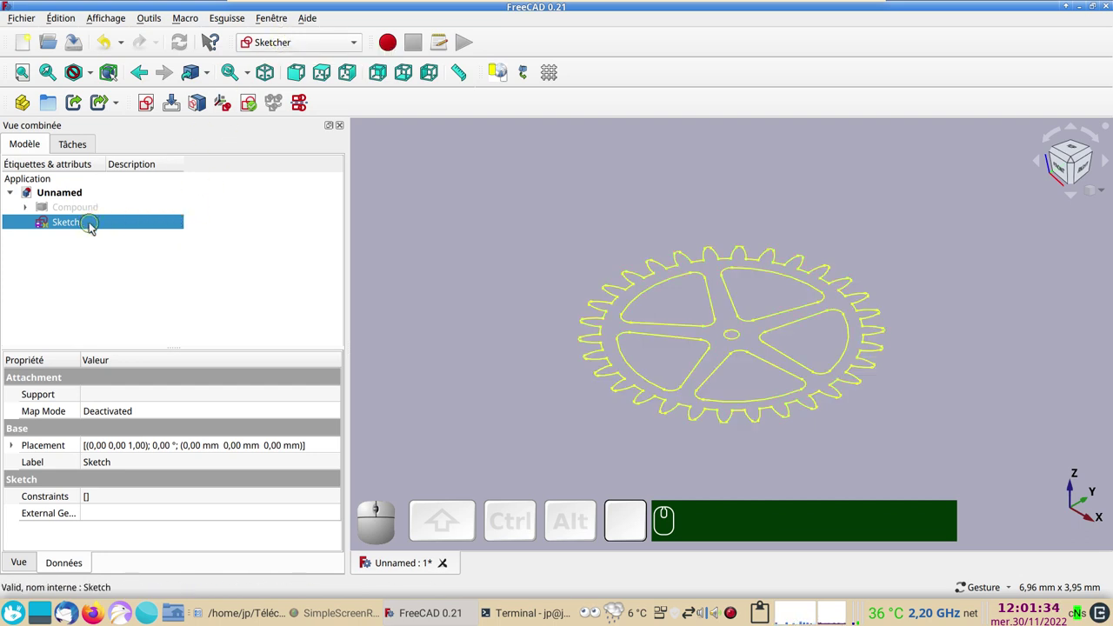
Validate the gear Sketch: highlight open vertices and fix the 110 missing coincidences found.
{"action": "left_click", "coordinate": [223, 24]}
{"action": "left_click", "coordinate": [264, 121]}
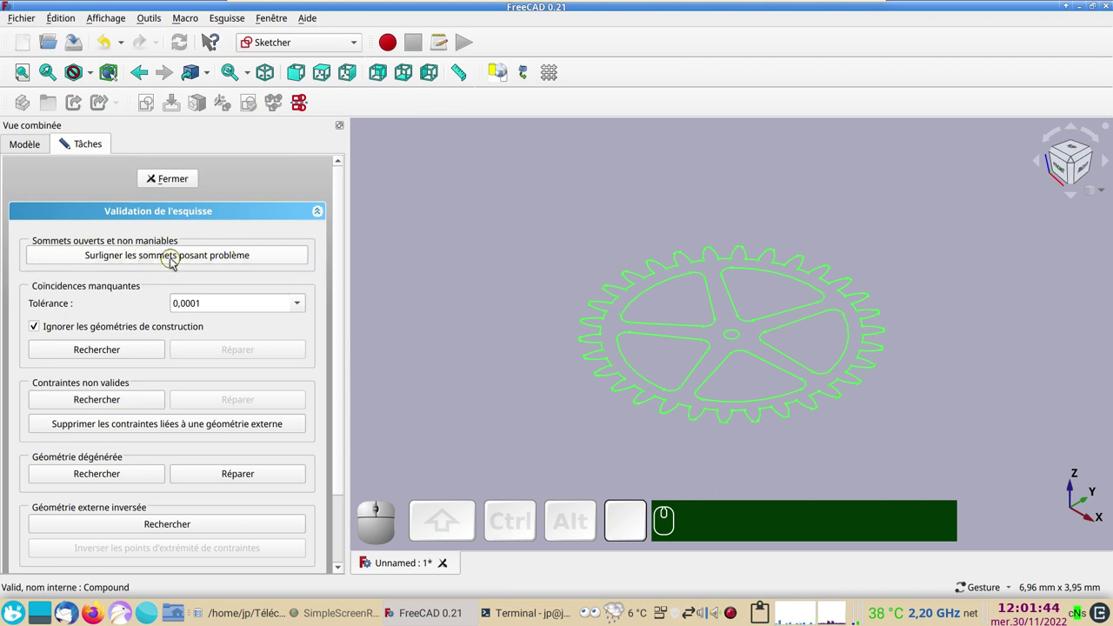
{"action": "left_click", "coordinate": [178, 256]}
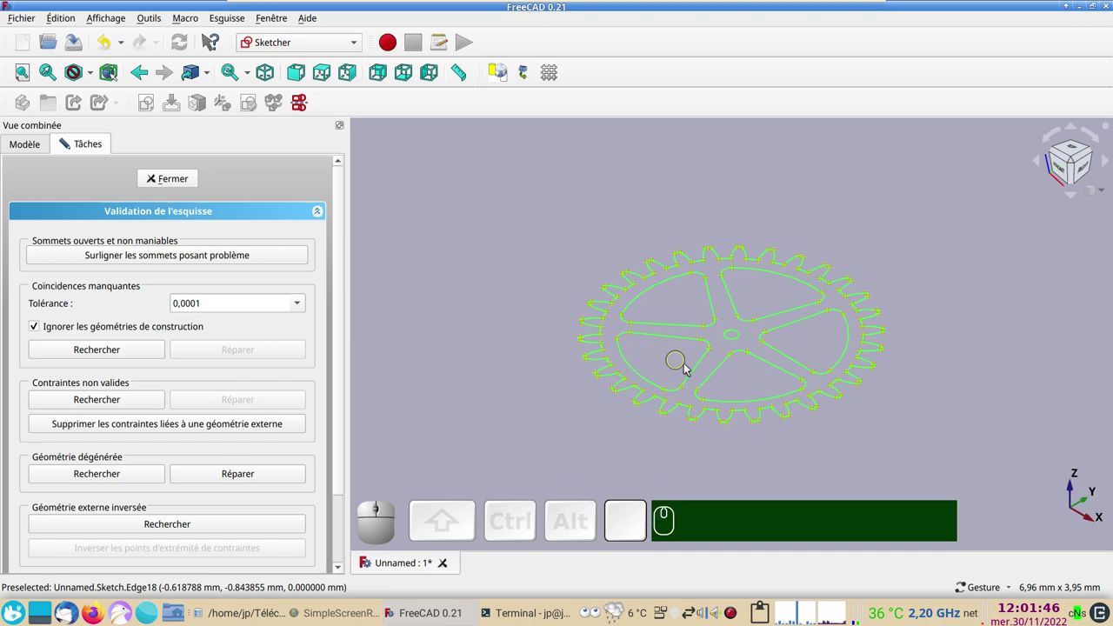
{"action": "scroll", "scroll_direction": "up", "scroll_amount": 3}
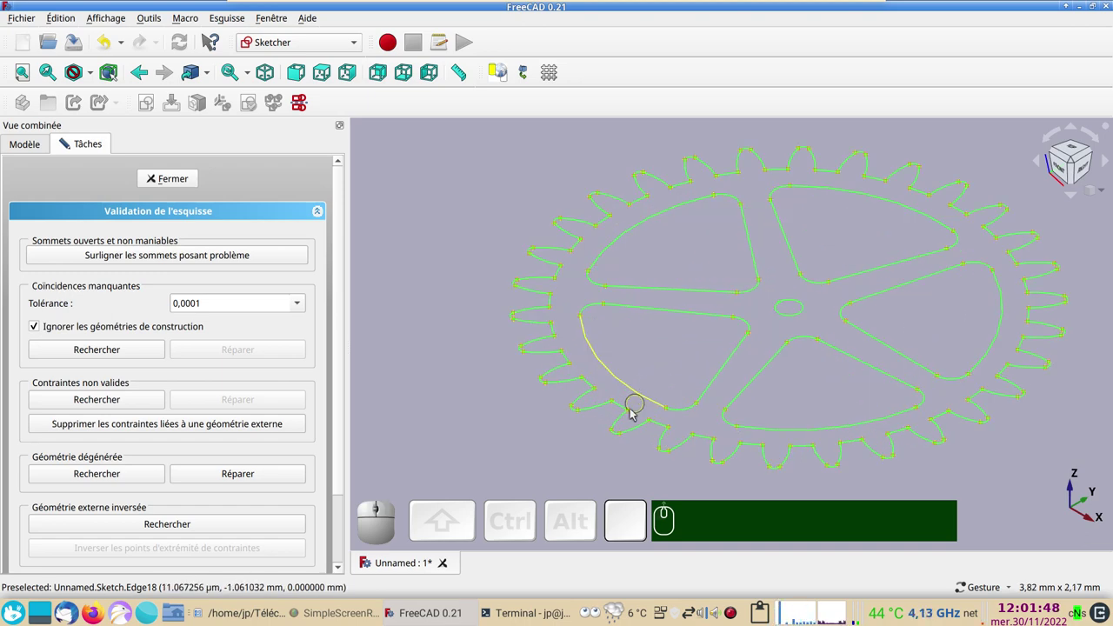
{"action": "scroll", "scroll_direction": "down", "scroll_amount": 3}
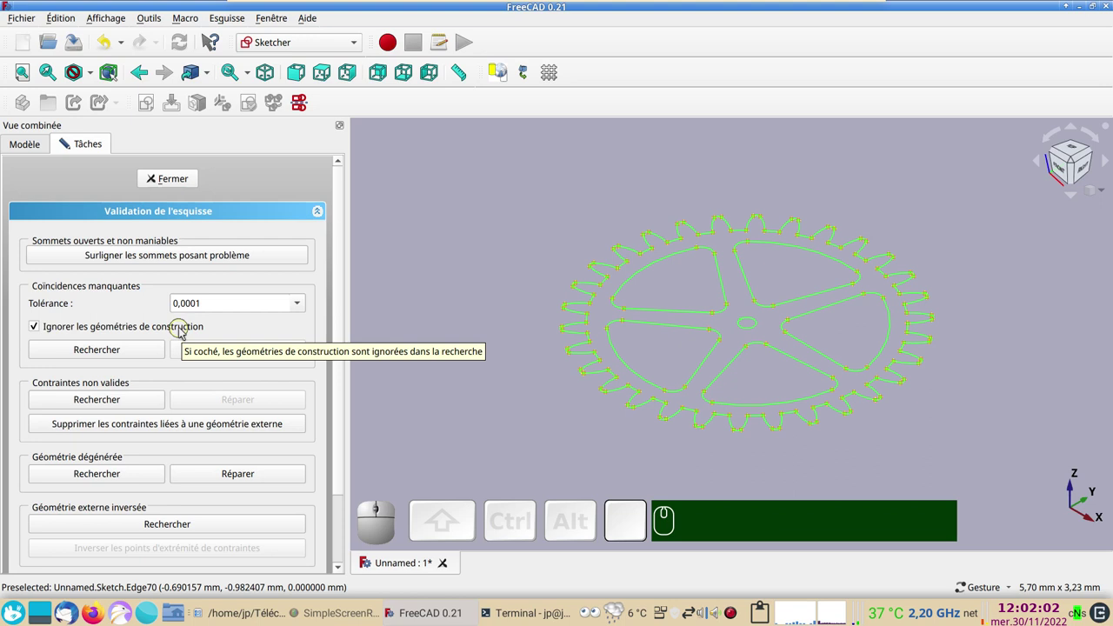
{"action": "left_click", "coordinate": [132, 355]}
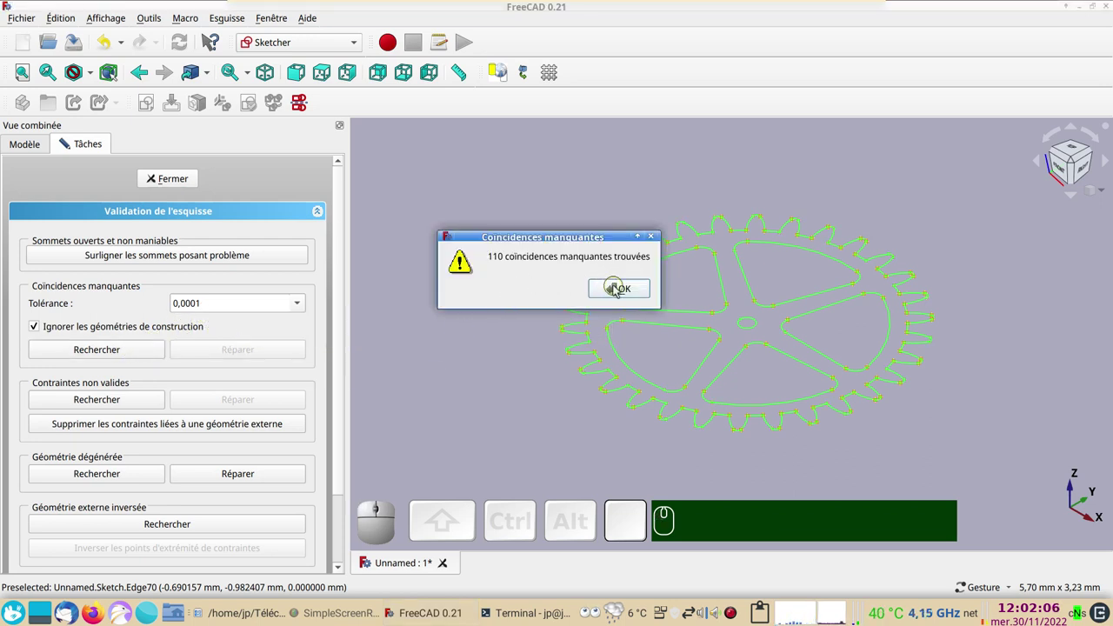
{"action": "left_click", "coordinate": [618, 288]}
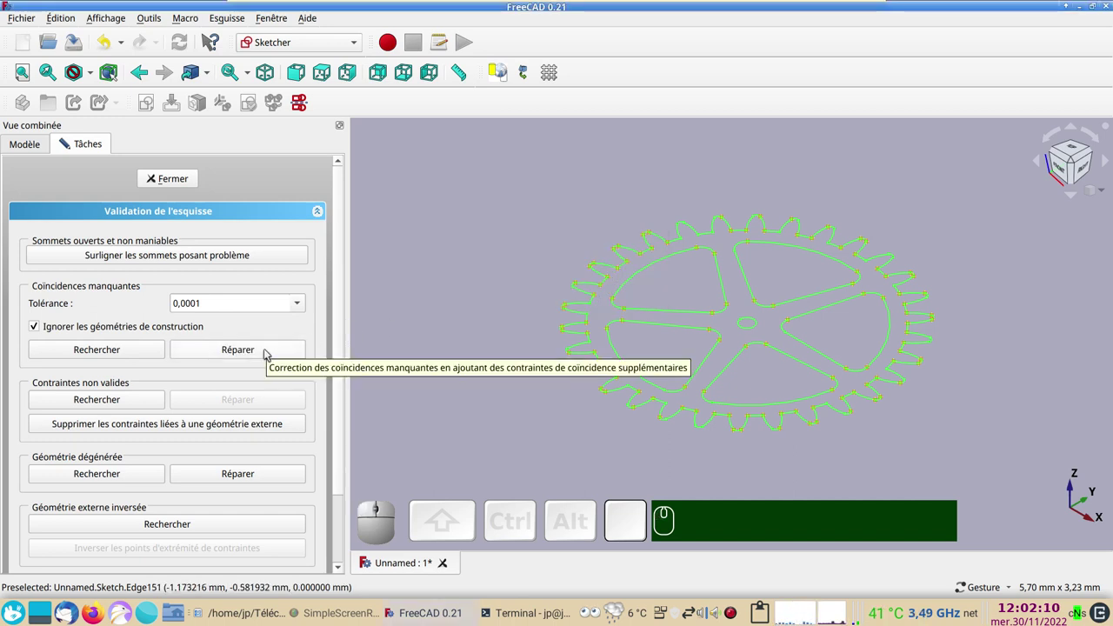
{"action": "left_click", "coordinate": [269, 352]}
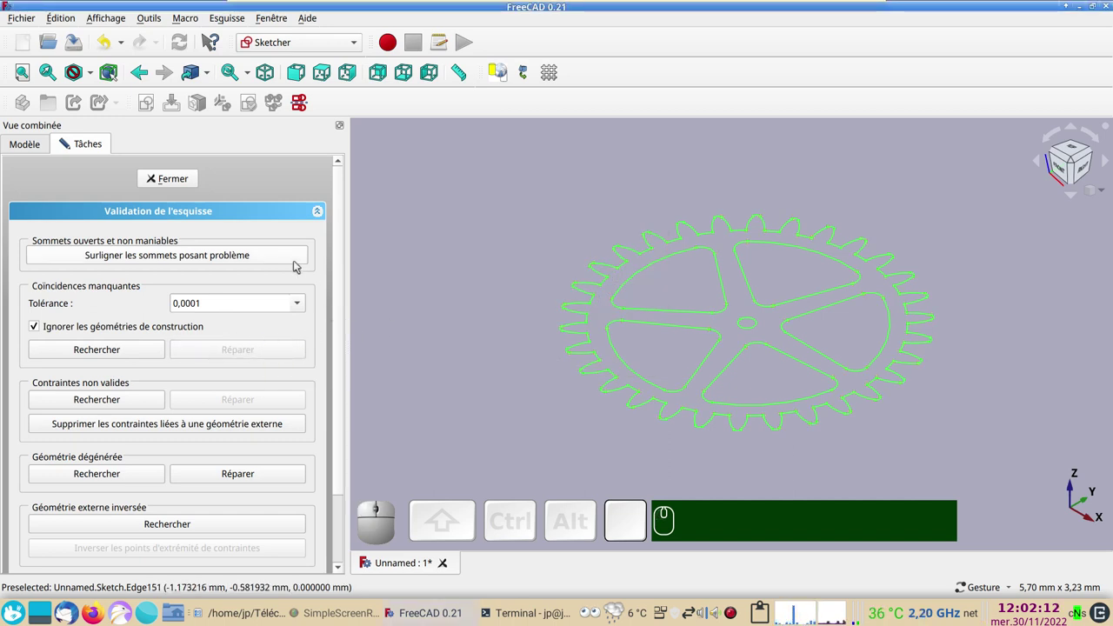
At tolerance 0,01, find the 40 remaining missing coincidences and repair them.
{"action": "left_click", "coordinate": [277, 258]}
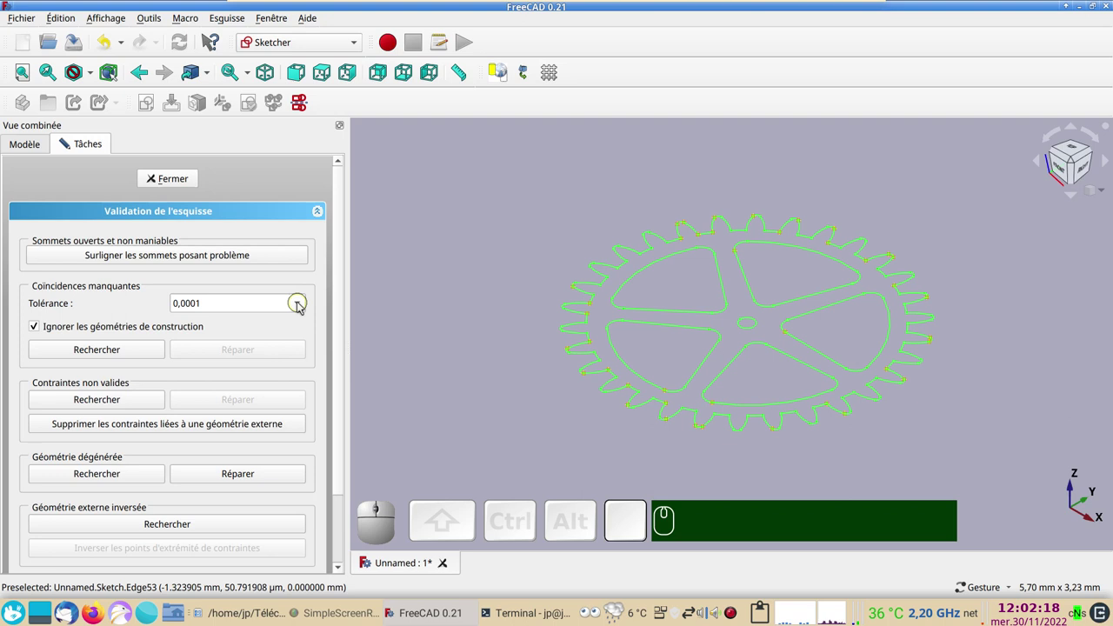
{"action": "left_click", "coordinate": [306, 307]}
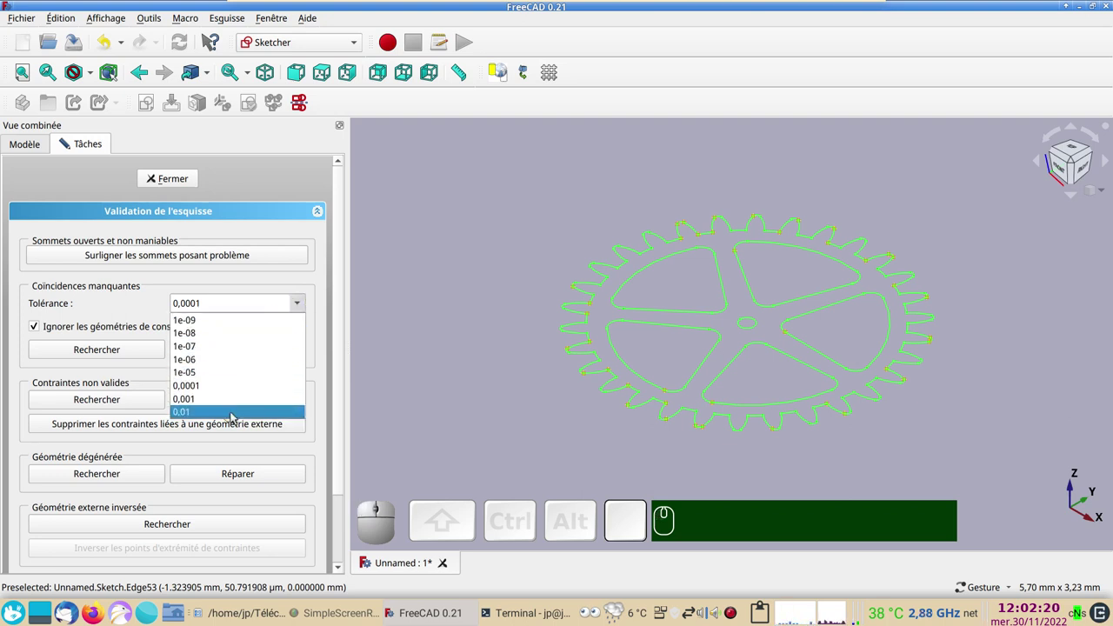
{"action": "left_click", "coordinate": [239, 417]}
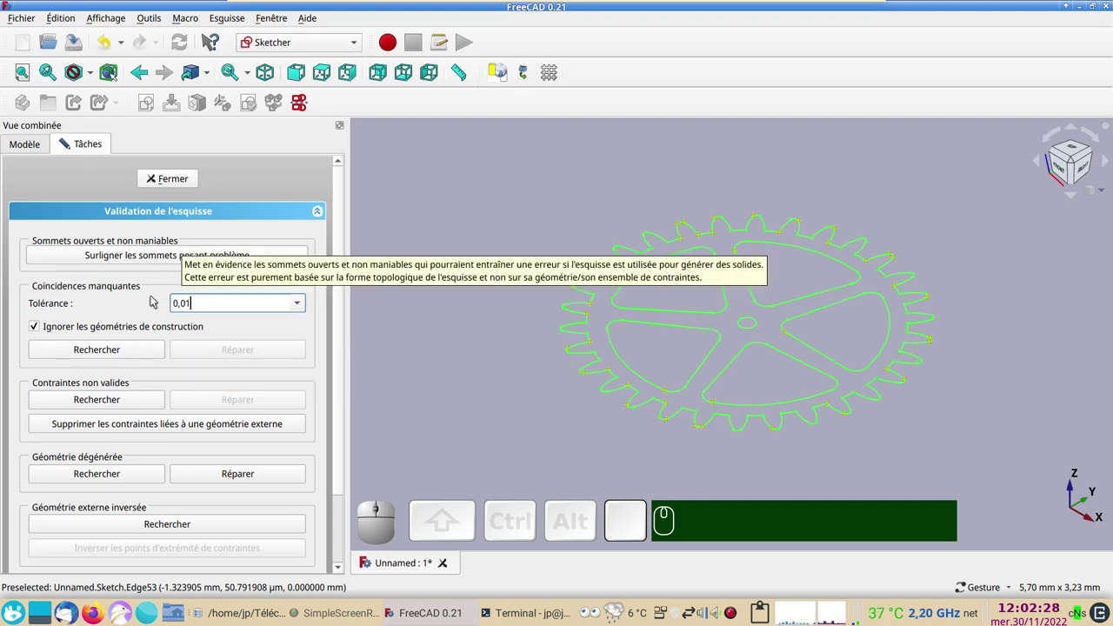
{"action": "left_click", "coordinate": [130, 346]}
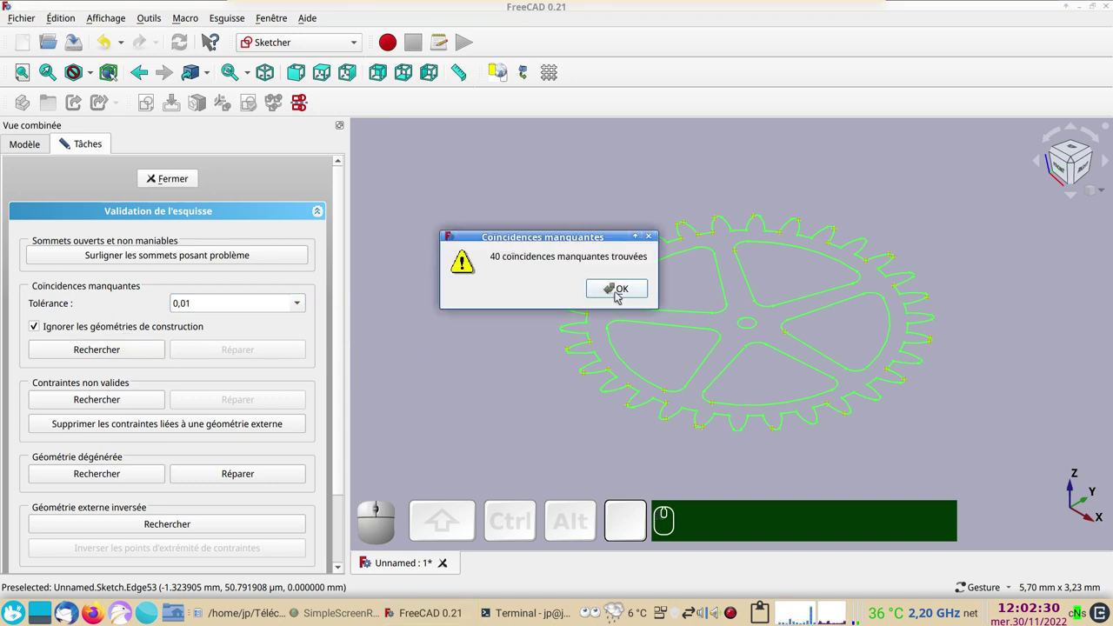
{"action": "left_click", "coordinate": [624, 295]}
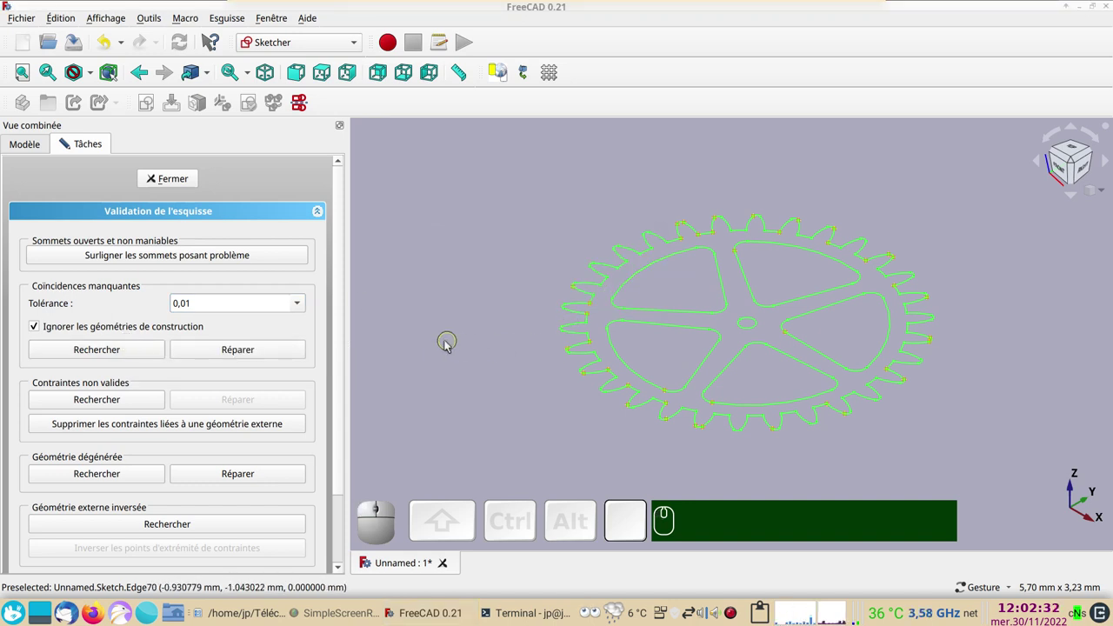
{"action": "left_click", "coordinate": [279, 352]}
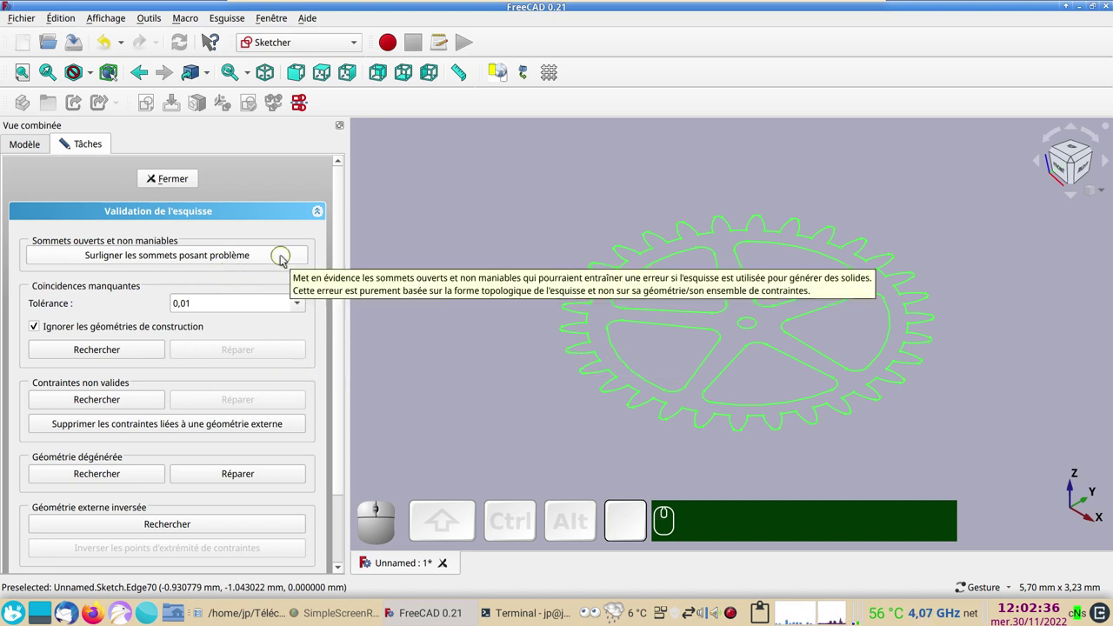
Recheck open vertices and search for missing coincidences at tolerance 1e-09.
{"action": "left_click", "coordinate": [474, 254]}
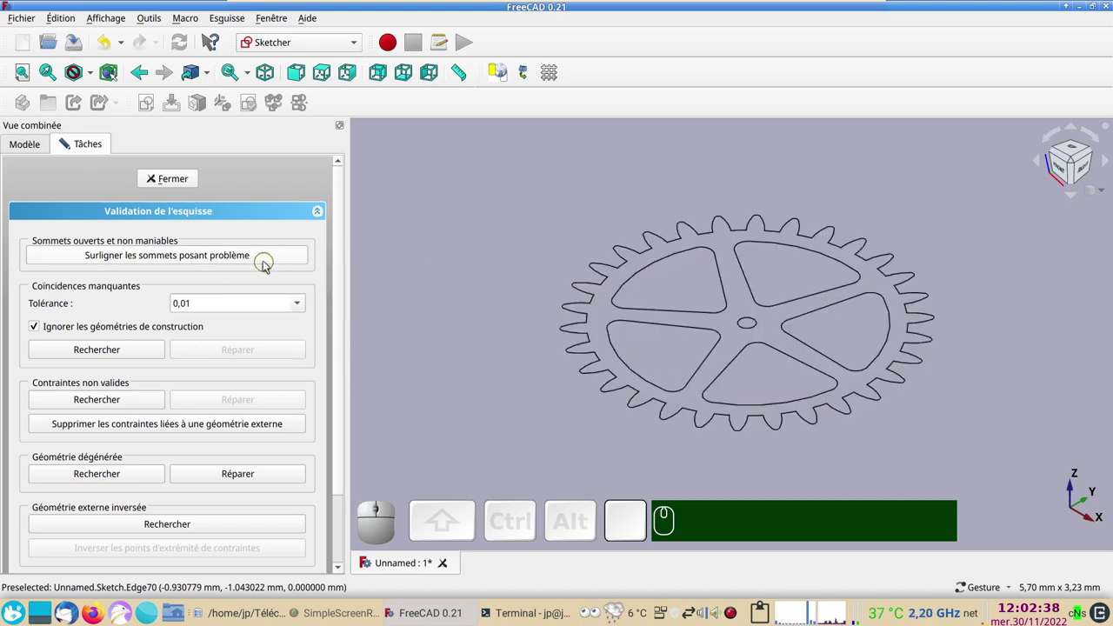
{"action": "left_click", "coordinate": [270, 262]}
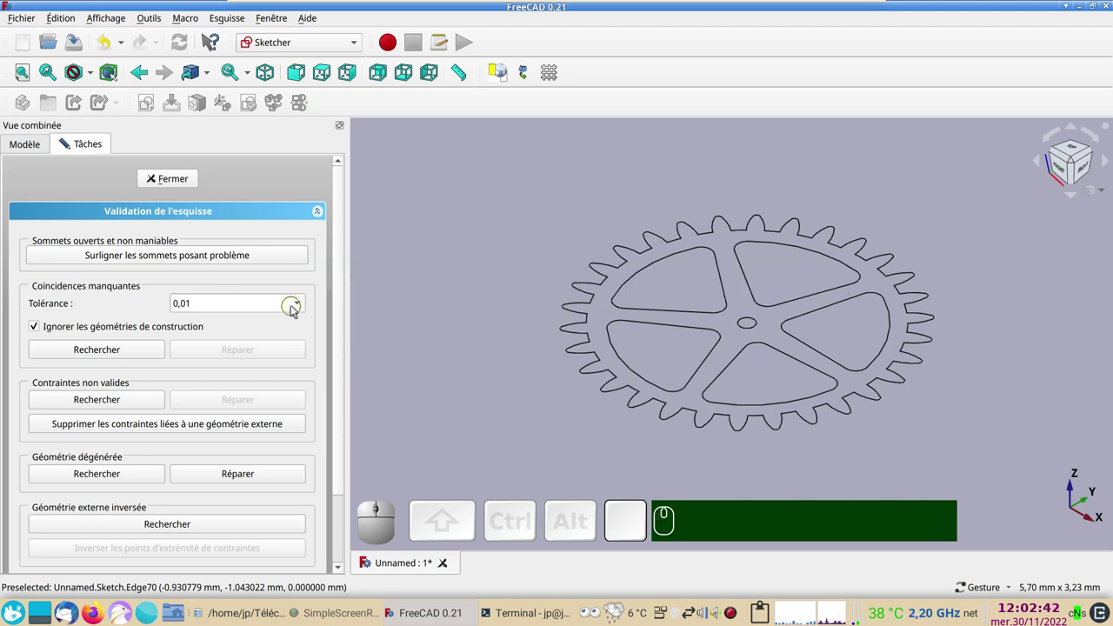
{"action": "left_click", "coordinate": [301, 308]}
{"action": "left_click", "coordinate": [284, 324]}
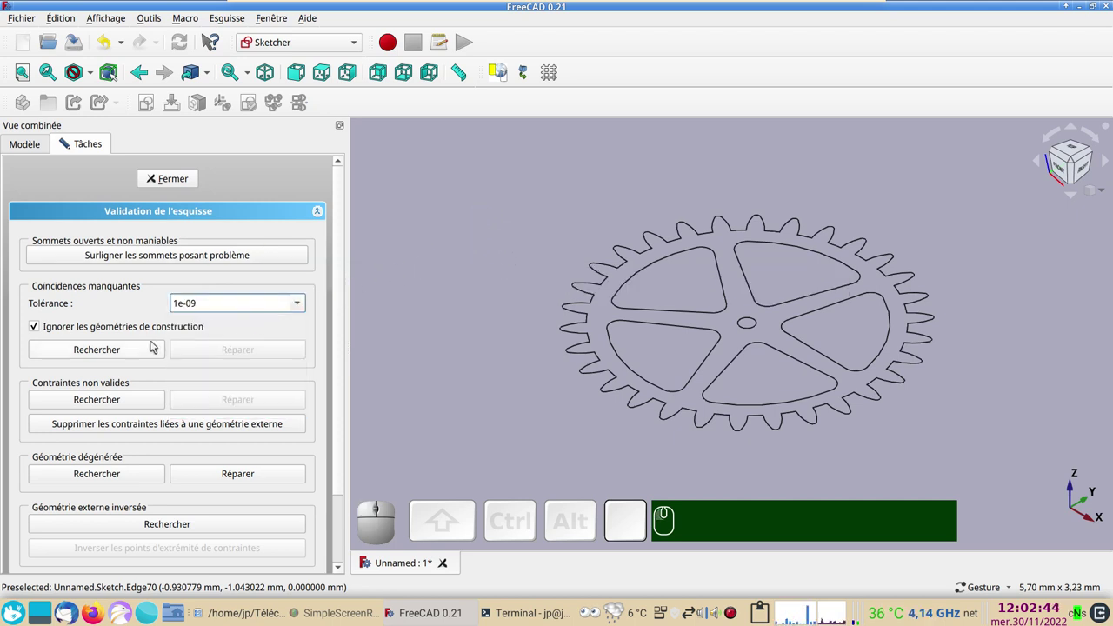
{"action": "left_click", "coordinate": [146, 350]}
{"action": "left_click", "coordinate": [635, 298]}
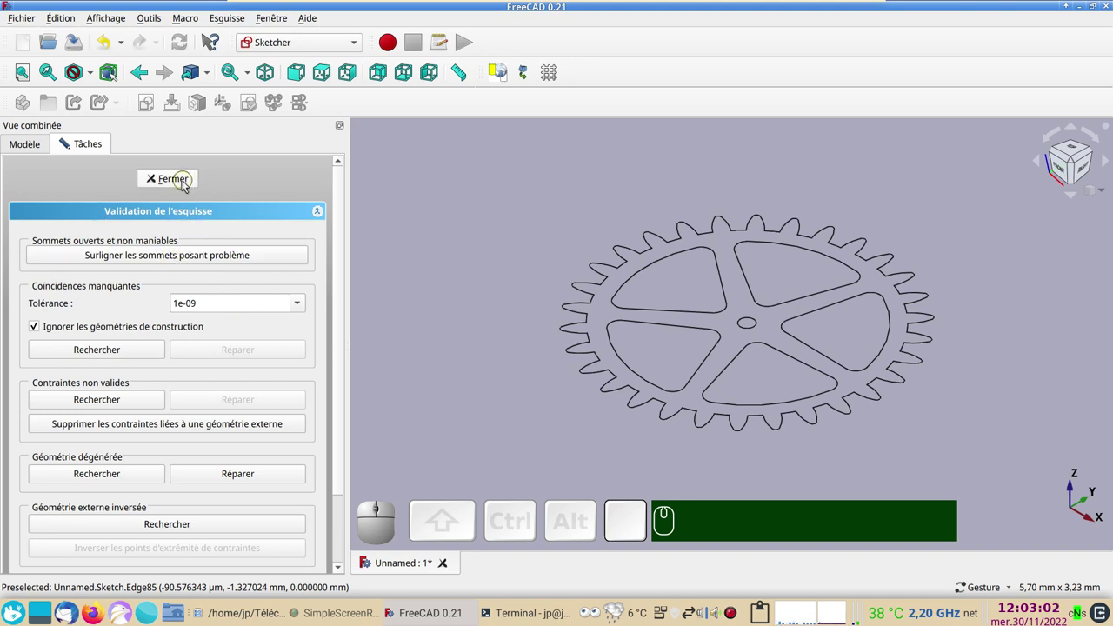
In the Part workbench, build a filled Face from the gear sketch's wires.
{"action": "left_click", "coordinate": [187, 184]}
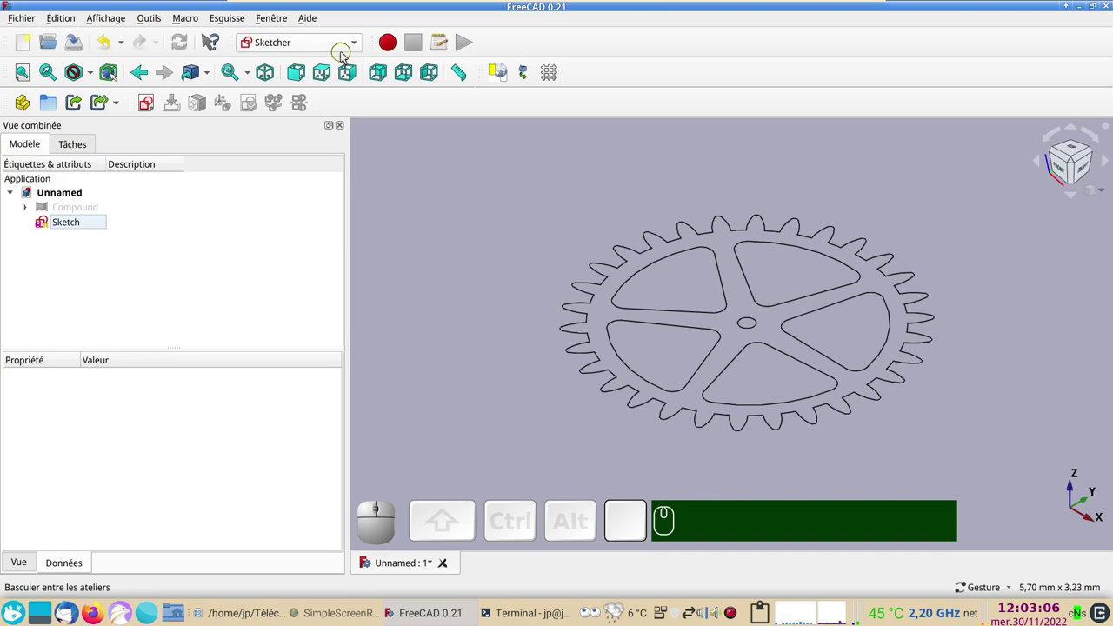
{"action": "left_click", "coordinate": [343, 51]}
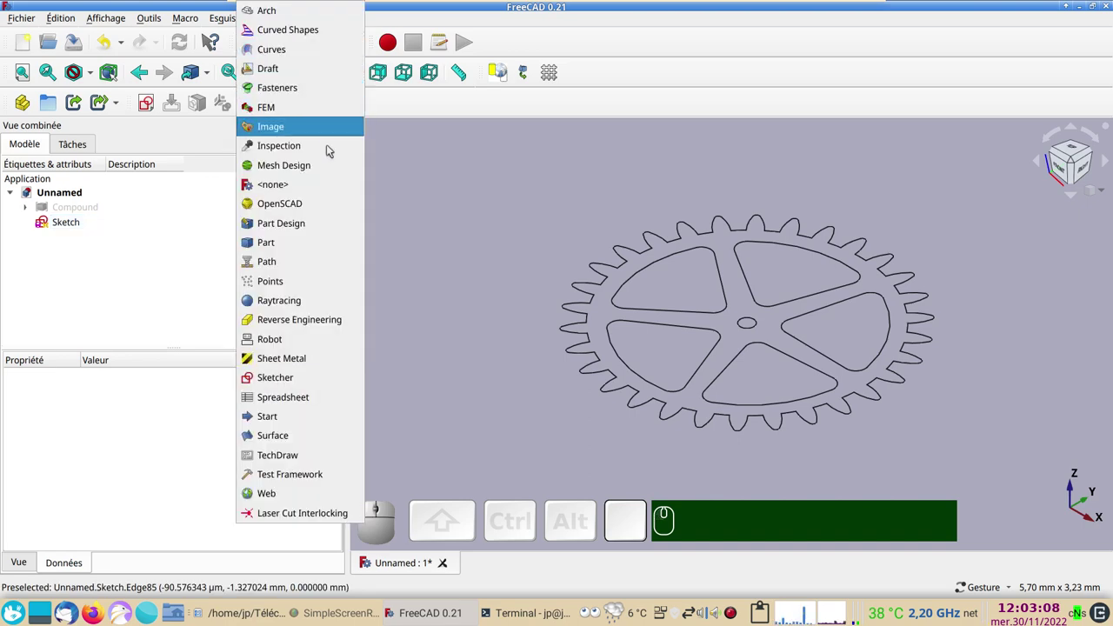
{"action": "left_click", "coordinate": [310, 244]}
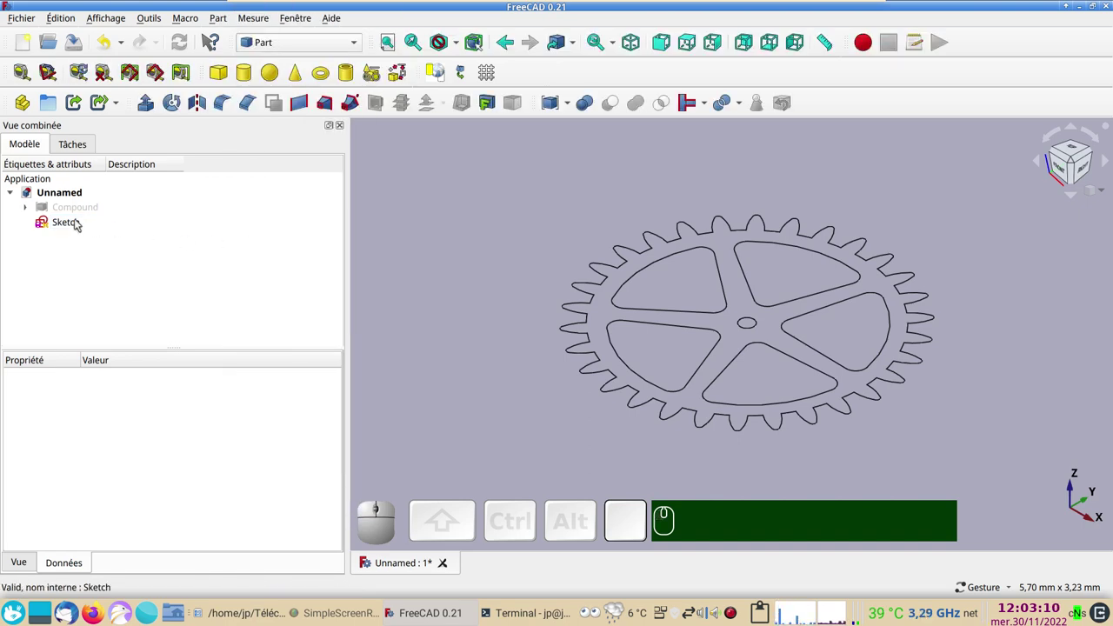
{"action": "left_click", "coordinate": [75, 223]}
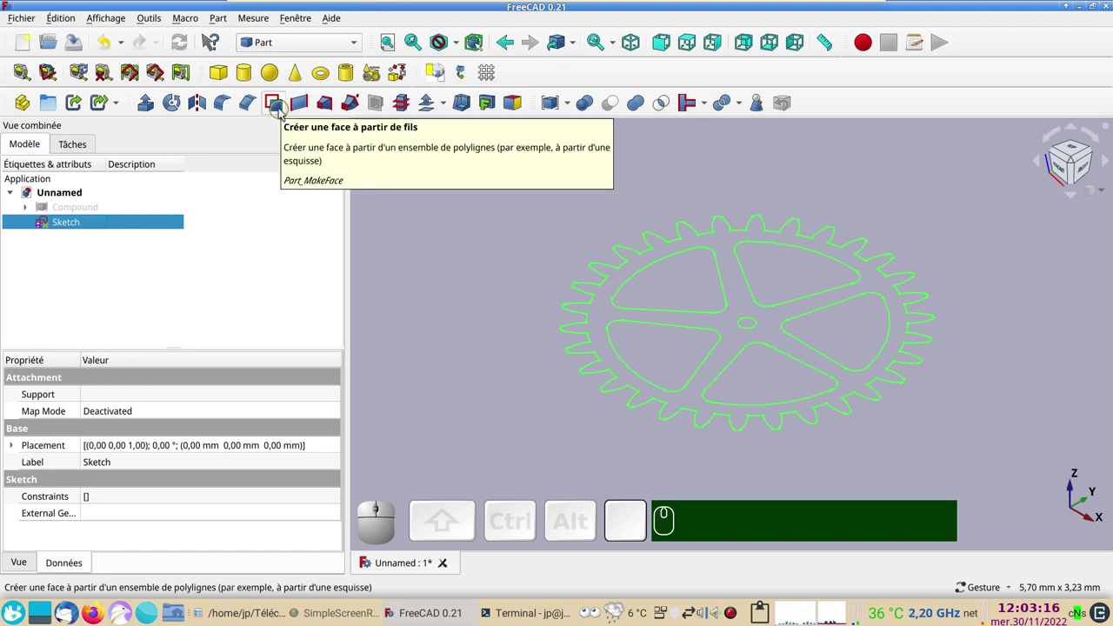
{"action": "left_click", "coordinate": [287, 114]}
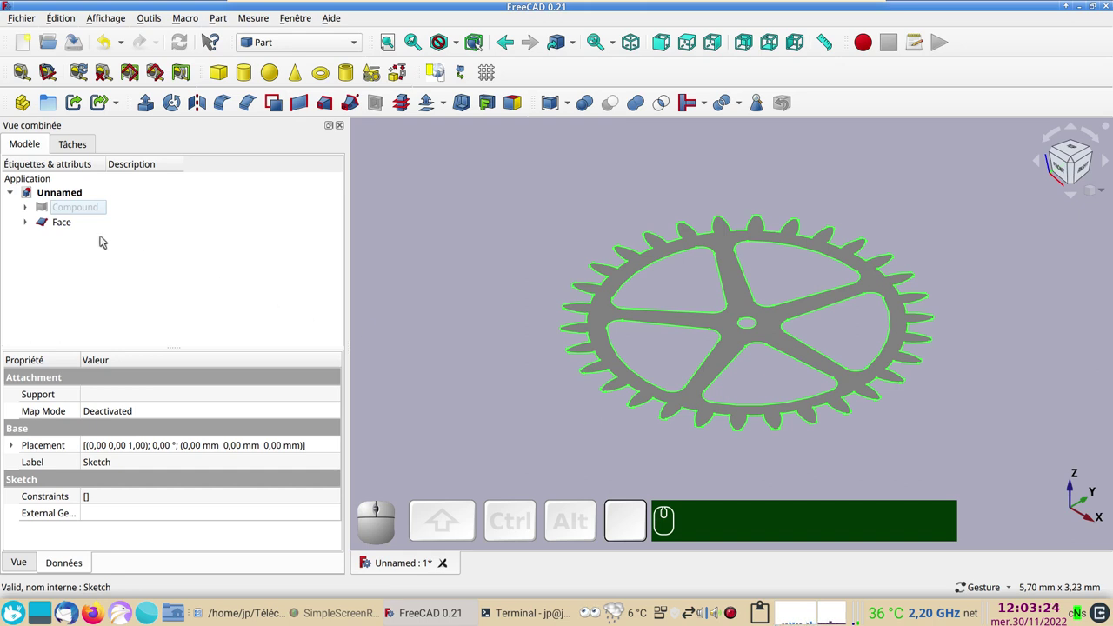
{"action": "left_click", "coordinate": [31, 224]}
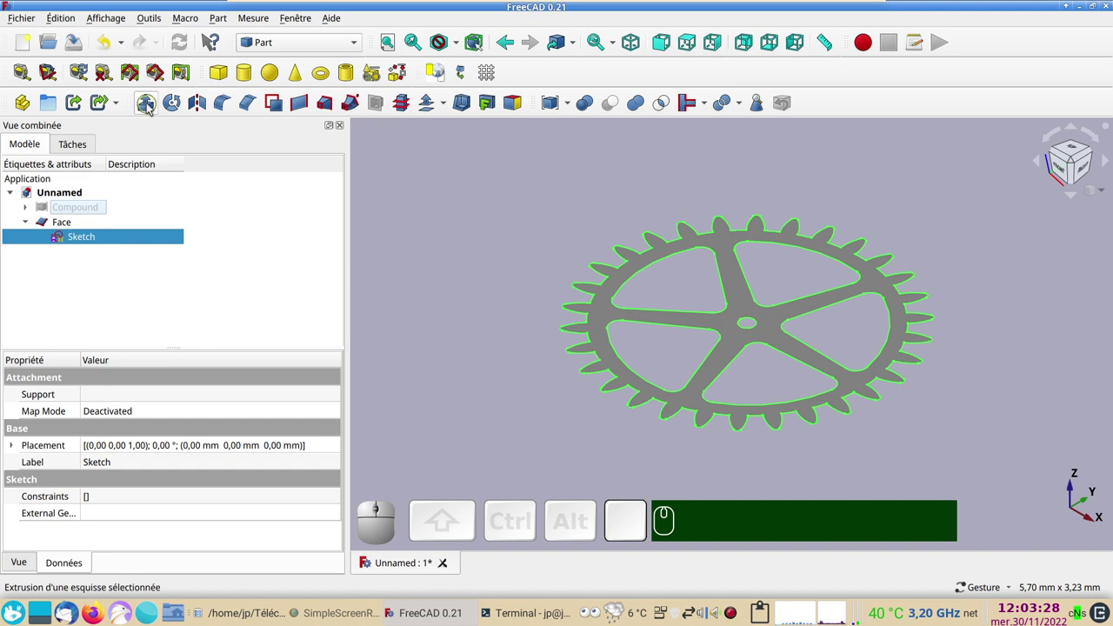
Try an Extrude on the face, undo it, hide the sketch and view the Face from the top.
{"action": "left_click", "coordinate": [151, 108]}
{"action": "left_click", "coordinate": [228, 179]}
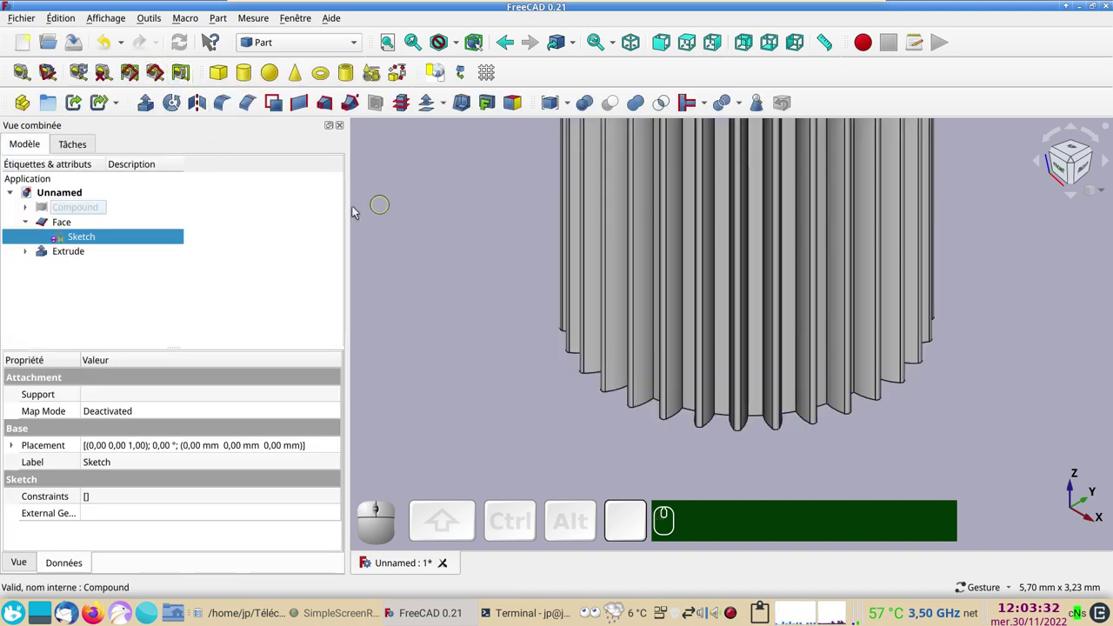
{"action": "left_click", "coordinate": [108, 50]}
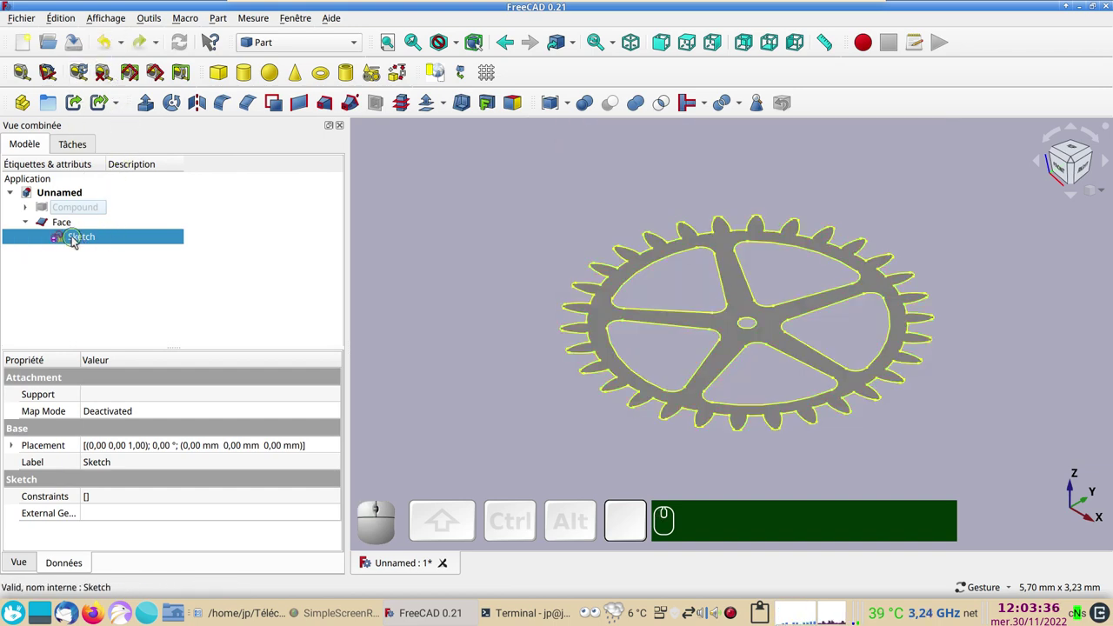
{"action": "key", "text": "space"}
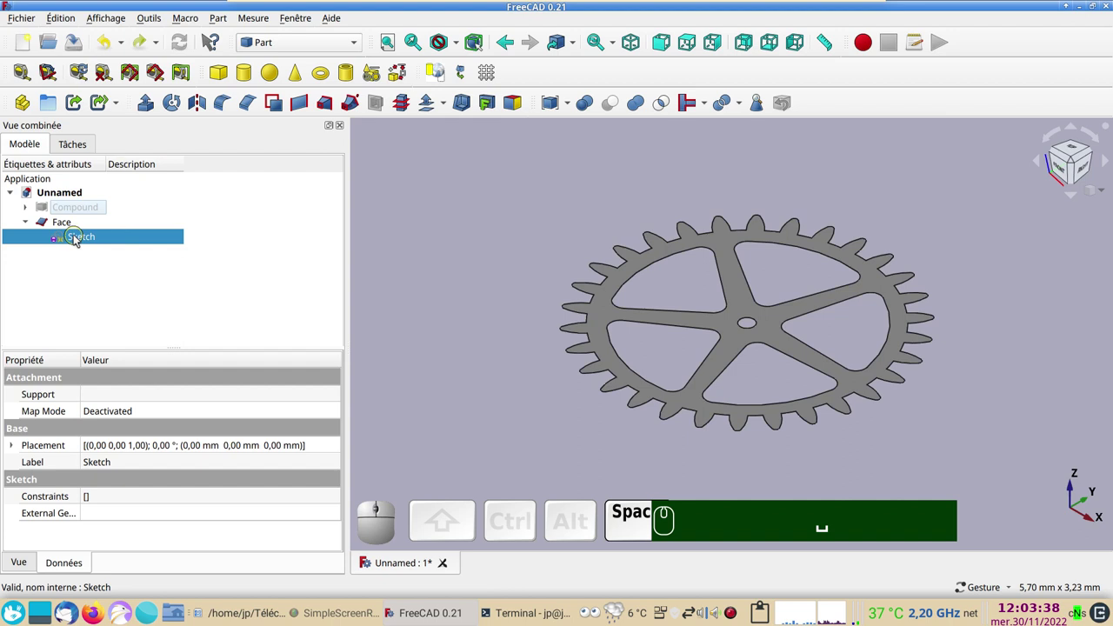
{"action": "left_click", "coordinate": [65, 225]}
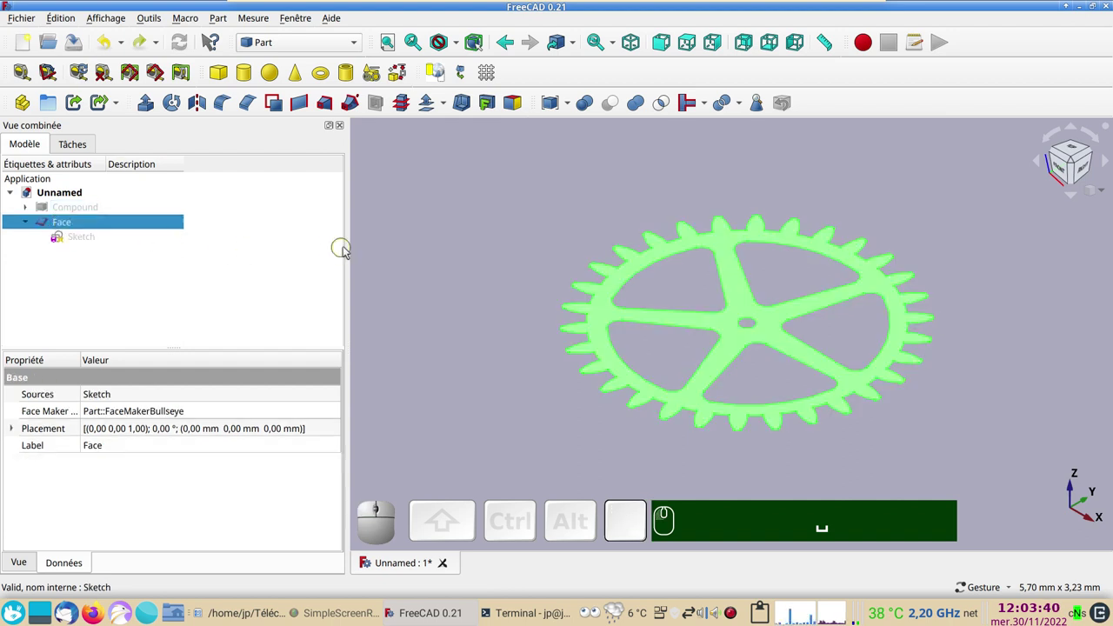
{"action": "key", "text": "KP_2"}
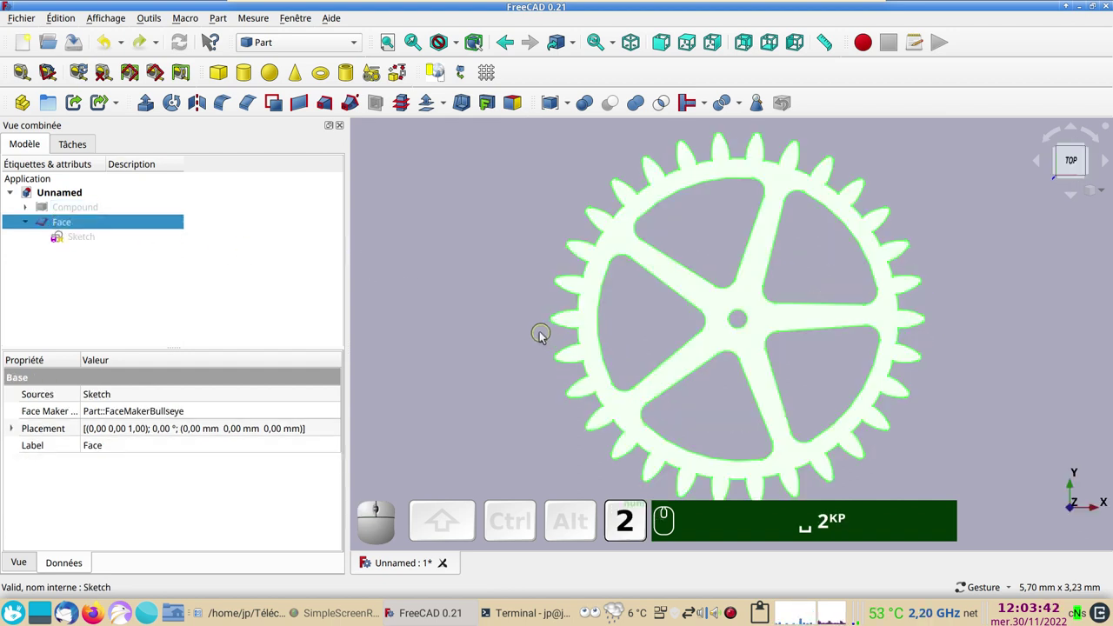
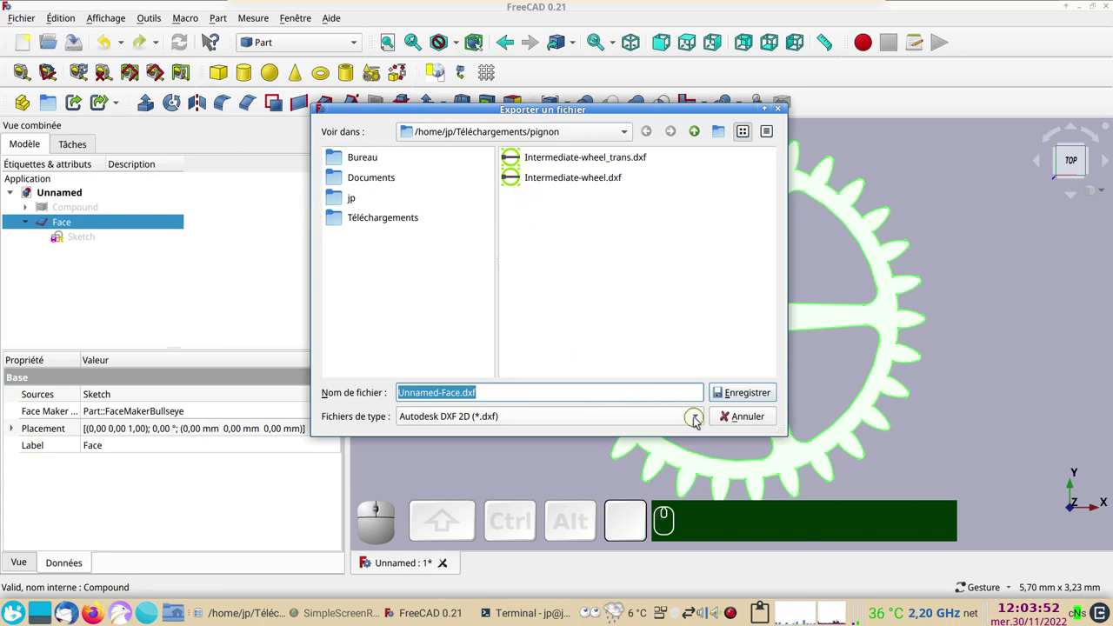
Export the Face as Autodesk DXF 2D named Intermediate-wheel_face_no-scale.dxf.
{"action": "left_click", "coordinate": [702, 422]}
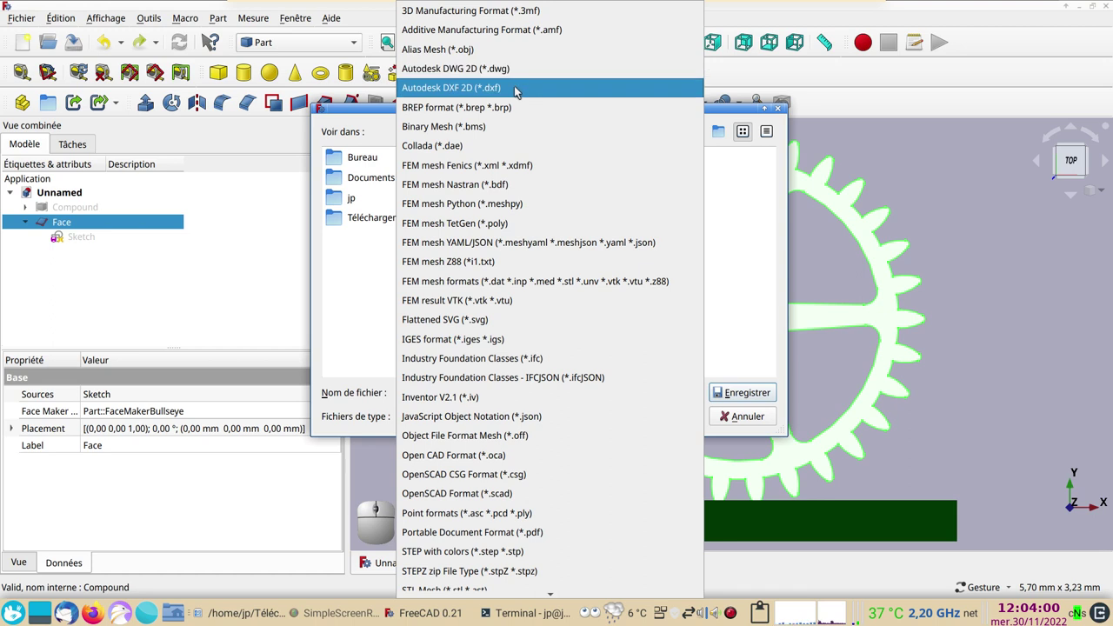
{"action": "left_click", "coordinate": [519, 91]}
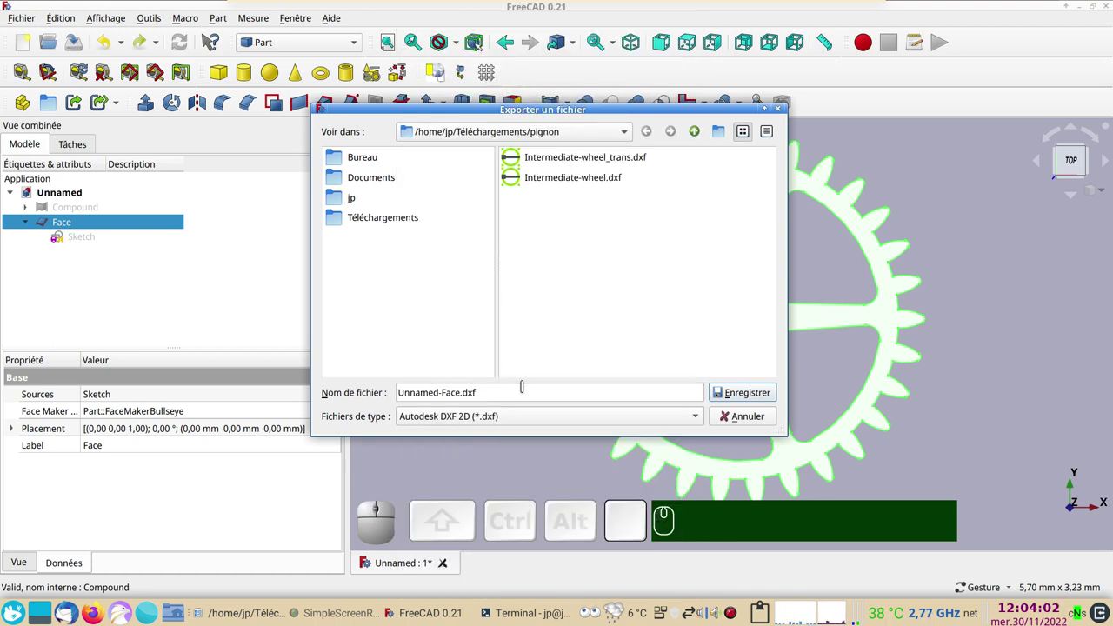
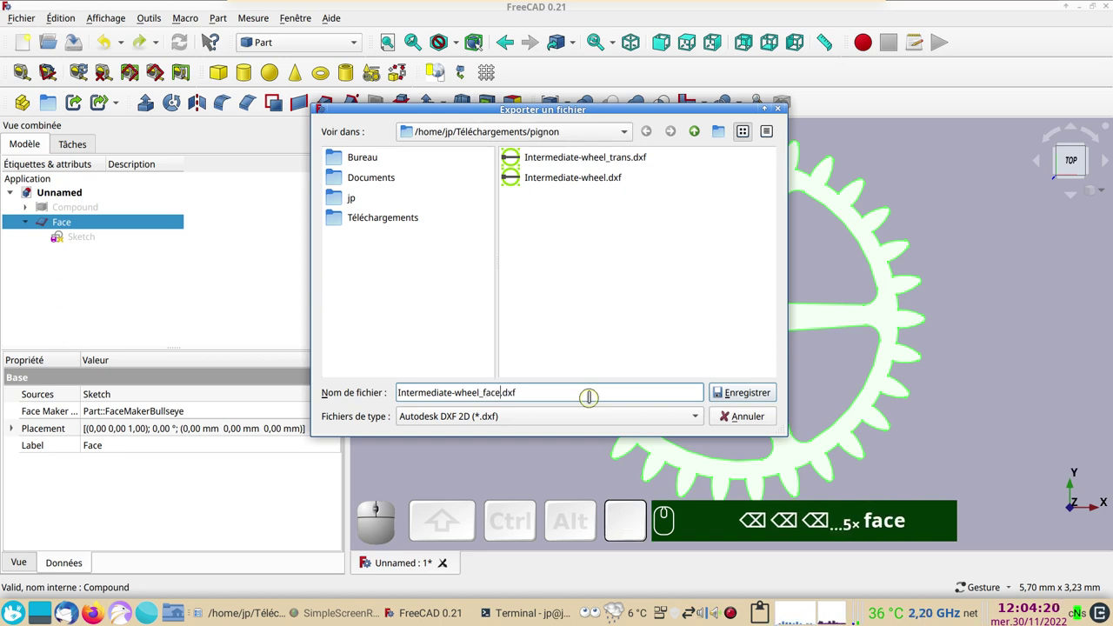
{"action": "type", "text": "_no-"}
{"action": "key", "text": "-"}
{"action": "type", "text": "scale"}
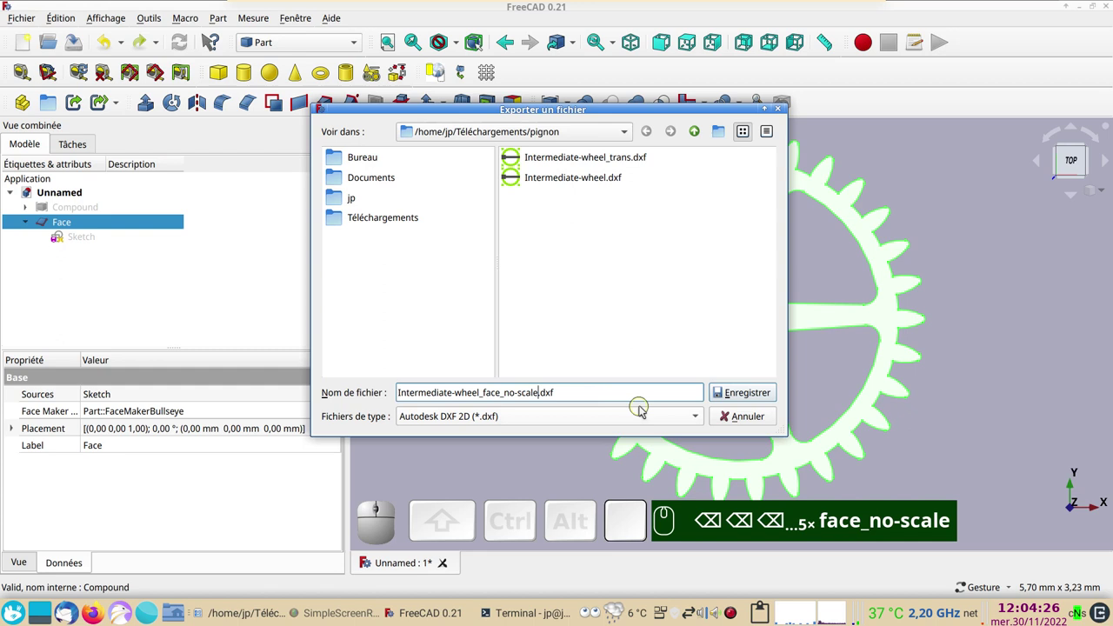
{"action": "left_click", "coordinate": [759, 401]}
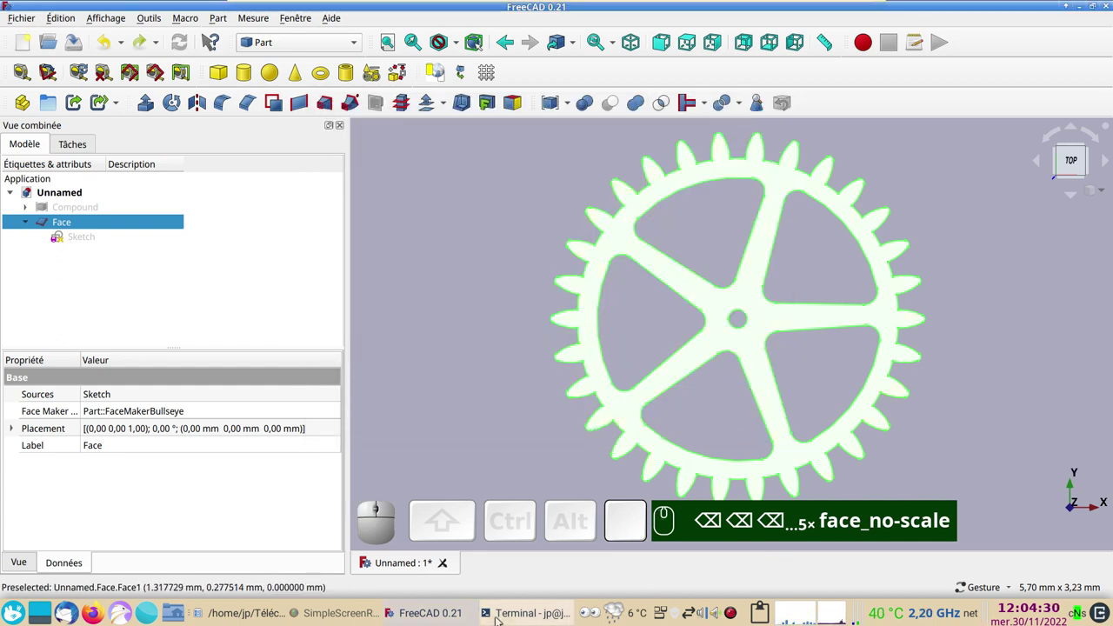
Back out of closing the unsaved document and save the project as pignon.
{"action": "left_click", "coordinate": [448, 567]}
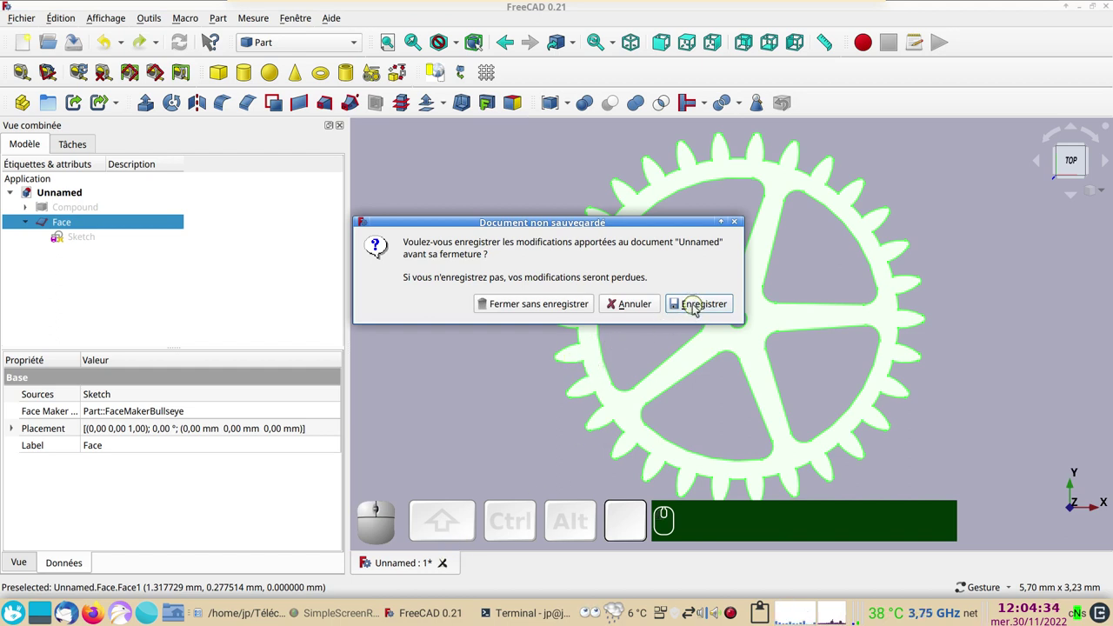
{"action": "key", "text": "Escape"}
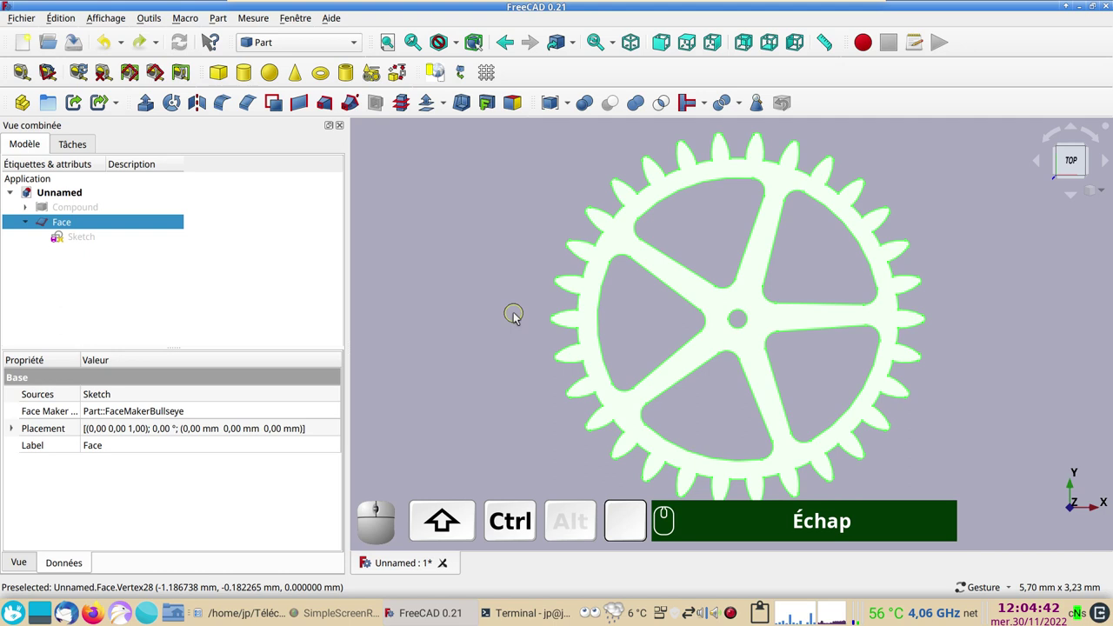
{"action": "key", "text": "ctrl+s"}
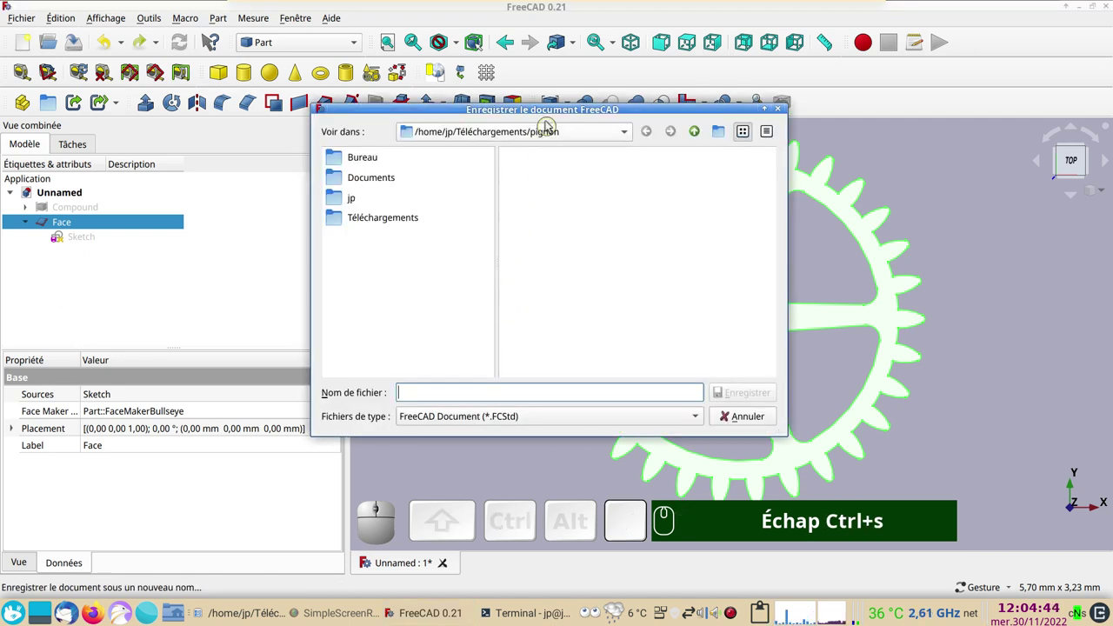
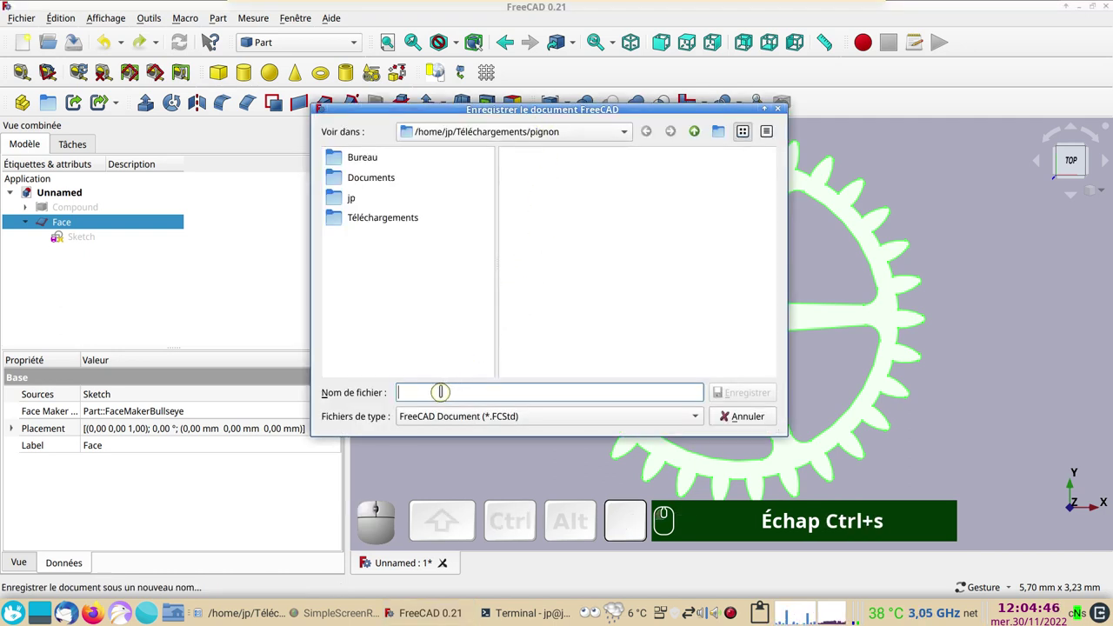
{"action": "type", "text": "pignon"}
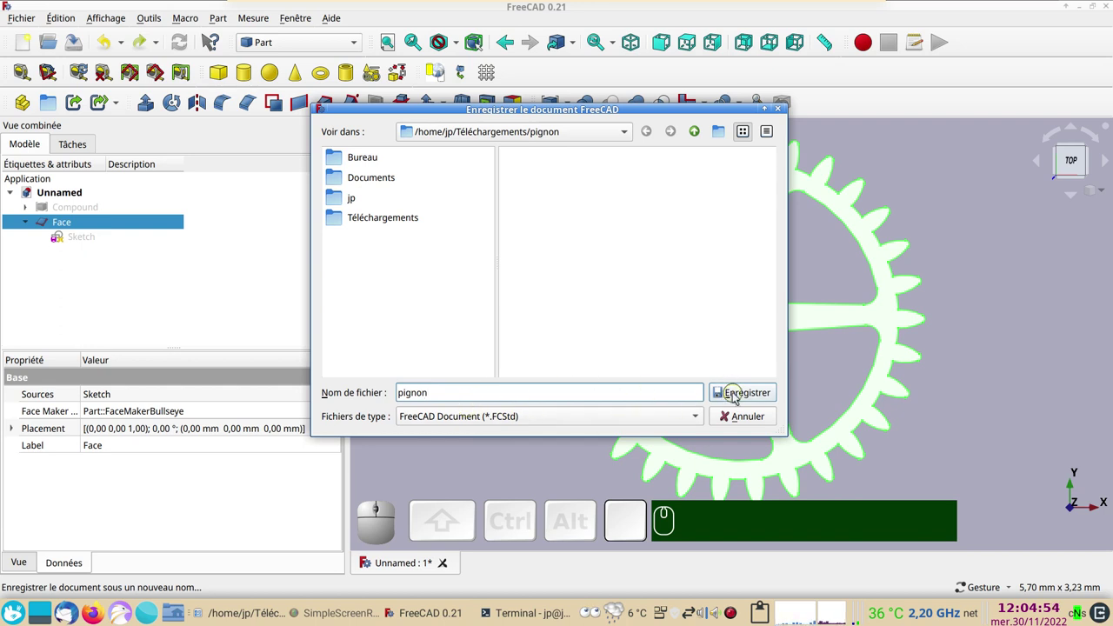
{"action": "left_click", "coordinate": [741, 398]}
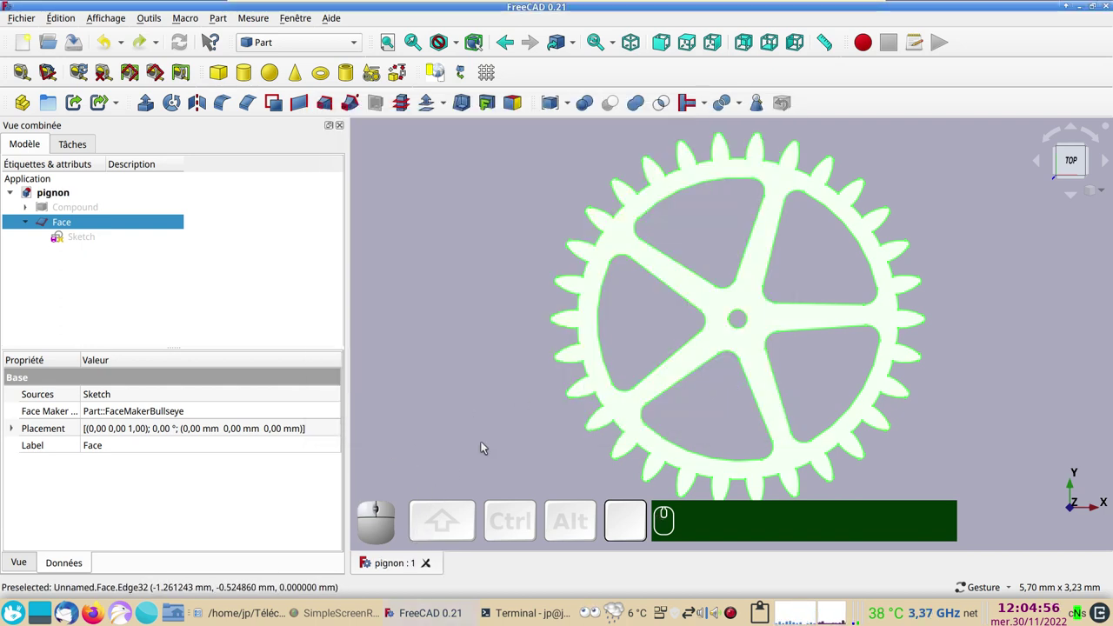
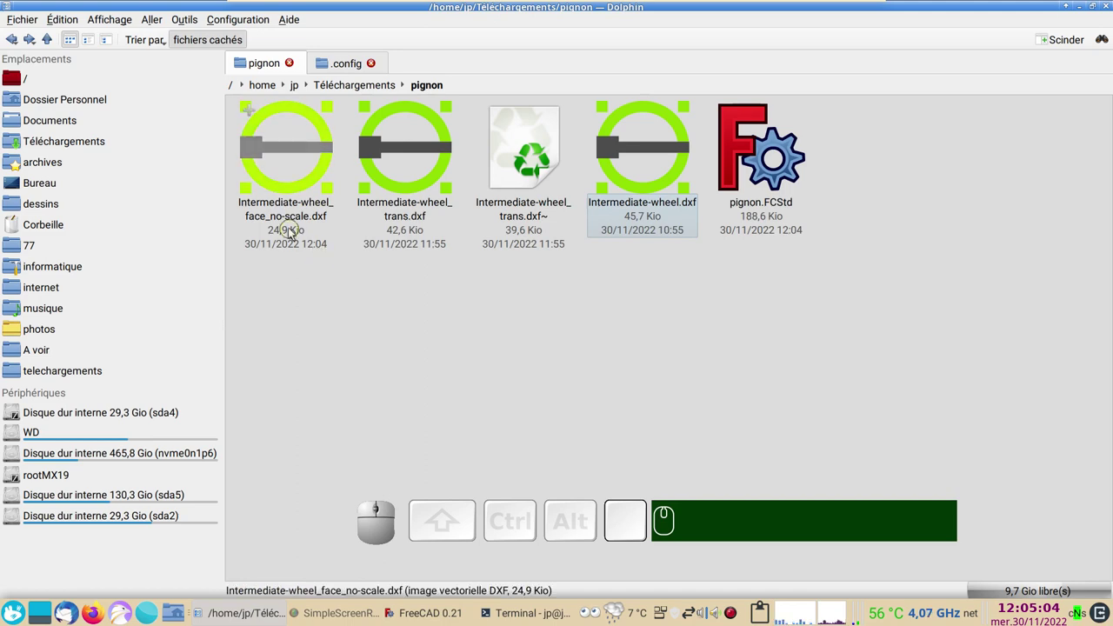
Open Intermediate-wheel_face_no-scale.dxf in LibreCAD and zoom to show the whole gear outline.
{"action": "left_click", "coordinate": [287, 182]}
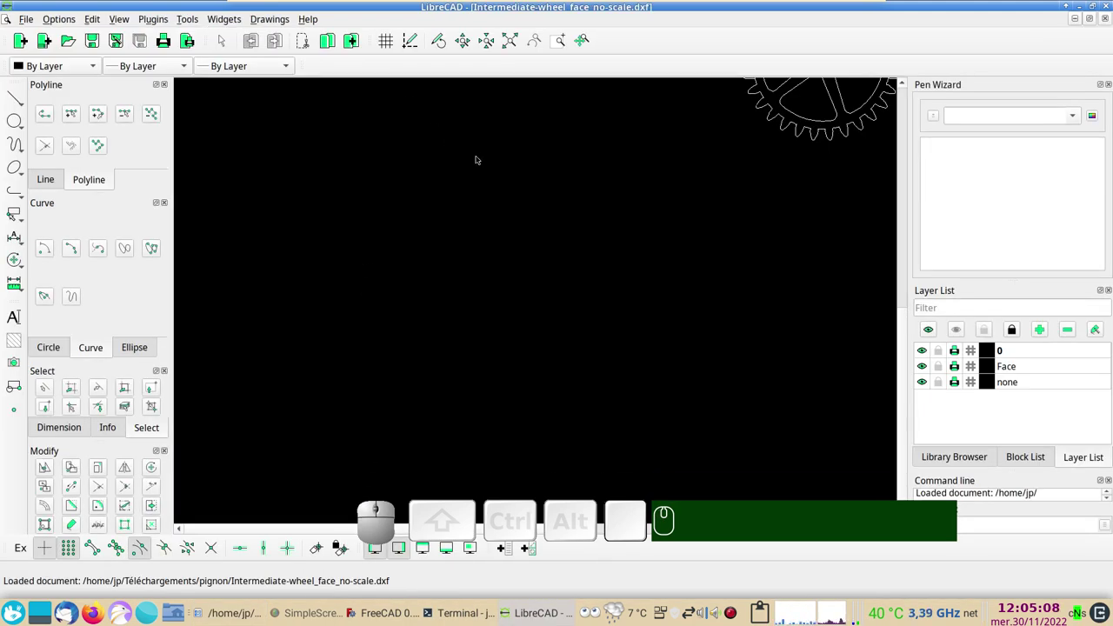
{"action": "scroll", "scroll_direction": "down", "scroll_amount": 3}
{"action": "scroll", "scroll_direction": "up", "scroll_amount": 3}
{"action": "left_click", "coordinate": [508, 49]}
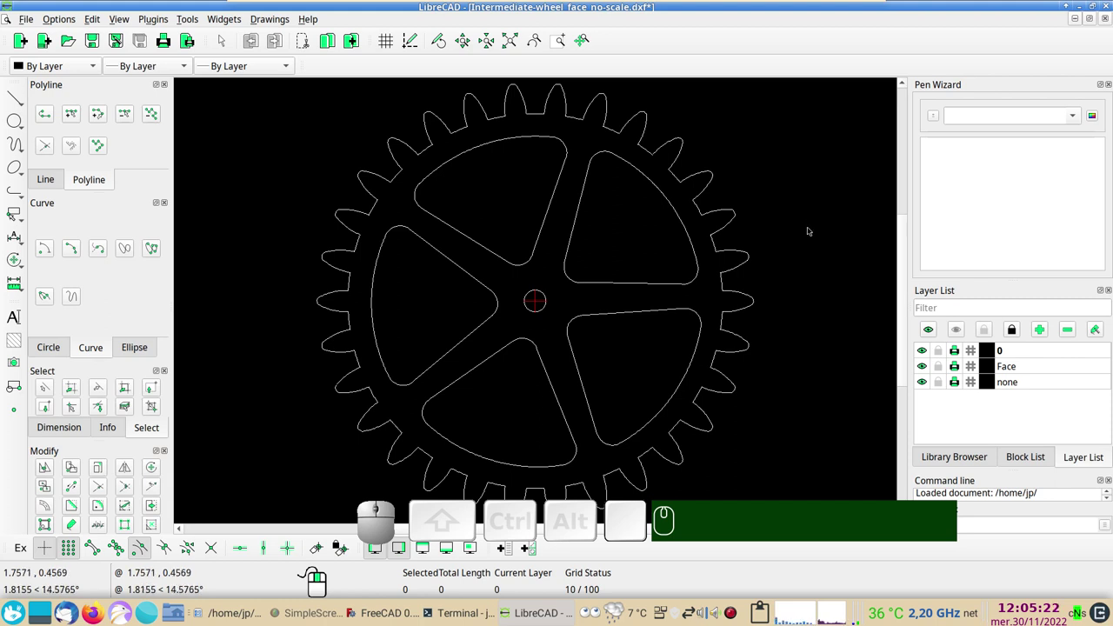
{"action": "scroll", "scroll_direction": "down", "scroll_amount": 3}
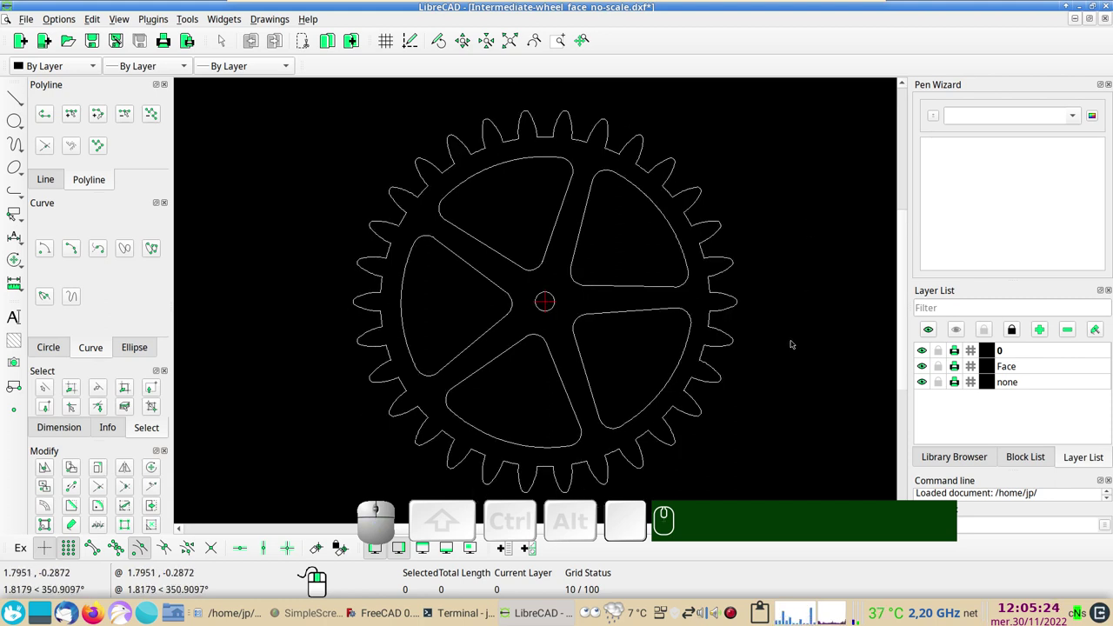